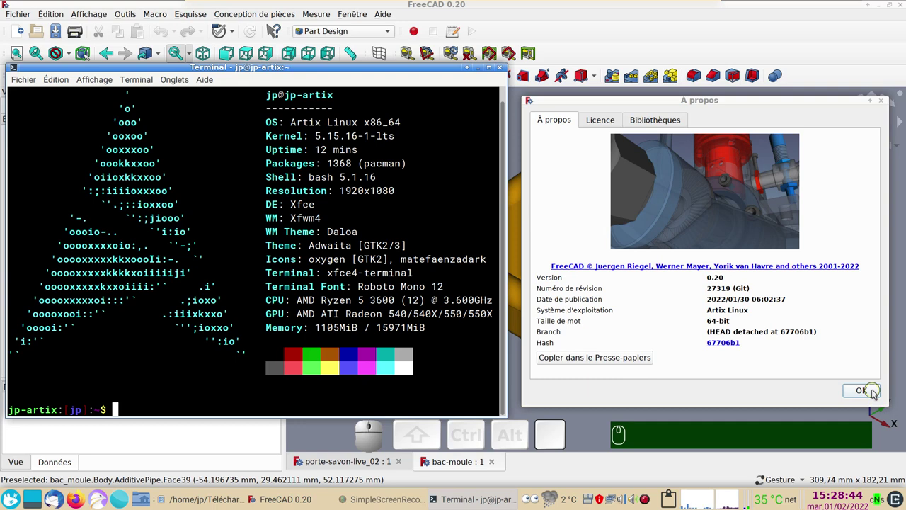
Step: Dismiss the About FreeCAD dialog with OK, returning to the cavity model in the 3D view
click(878, 390)
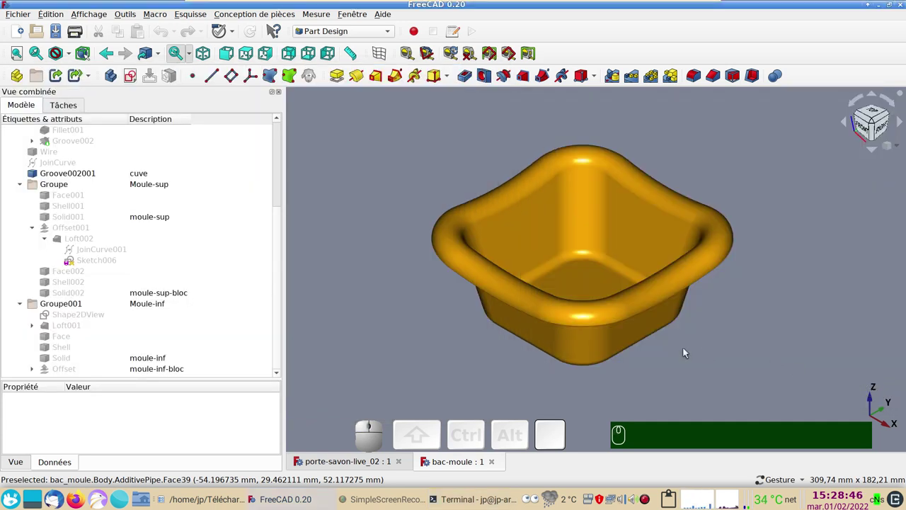
drag(667, 376, 713, 307)
drag(795, 248, 751, 267)
drag(570, 369, 481, 259)
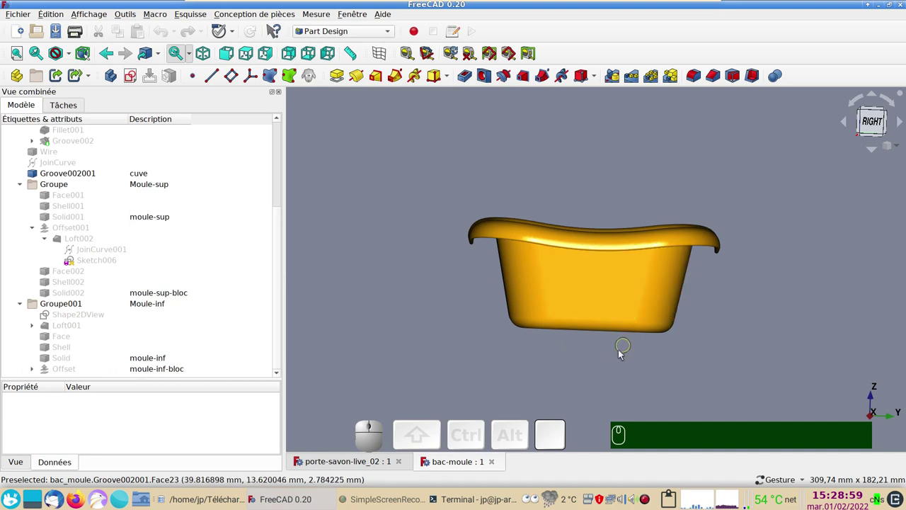
drag(572, 376, 582, 363)
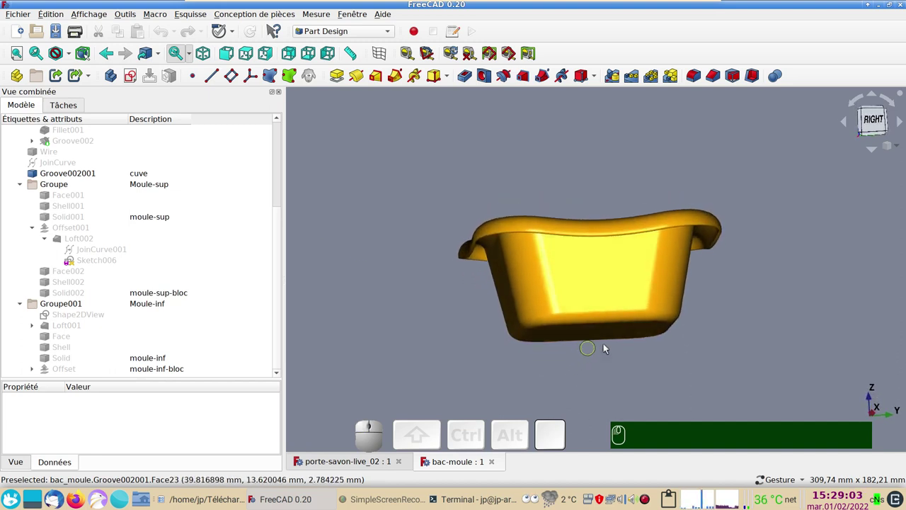
click(644, 362)
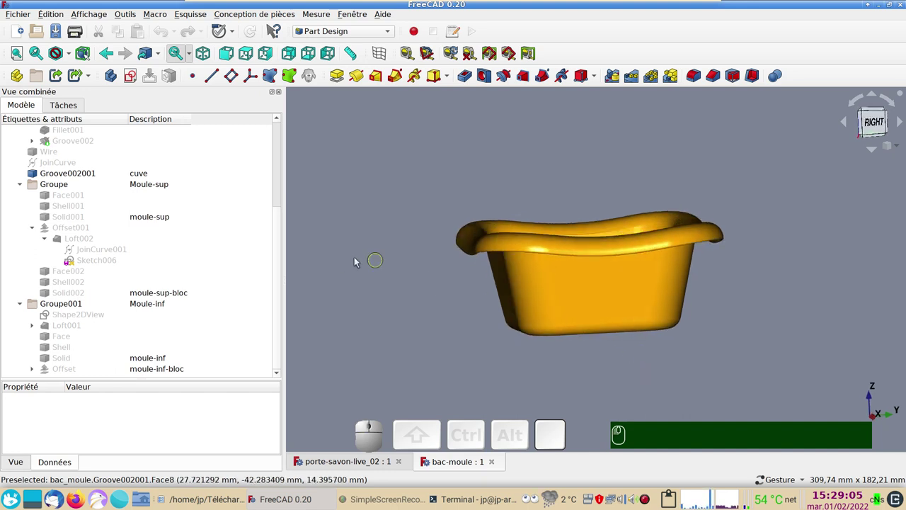
drag(617, 306, 499, 254)
drag(803, 265, 533, 249)
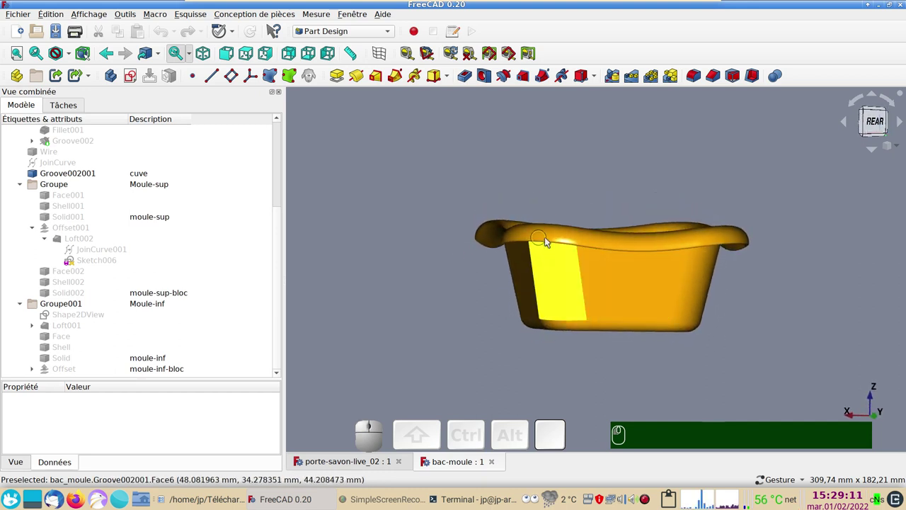
drag(757, 280, 318, 270)
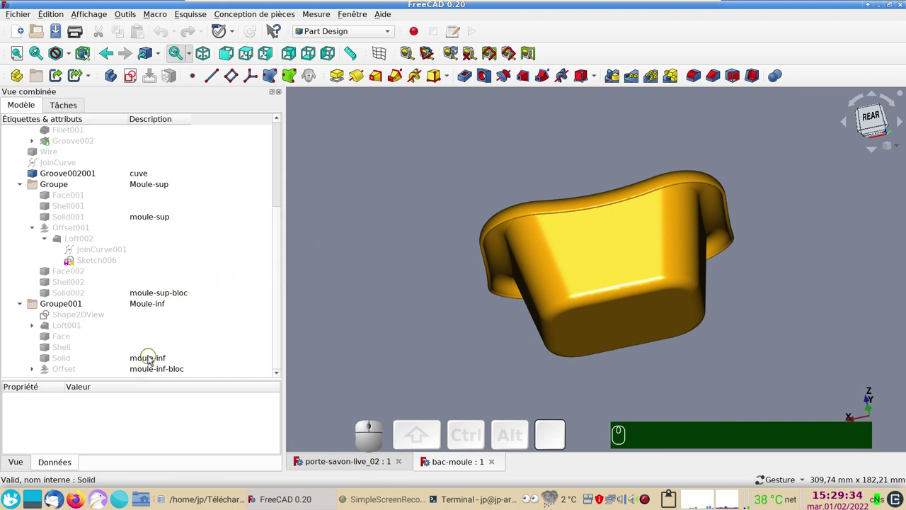
Step: Show the moule-inf solid and the moule-inf-bloc block around the golden cavity
click(154, 356)
key(space)
click(412, 232)
drag(494, 170, 213, 353)
click(149, 371)
key(space)
click(414, 362)
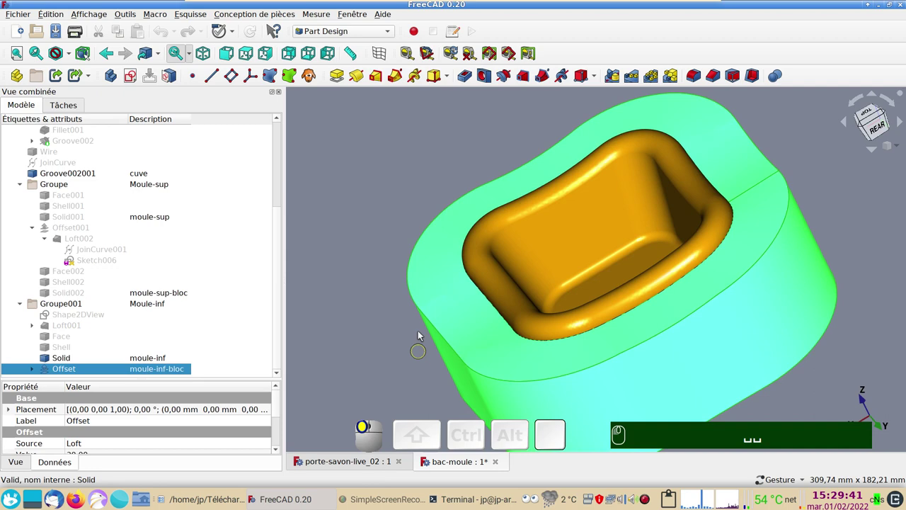
Step: Orbit and zoom around the lower mould block to inspect its walls against the cavity
drag(824, 334, 775, 345)
click(882, 129)
scroll(up, 3)
right_click(576, 254)
drag(510, 288, 358, 294)
scroll(down, 3)
drag(551, 365, 550, 375)
scroll(up, 3)
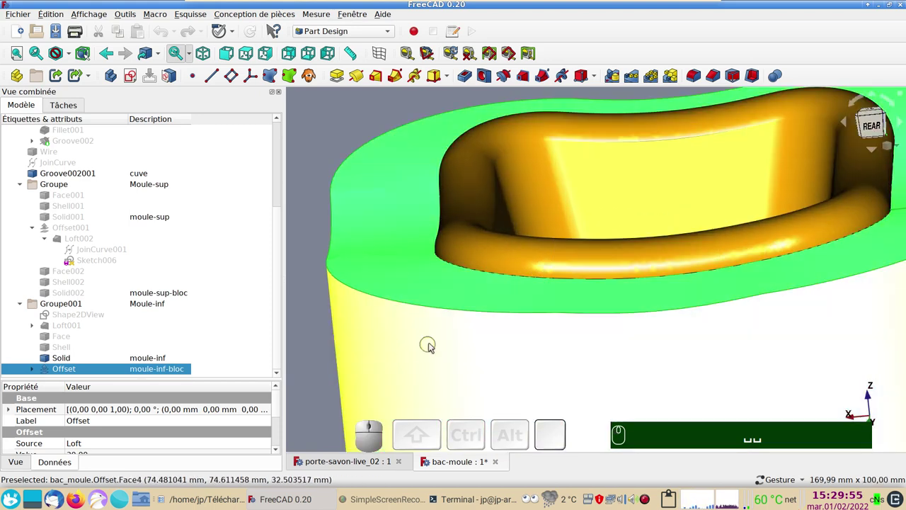
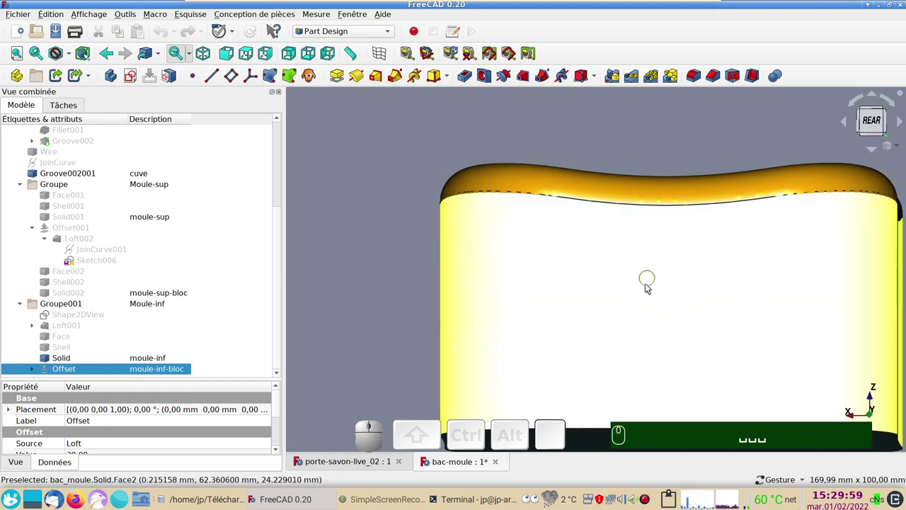
scroll(down, 3)
drag(602, 195, 554, 306)
Step: Hide the moule-inf-bloc block again and orbit to the turquoise lower mould with the cavity
click(518, 357)
click(585, 314)
key(space)
scroll(up, 3)
drag(615, 358, 347, 254)
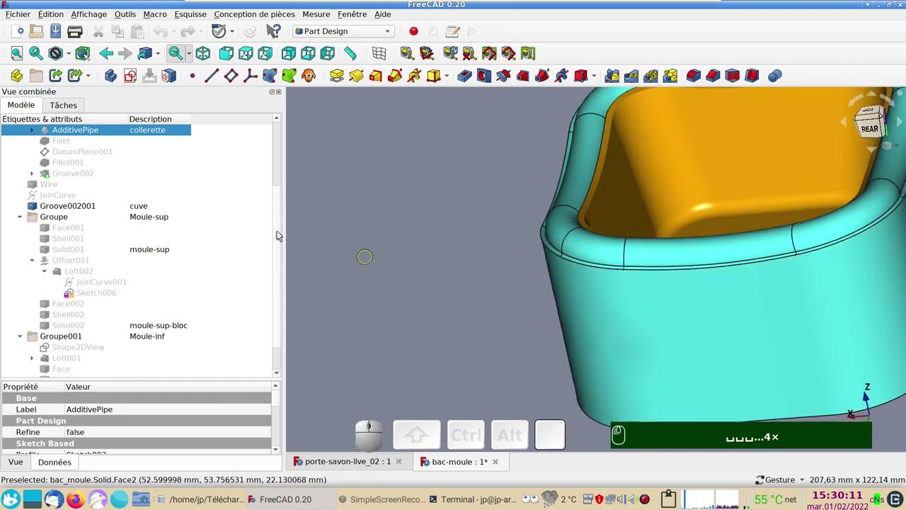
Step: Show the parts of the Moule-sup upper-mould group in the 3D view
key(space)
click(348, 246)
click(166, 217)
key(space)
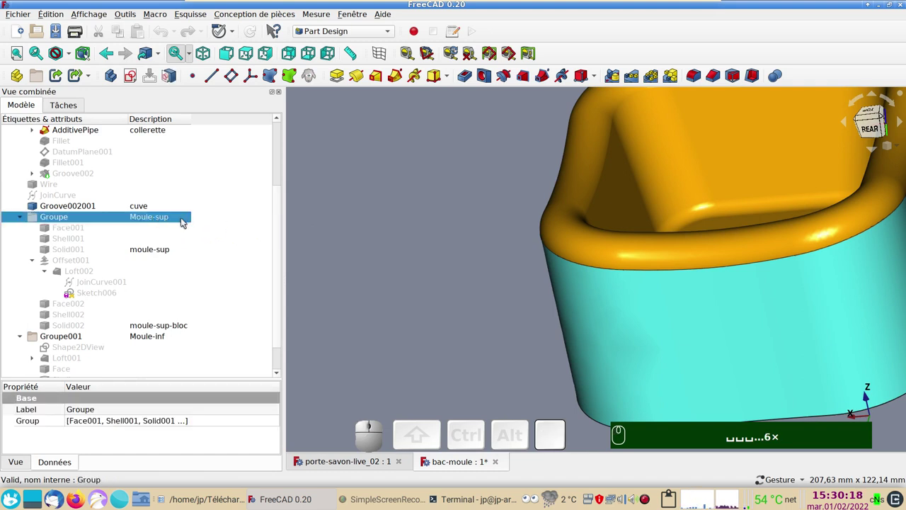
key(space)
scroll(up, 3)
scroll(down, 3)
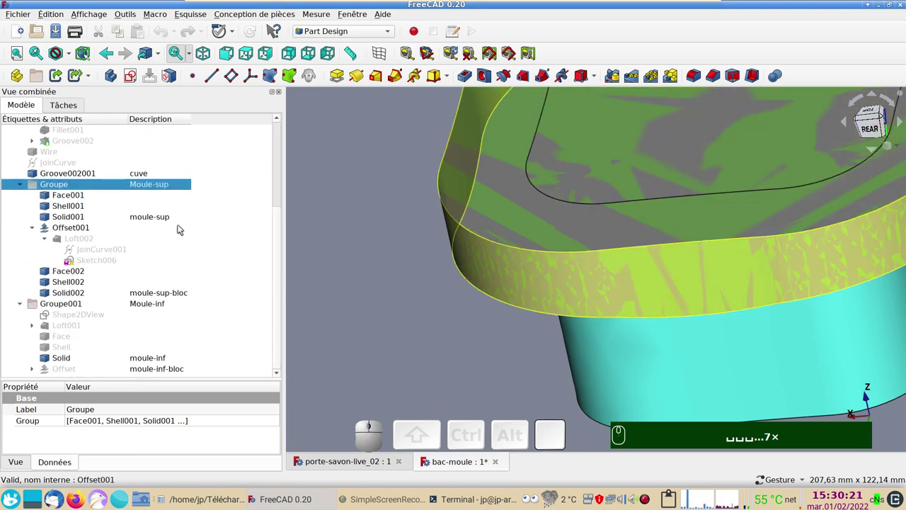
Step: Toggle the moule-sup solid and its Loft002 feature to view the upper mould rim from below
click(168, 216)
key(space)
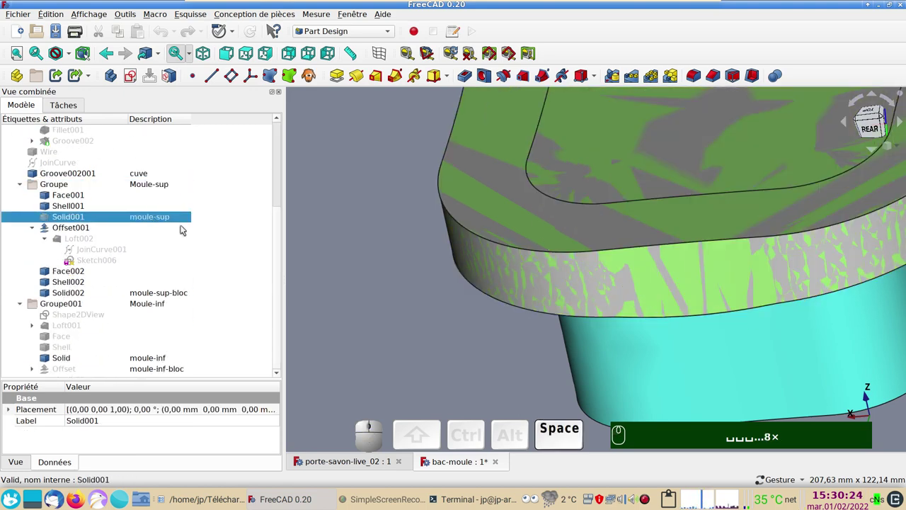
drag(453, 368, 320, 259)
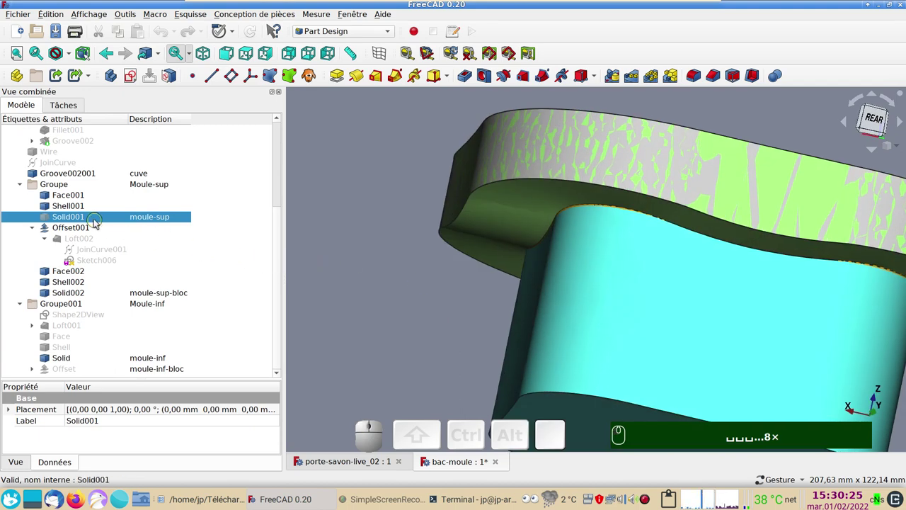
click(100, 220)
key(space)
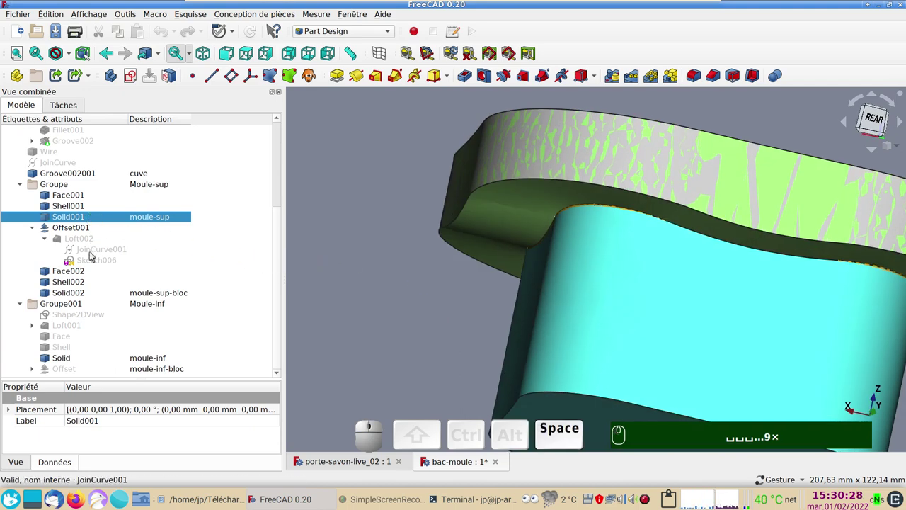
click(92, 240)
key(space)
key(space)
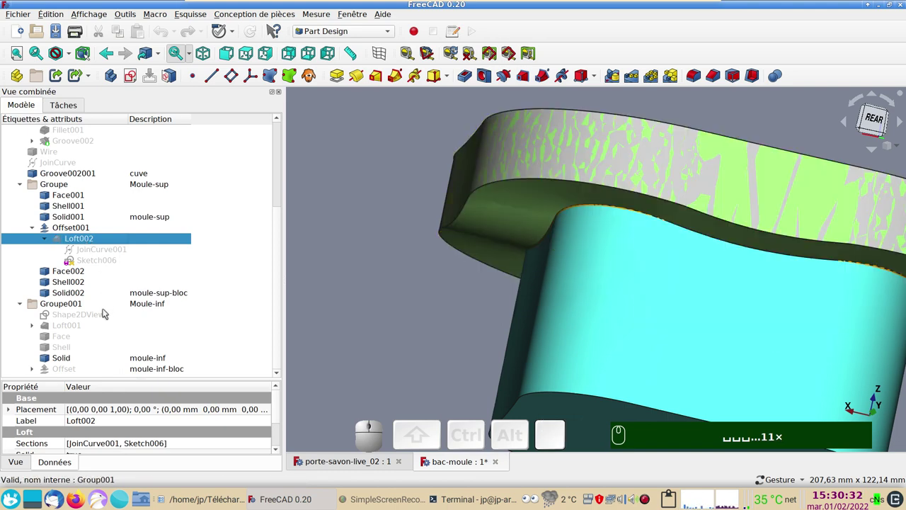
click(85, 220)
key(space)
Step: Hide the moule-inf solid and the cuve cavity so only the upper mould remains
click(392, 264)
click(616, 303)
key(space)
drag(536, 334, 571, 272)
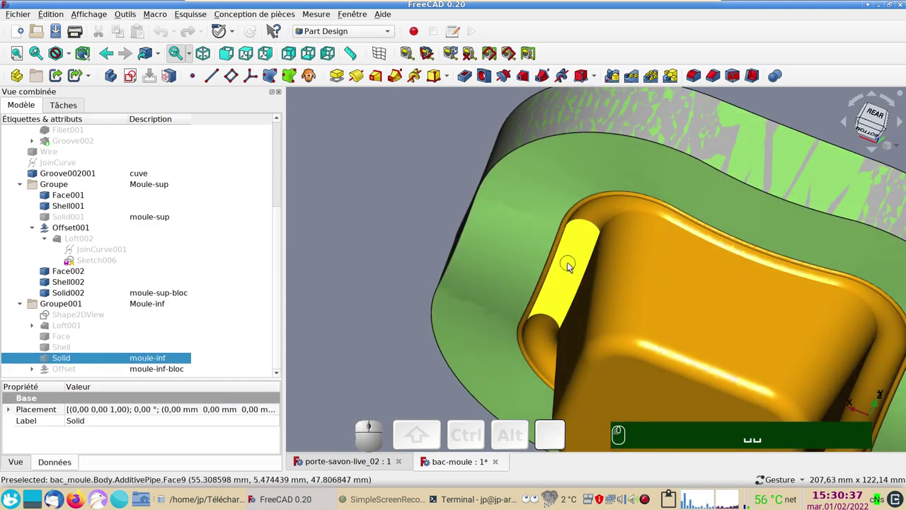
click(574, 263)
click(657, 308)
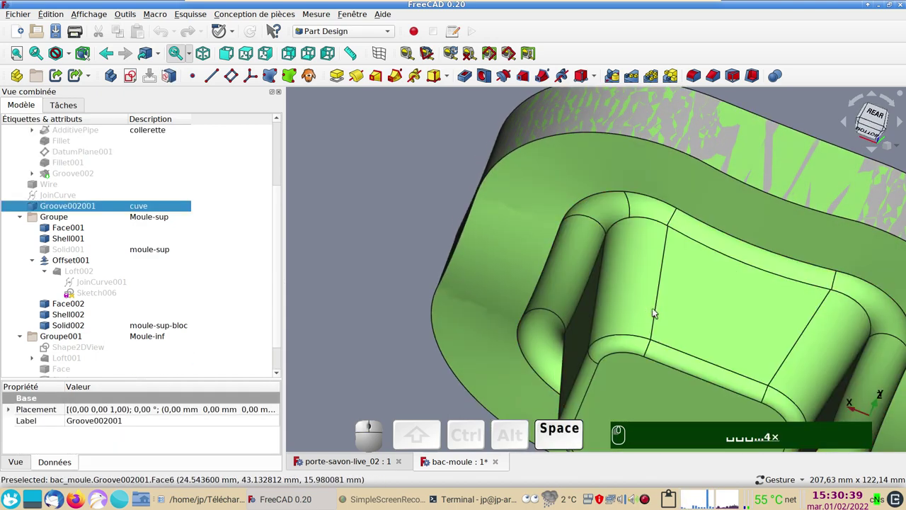
Step: View the whole upper mould from the top, then switch to the porte-savon-live_02 document
drag(741, 308, 514, 256)
scroll(down, 3)
drag(519, 210, 498, 269)
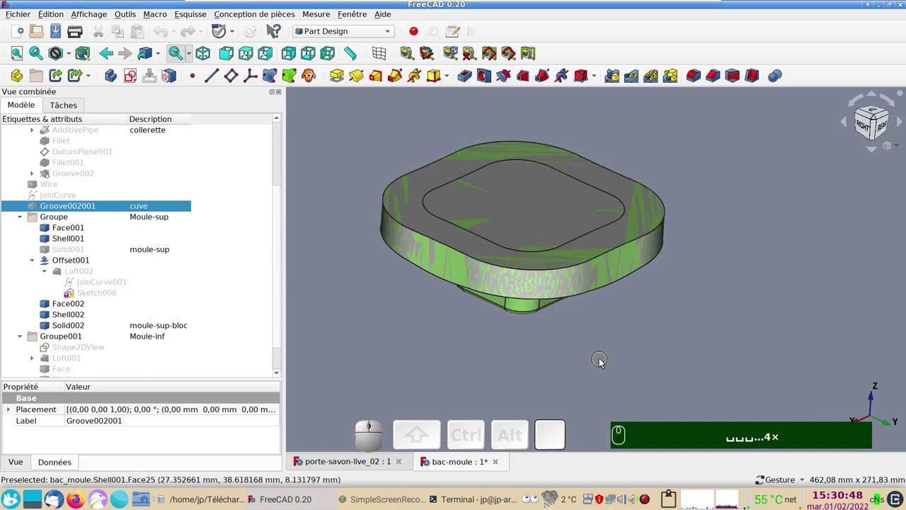
click(343, 466)
Step: Orbit the purple soap holder to inspect its three ribs from several sides
drag(600, 363, 552, 371)
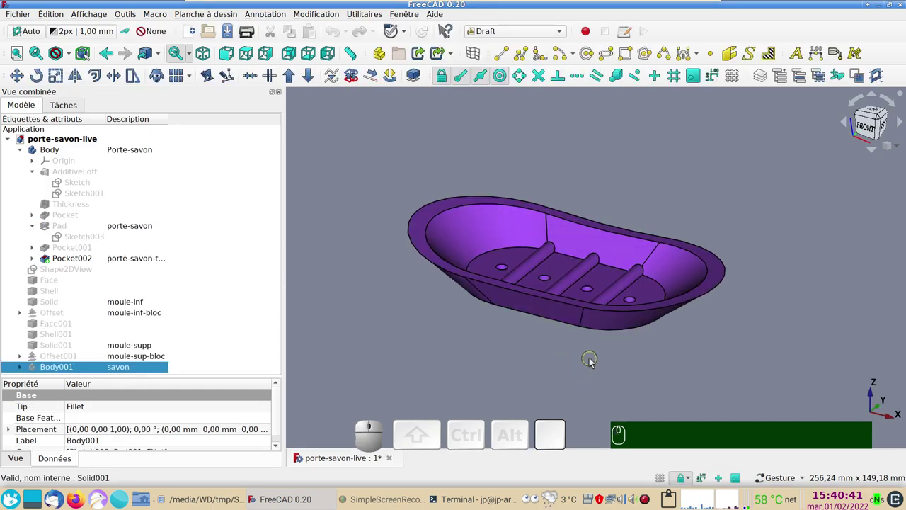
drag(596, 362, 372, 340)
click(124, 228)
key(space)
click(548, 327)
drag(546, 331, 665, 317)
drag(668, 316, 693, 334)
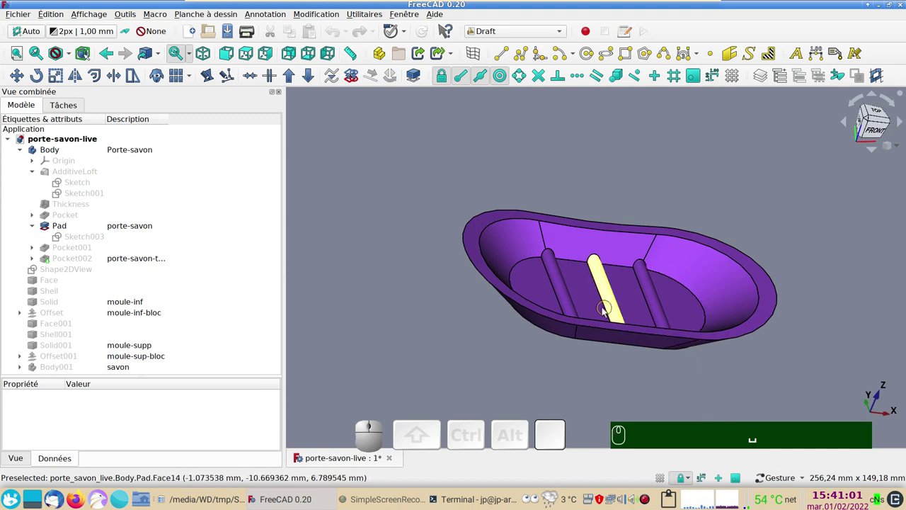
Step: Inspect the holder's underside drain holes, return upright, and activate the Part workbench
drag(652, 387, 574, 347)
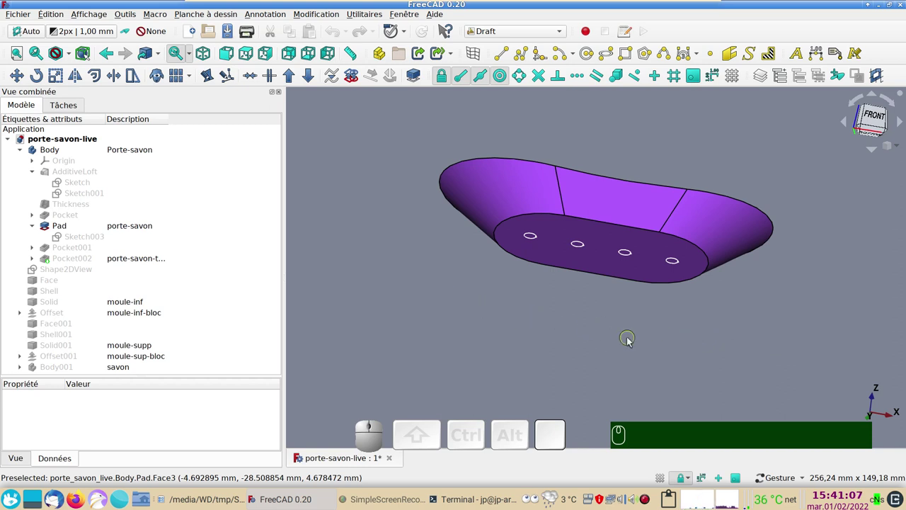
click(634, 340)
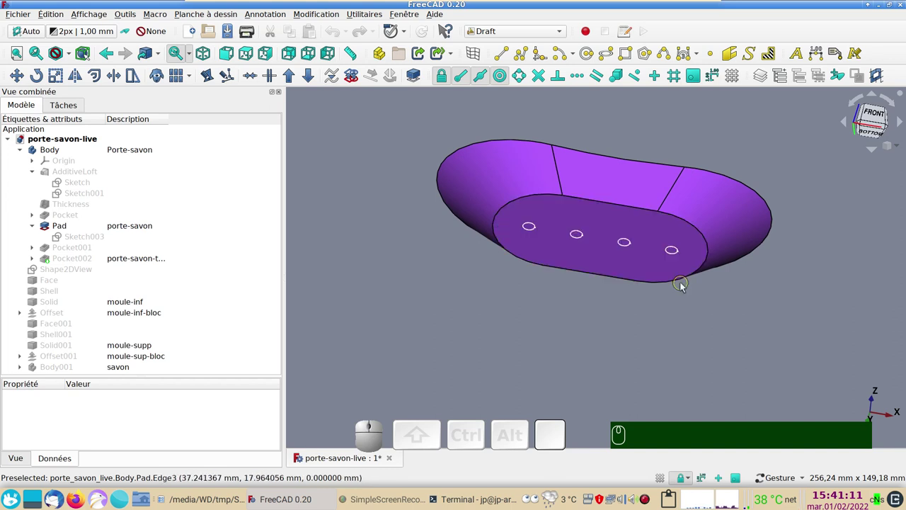
drag(598, 315, 568, 267)
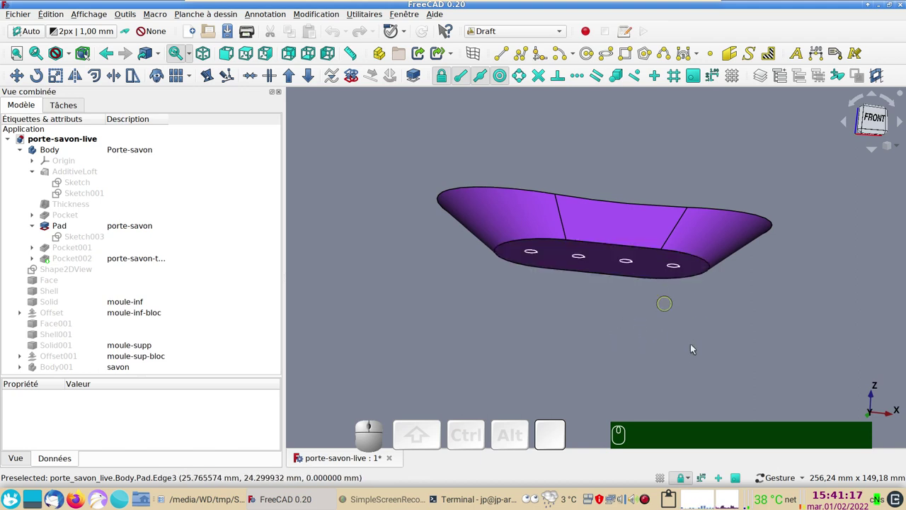
drag(682, 339, 820, 311)
drag(804, 246, 736, 288)
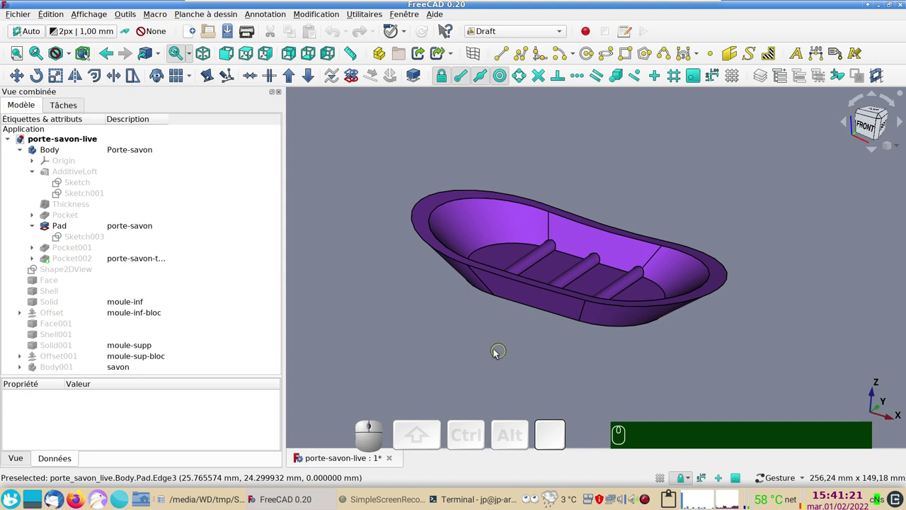
drag(504, 356, 517, 318)
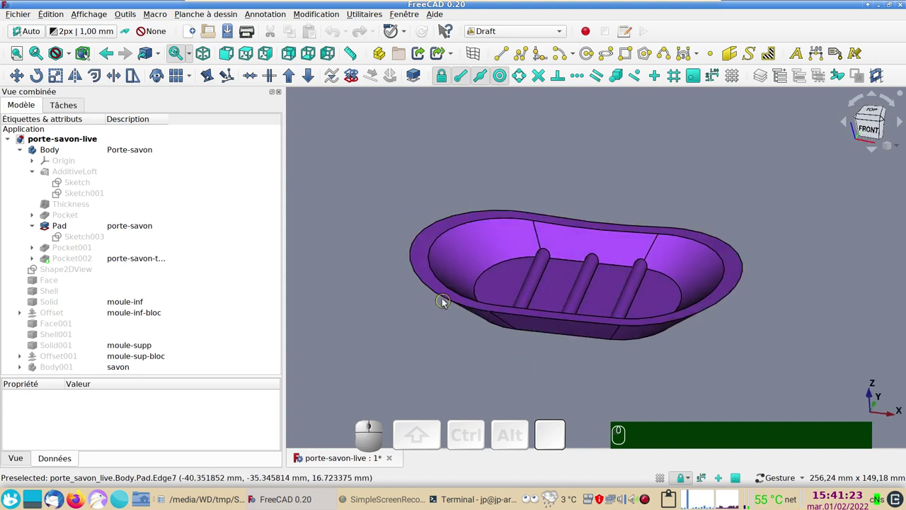
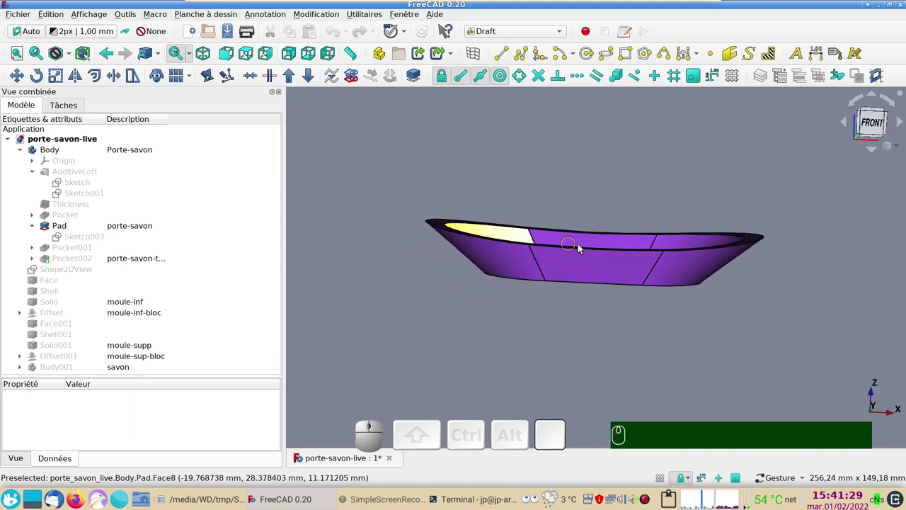
click(807, 304)
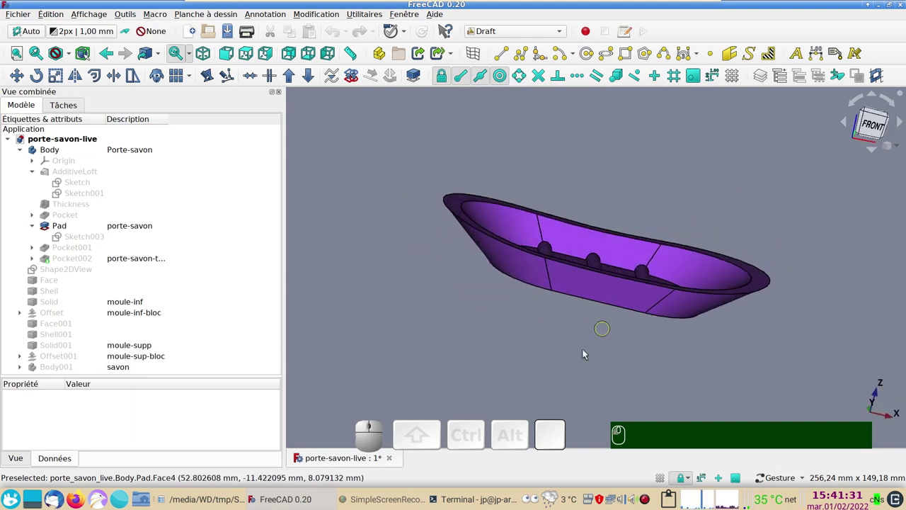
click(552, 338)
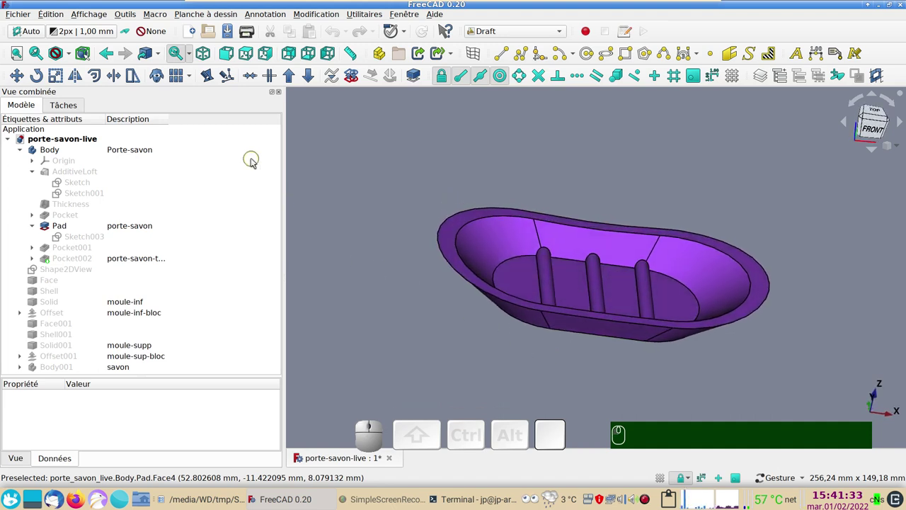
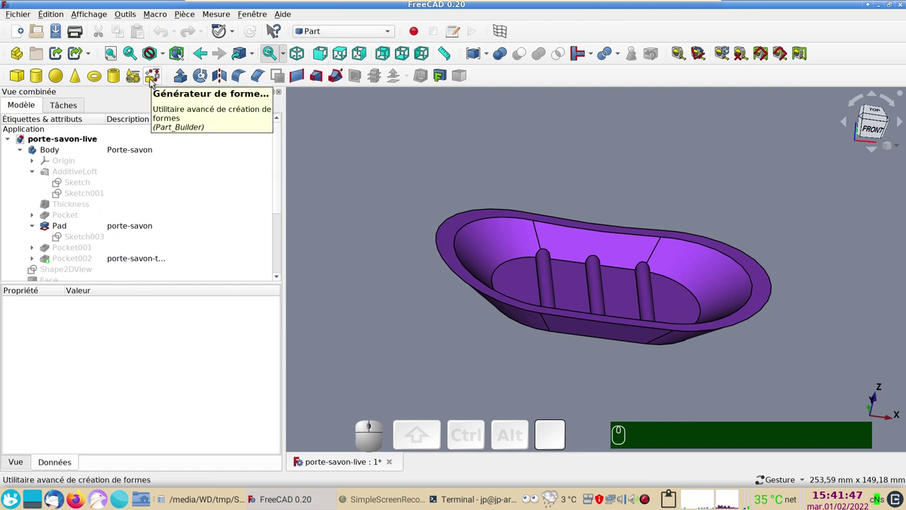
Step: Start Part's shape builder in 'Fil à partir d'arêtes' mode, zoomed on the holder's rim
click(157, 83)
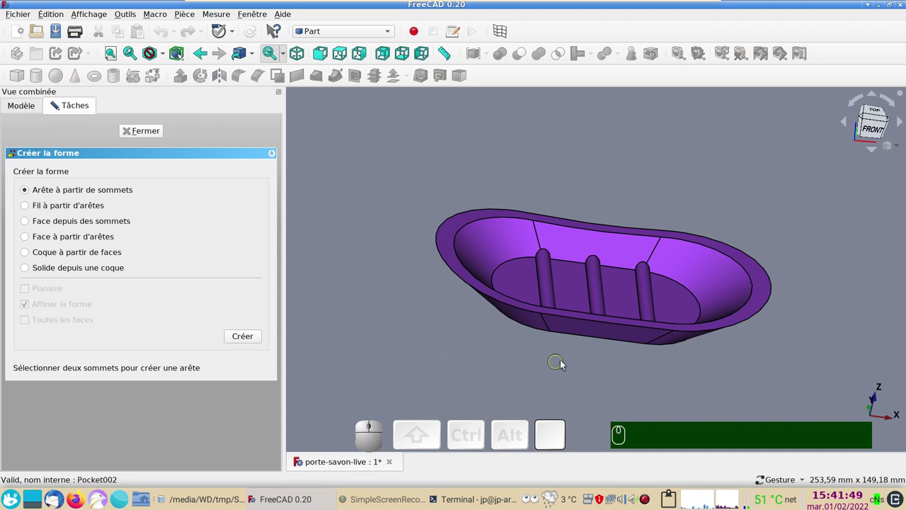
drag(573, 354, 521, 330)
scroll(up, 3)
drag(432, 290, 410, 329)
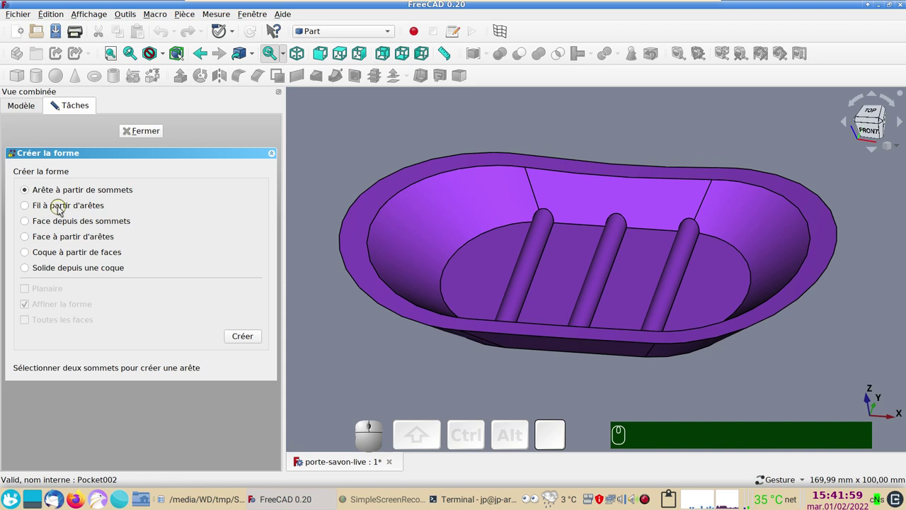
click(64, 207)
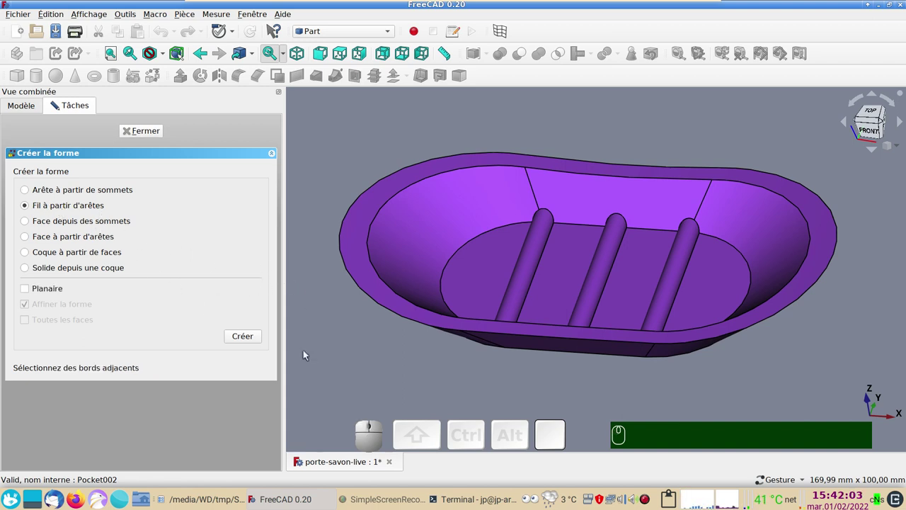
Step: Select the six outer top rim edges, create the wire with Créer, and close the builder
click(499, 337)
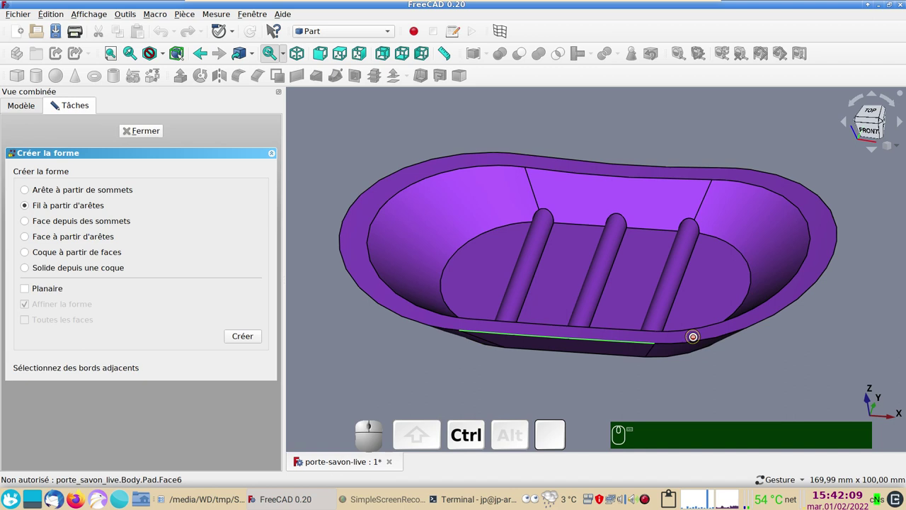
click(700, 342)
click(844, 238)
click(710, 167)
click(511, 153)
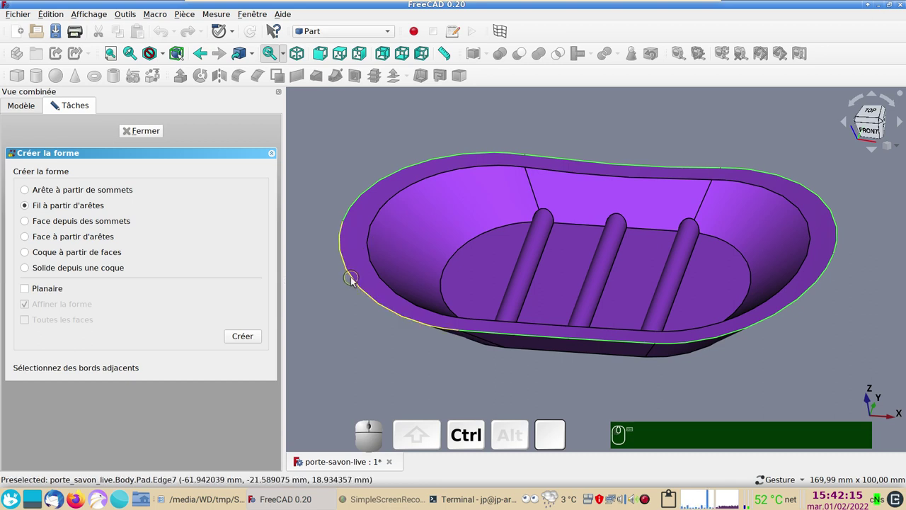
click(358, 281)
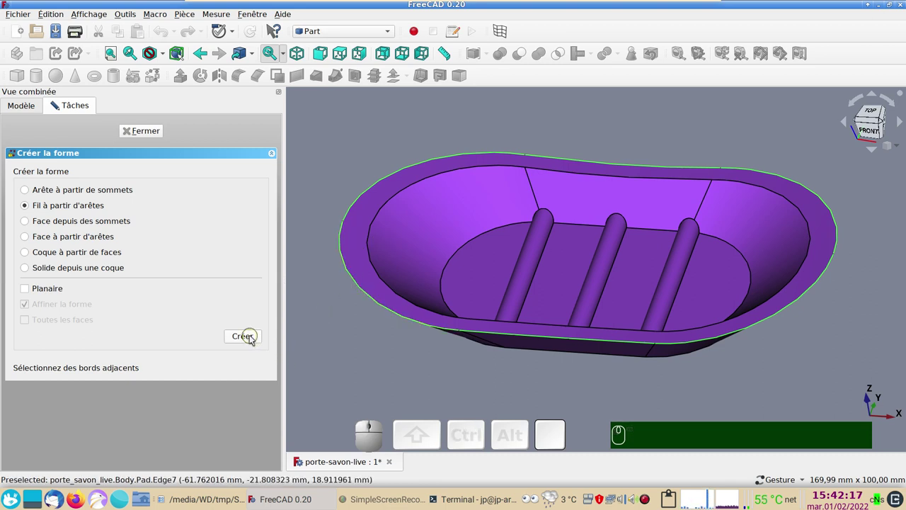
click(255, 336)
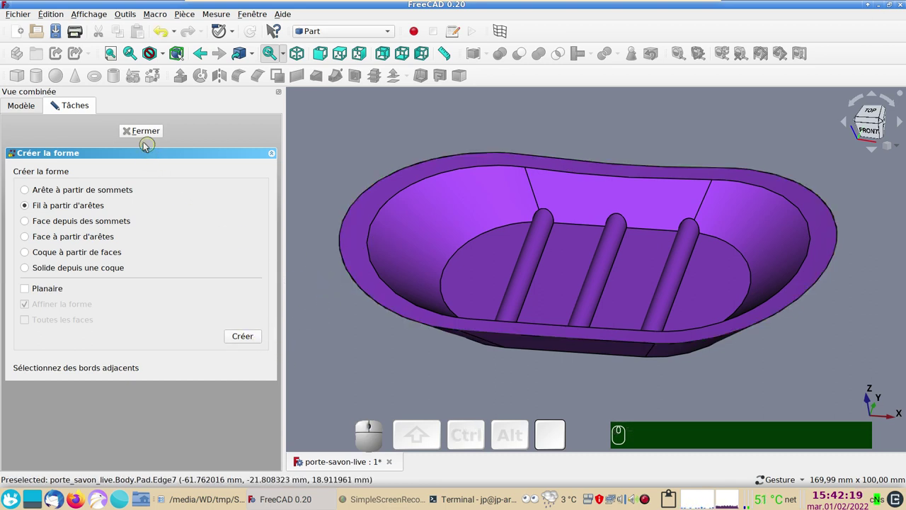
click(144, 138)
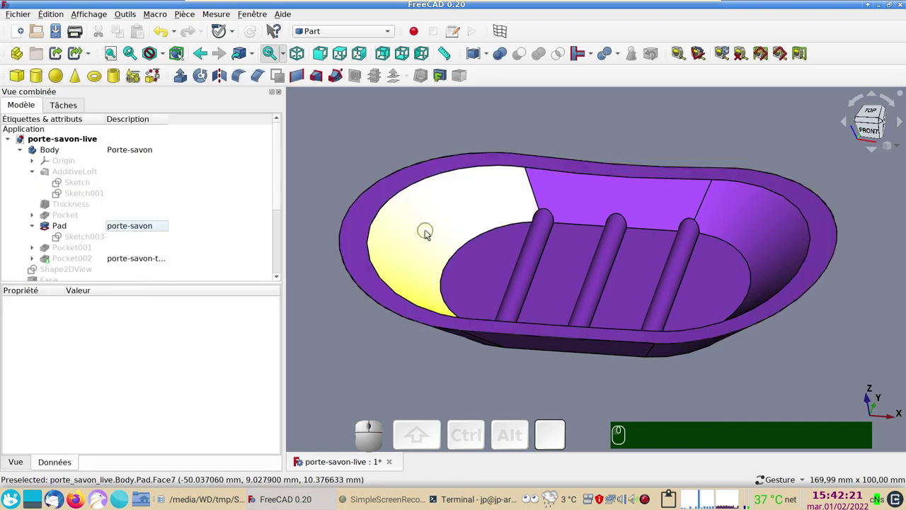
Step: Hide the soap holder's Pad solid, leaving the rim outline and four small circles
click(431, 231)
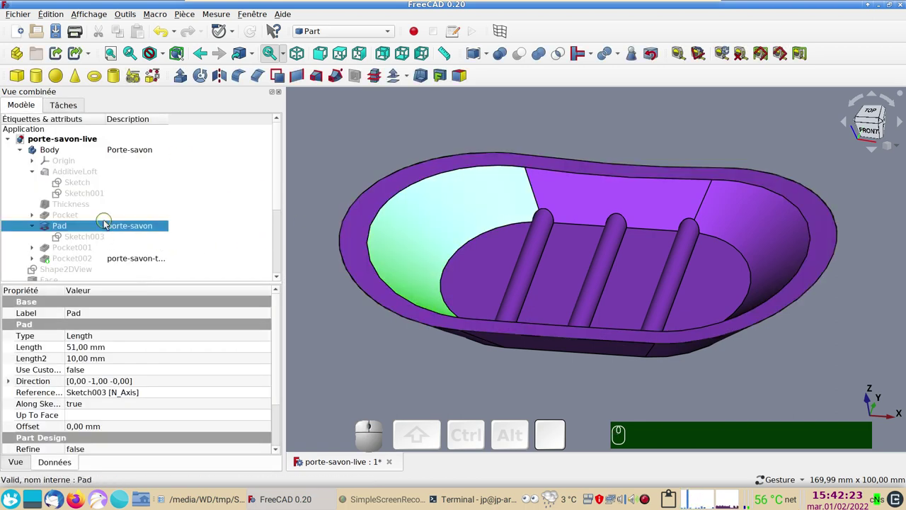
key(space)
click(441, 356)
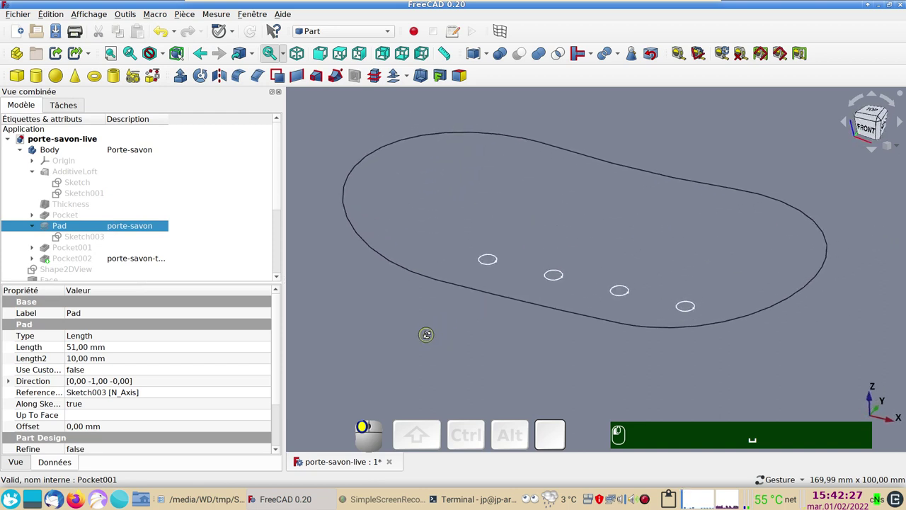
drag(557, 363, 501, 48)
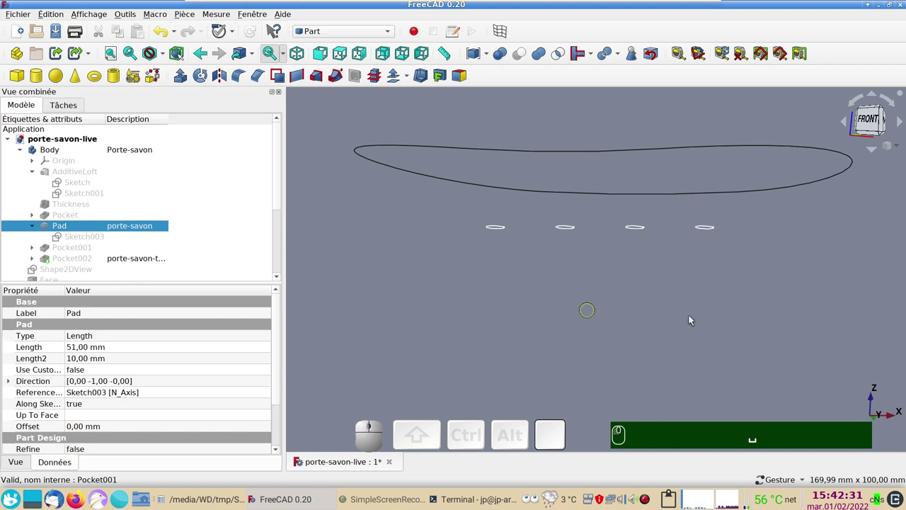
Step: Check the outline in front and isometric views, then activate the Draft workbench
click(620, 308)
click(500, 49)
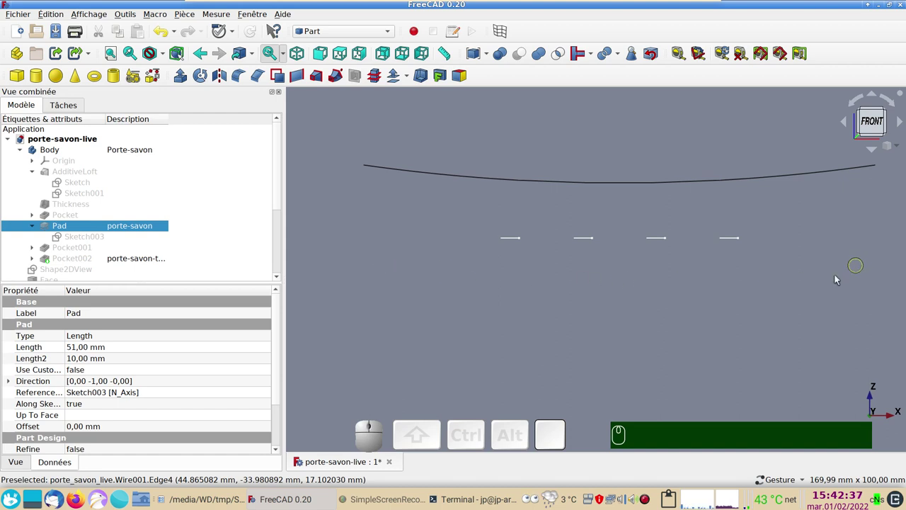
click(536, 298)
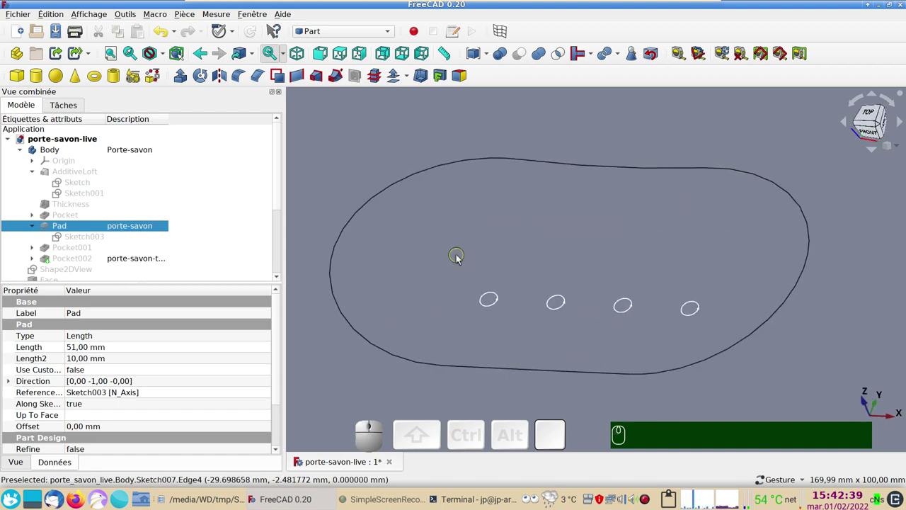
click(368, 30)
Step: Set a top view of the rim outline, briefly checking it from the right side
click(501, 48)
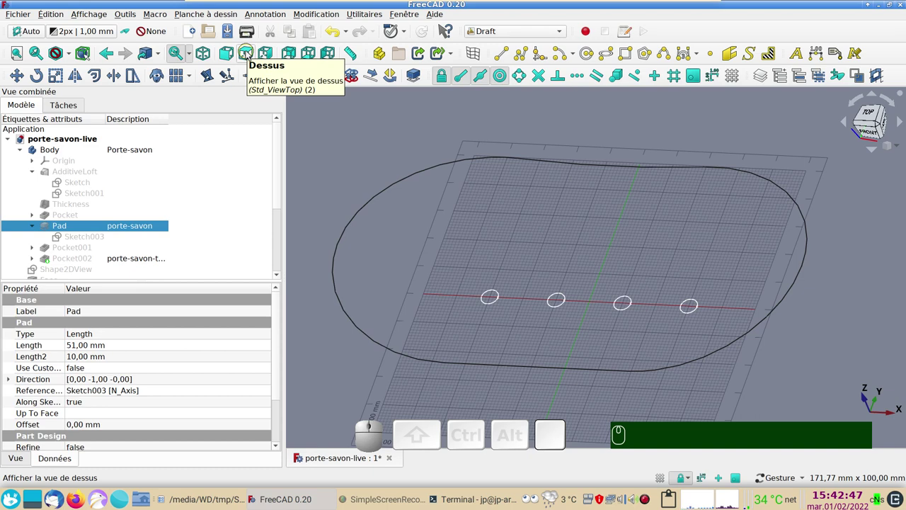
click(250, 54)
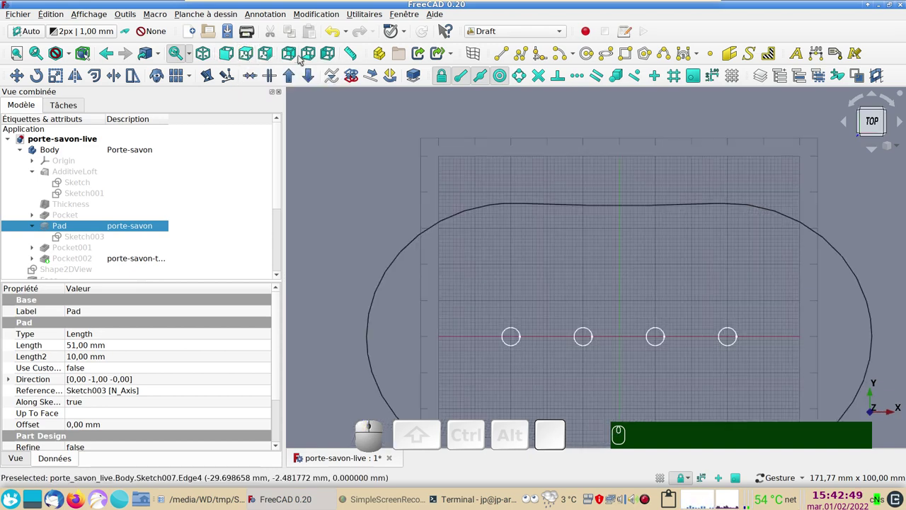
right_click(381, 177)
click(413, 67)
click(414, 67)
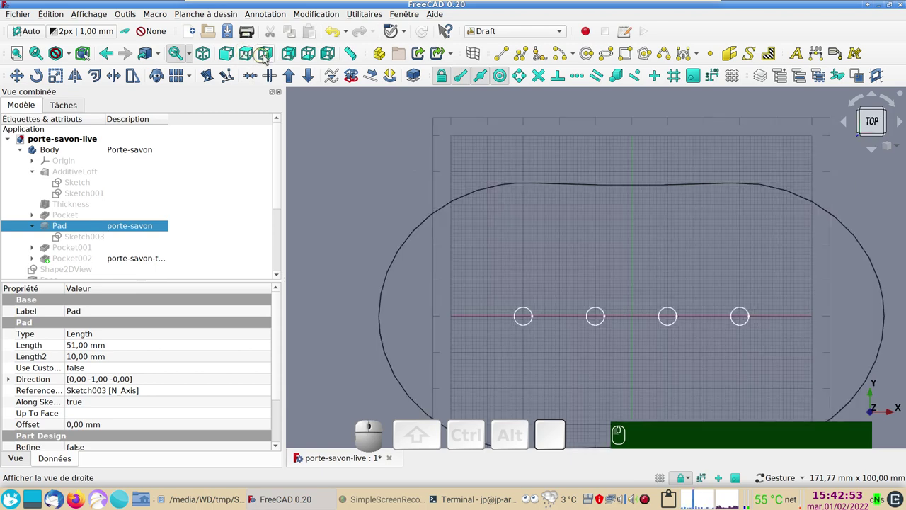
click(413, 67)
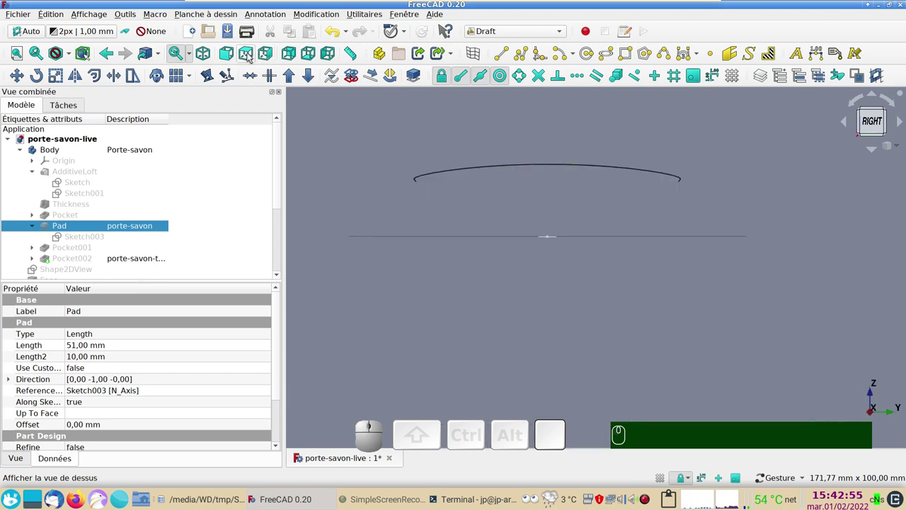
click(414, 67)
right_click(414, 68)
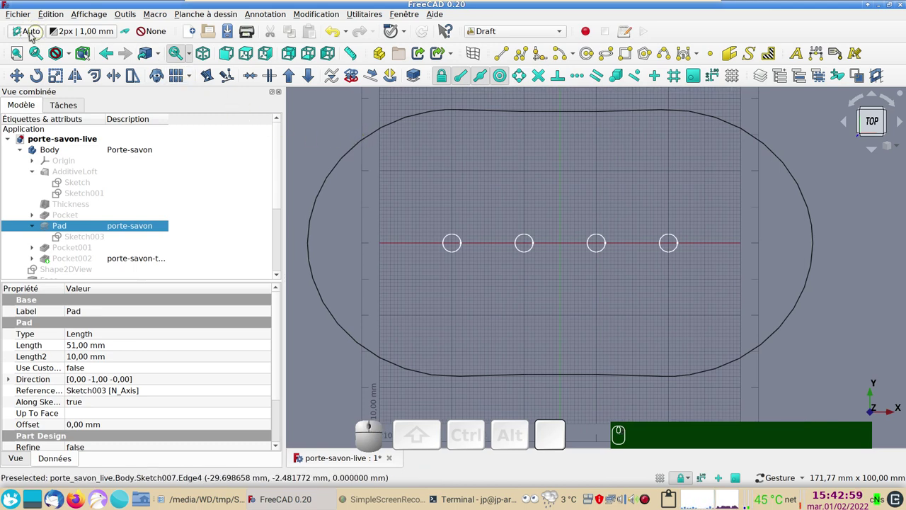
Step: Zoom out over the Draft grid and select the rim wire Wire001
scroll(down, 3)
drag(446, 203, 504, 207)
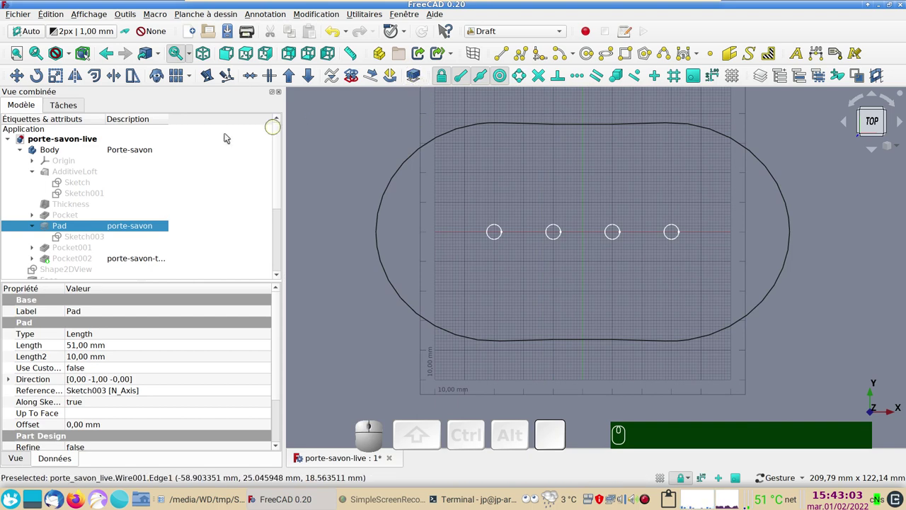
scroll(down, 3)
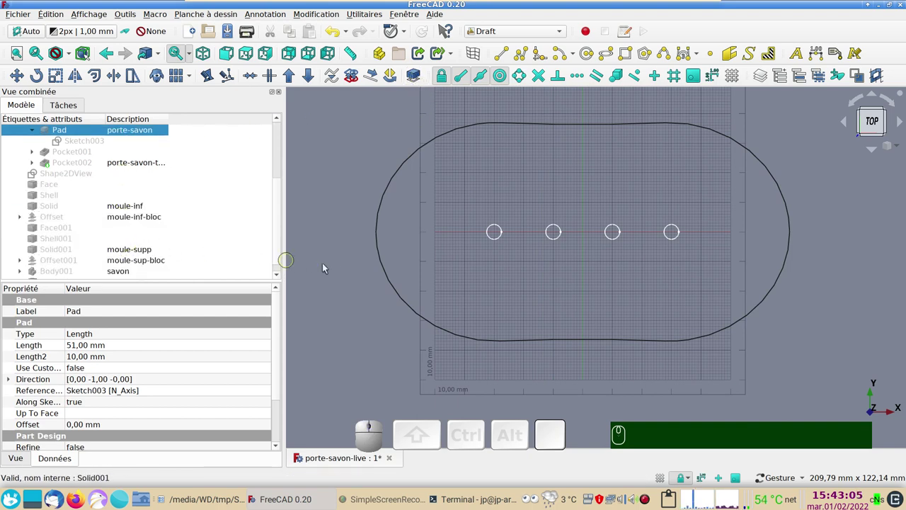
click(384, 259)
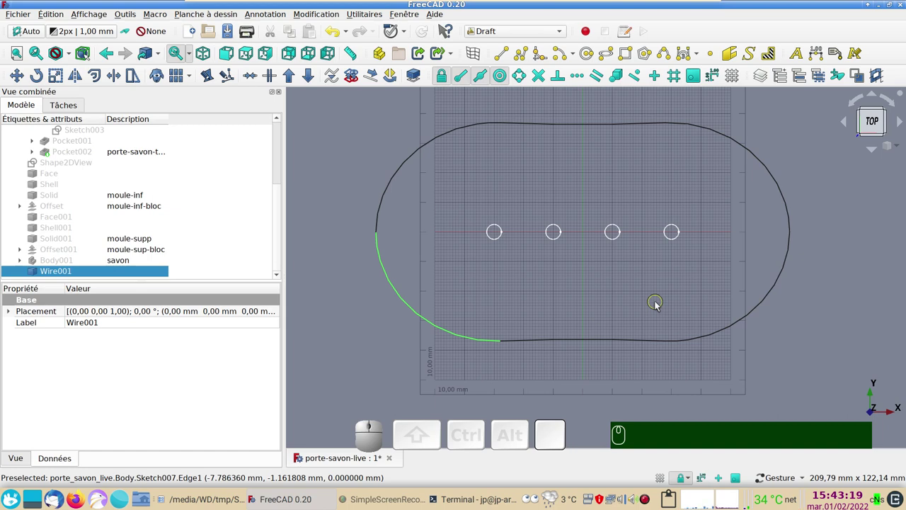
Step: Project Wire001 into the flat Shape2DView001 and orbit to compare it with the rim wire
click(419, 76)
drag(404, 360, 621, 335)
drag(765, 334, 556, 288)
drag(533, 286, 507, 328)
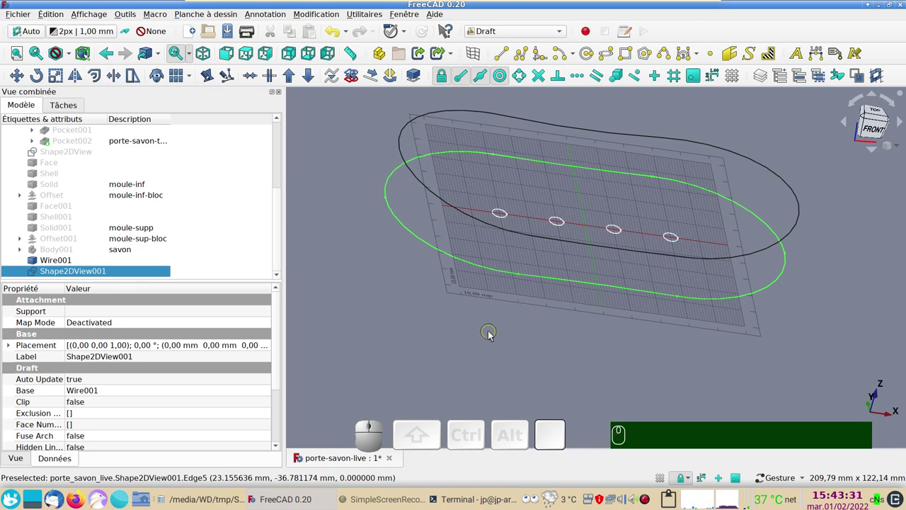
Step: Turn the Draft grid off with G R and view the projection lying below the rim wire
click(512, 35)
click(495, 198)
text(gr)
right_click(515, 319)
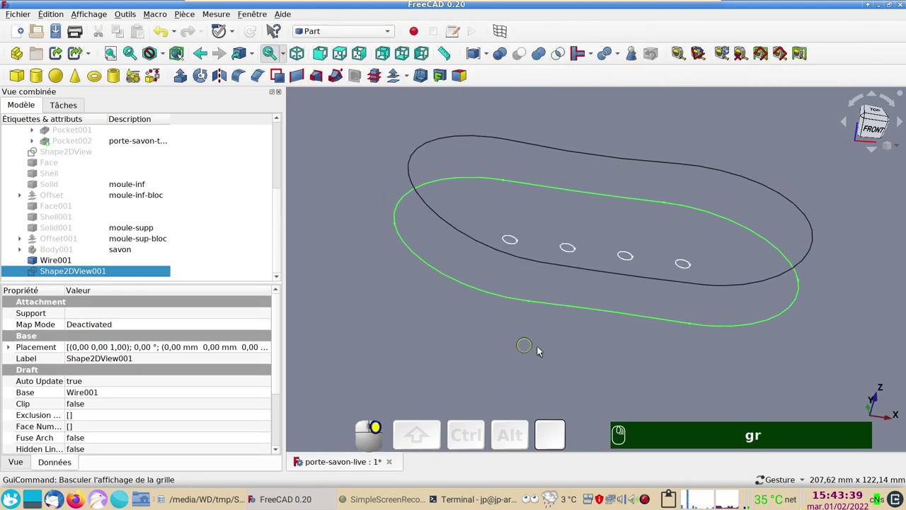
drag(632, 345, 600, 306)
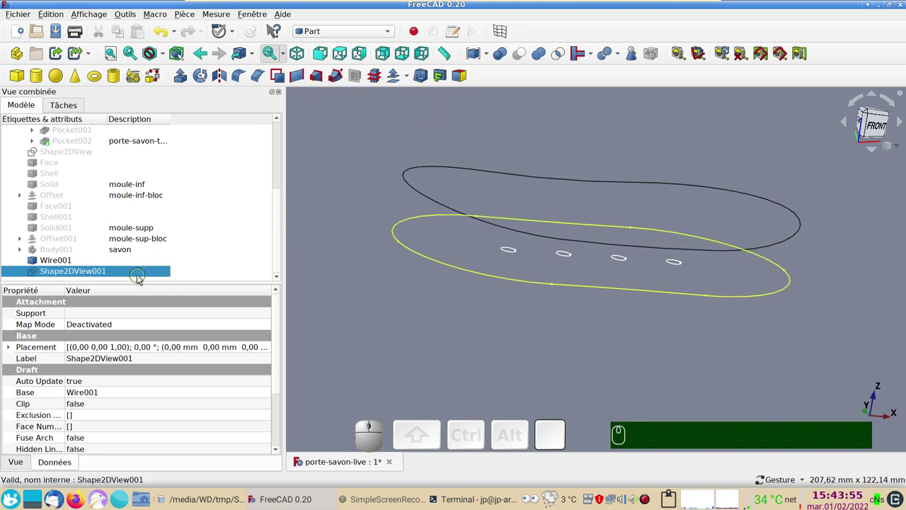
Step: In Draft, convert the 2D projection into Sketch009 and hide the projection
click(344, 29)
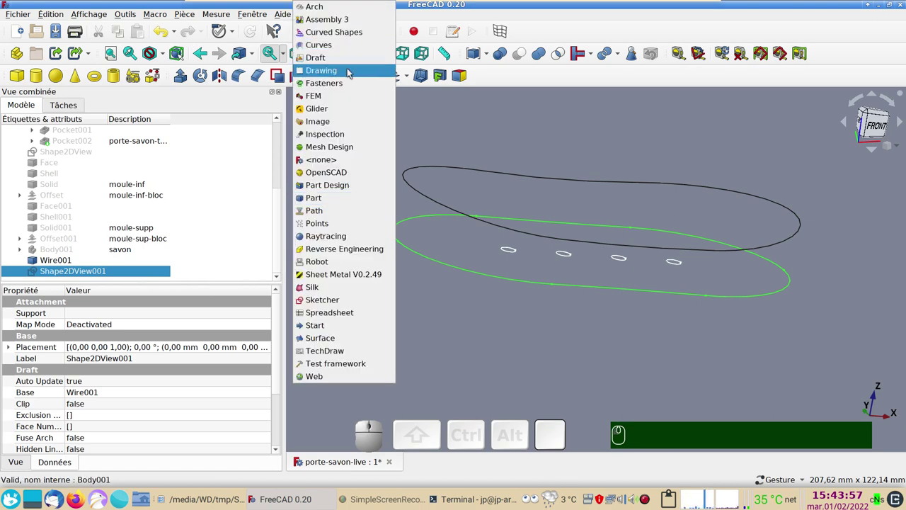
click(239, 68)
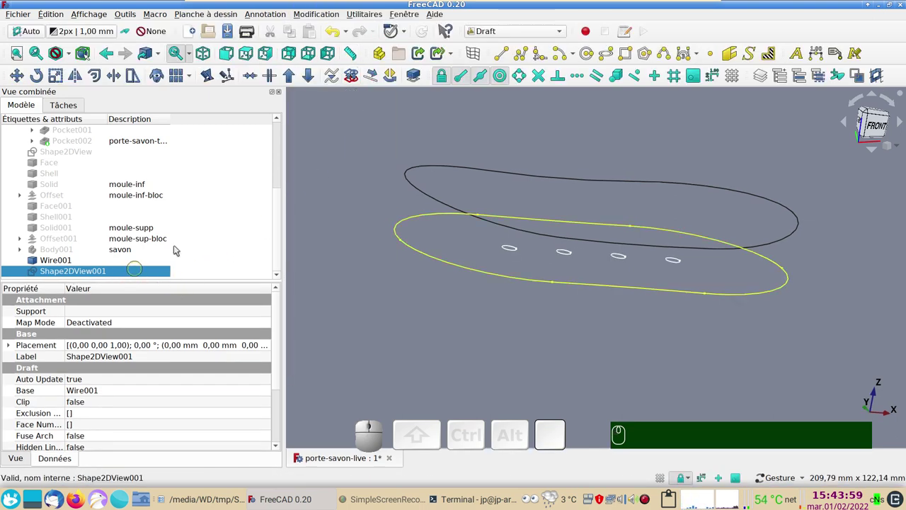
click(355, 80)
scroll(down, 3)
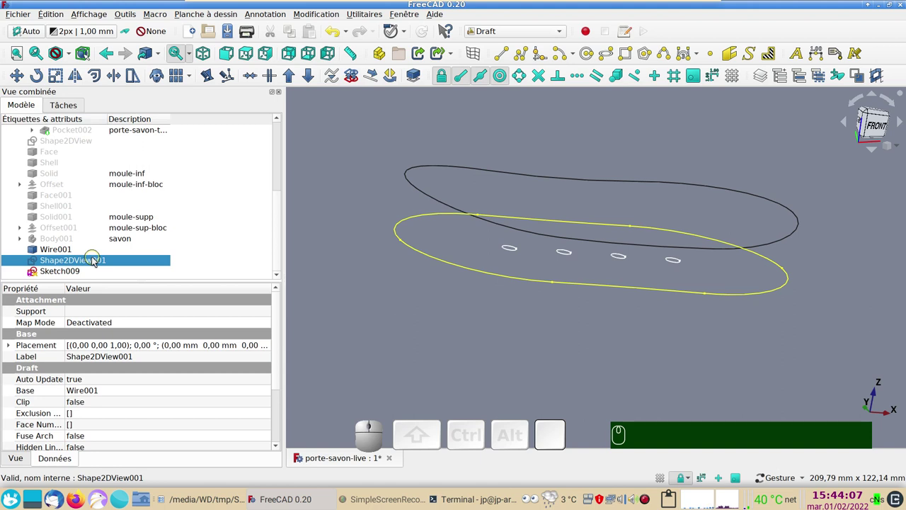
key(space)
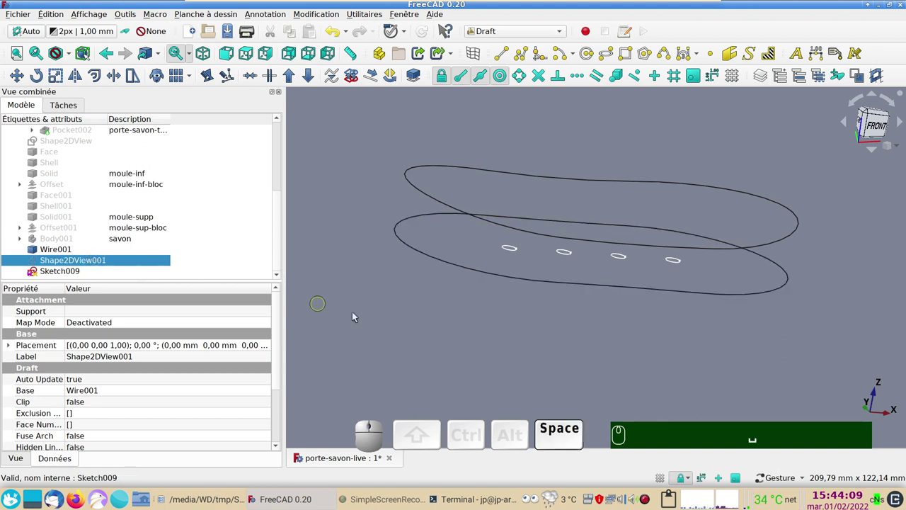
Step: Inspect Sketch009 against the rim from the front, then activate the Part workbench
click(84, 274)
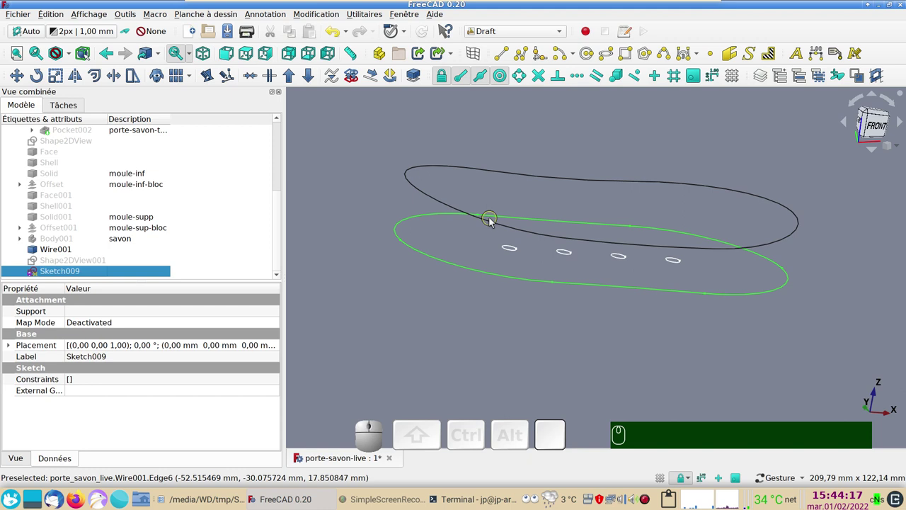
drag(547, 302, 476, 253)
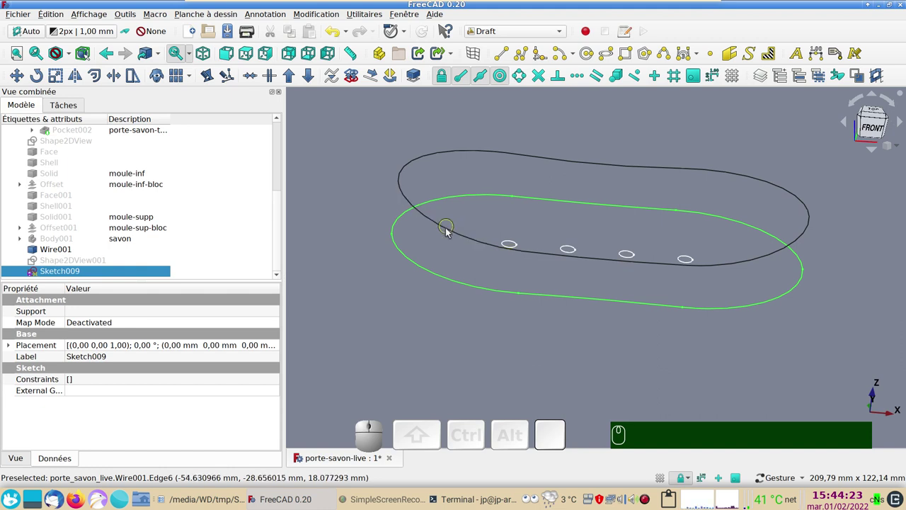
drag(515, 224, 449, 280)
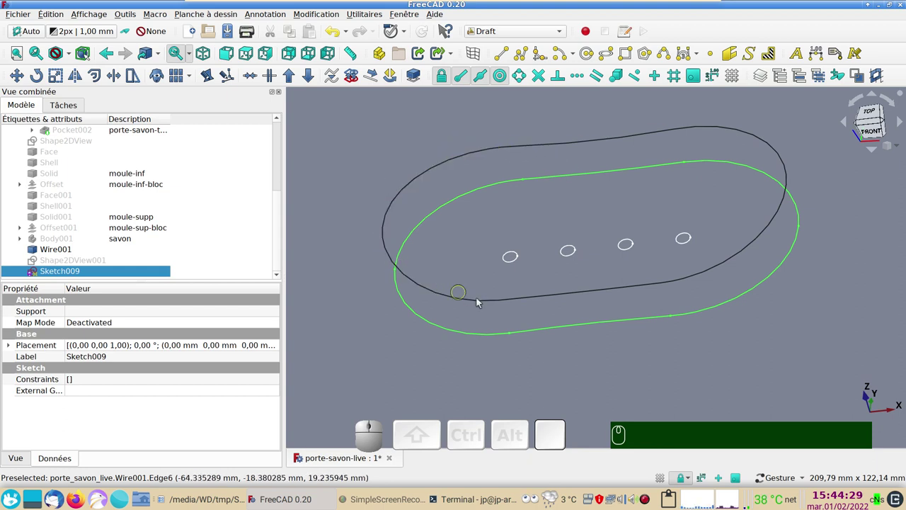
click(417, 344)
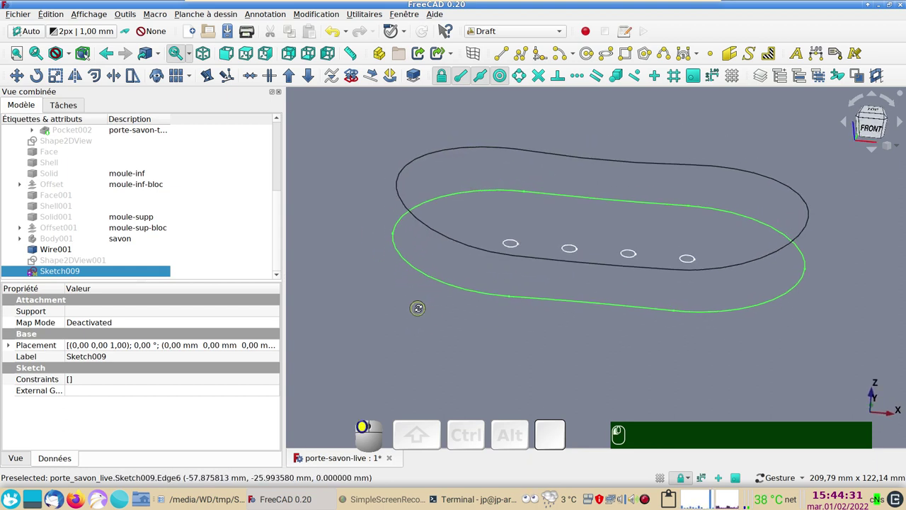
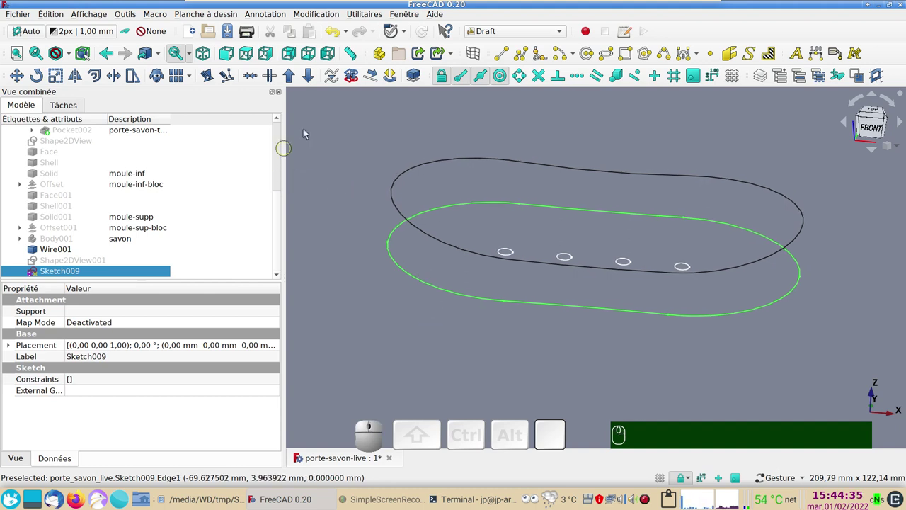
click(413, 67)
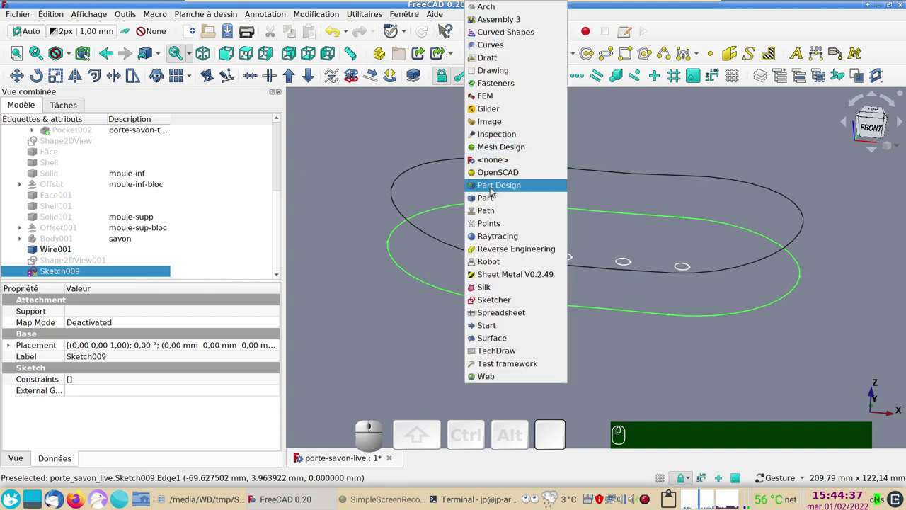
click(413, 68)
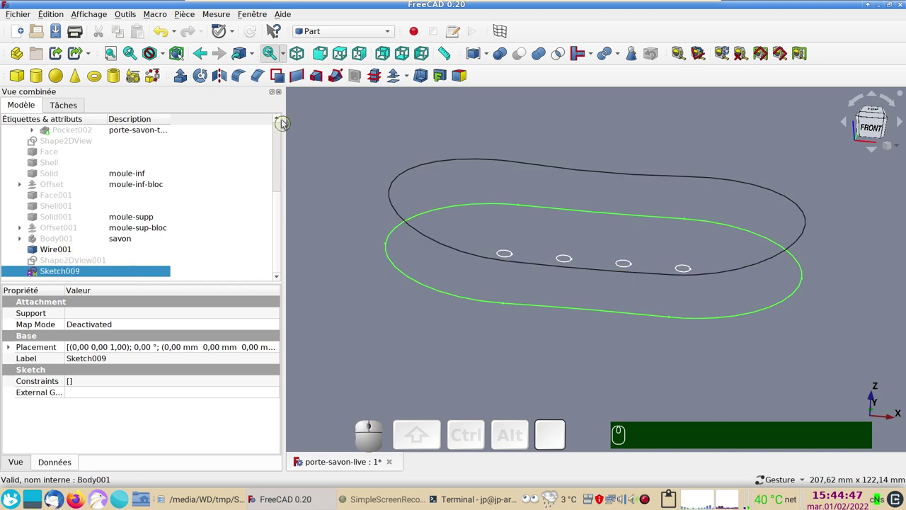
Step: Start a Part Loft and abandon it with Annuler
click(297, 69)
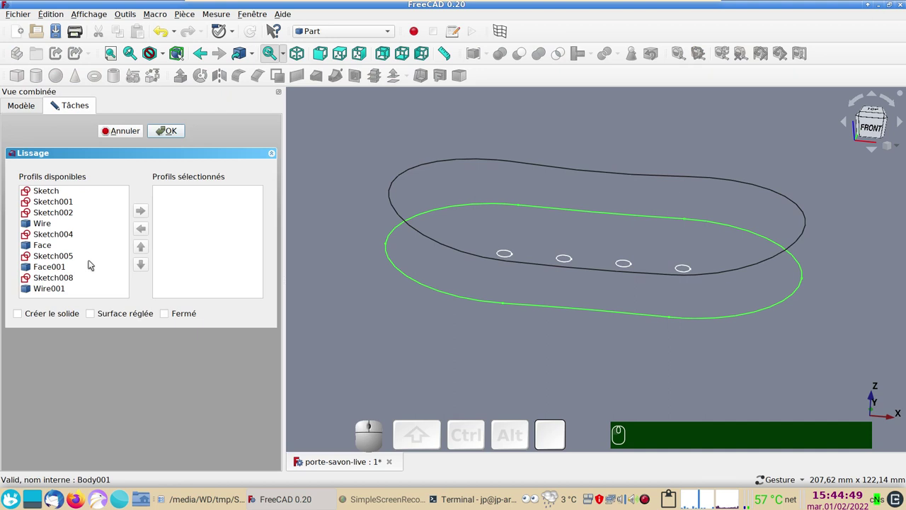
scroll(down, 3)
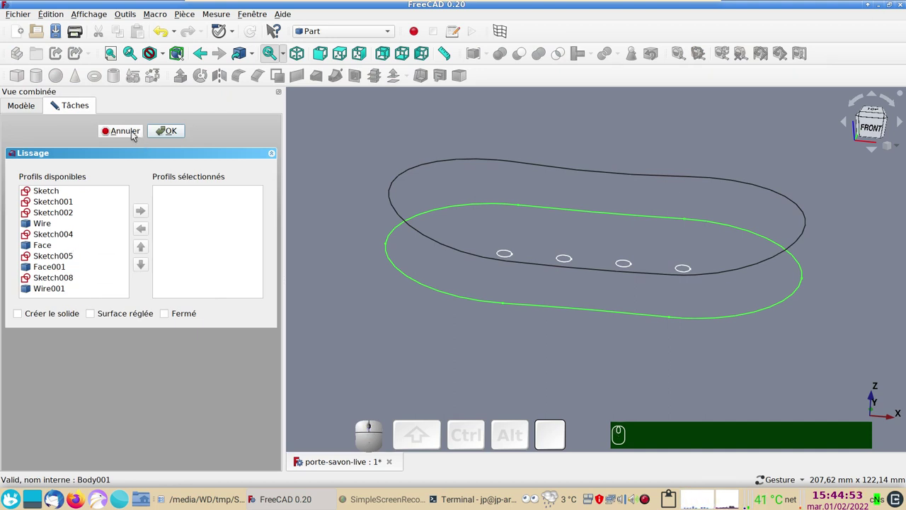
click(138, 135)
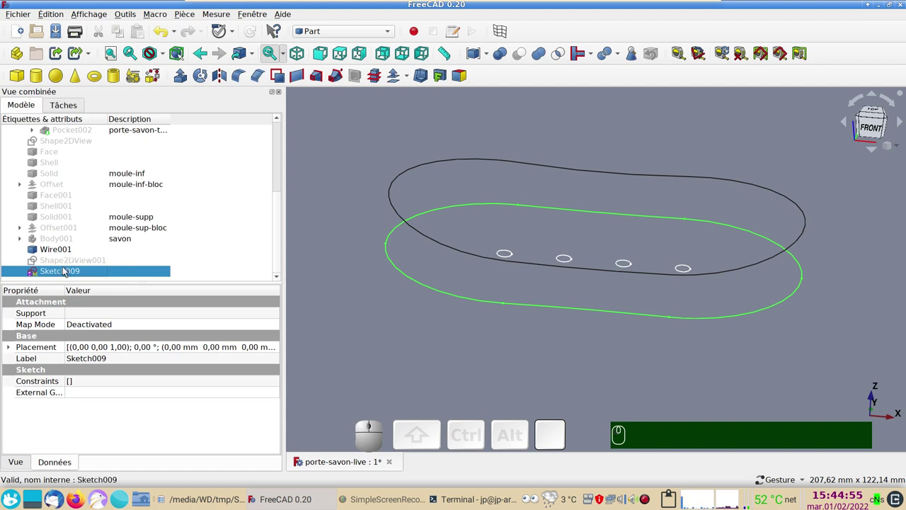
Step: Select Sketch009 and activate the Sketcher workbench
click(69, 270)
click(345, 34)
click(331, 303)
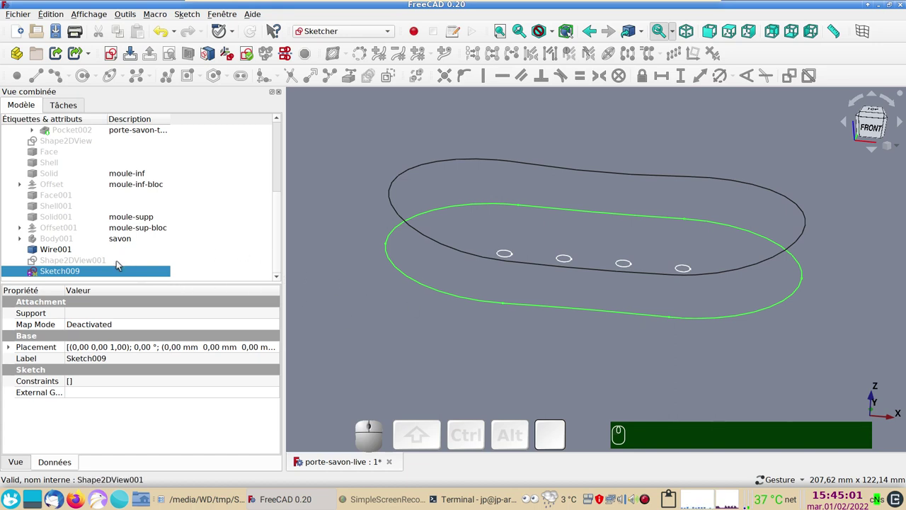
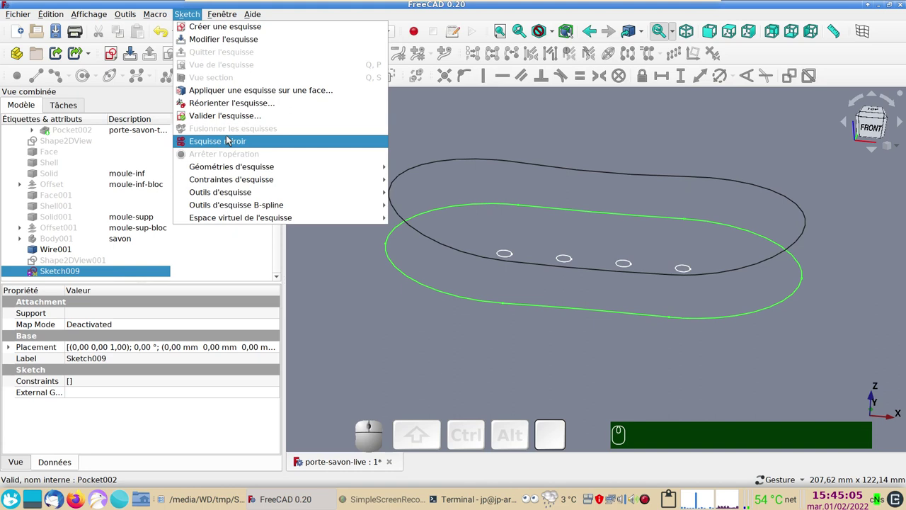
Step: Validate Sketch009 and search for missing coincidences at the default tolerance, finding none
click(230, 119)
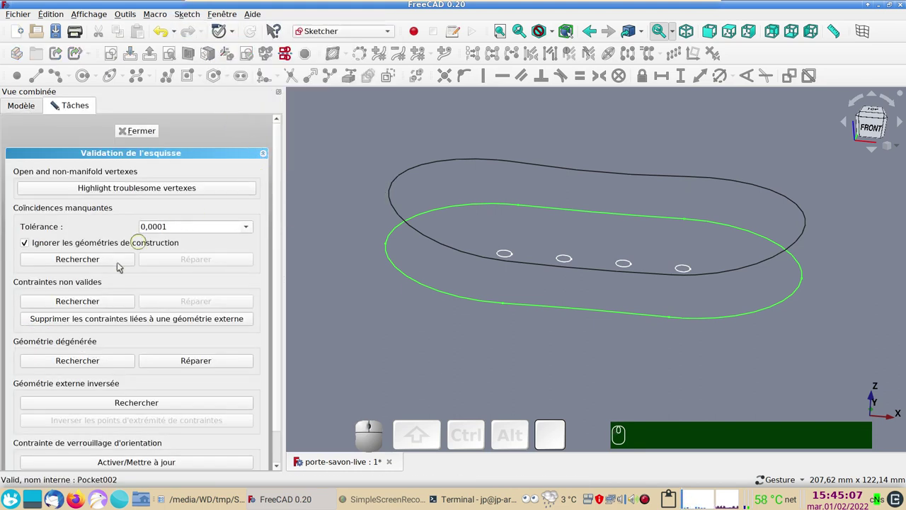
click(104, 261)
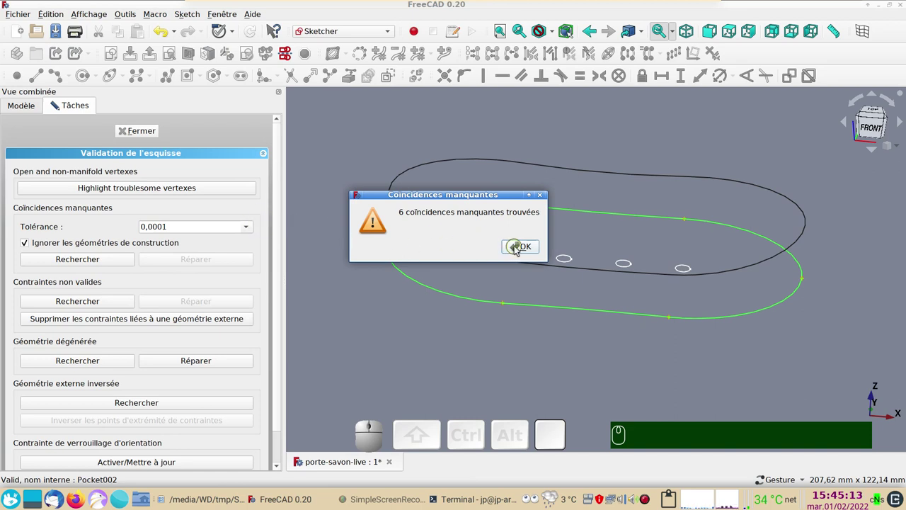
click(520, 249)
Step: Repeat the missing-coincidence search with tolerance 0,01, again finding none
click(182, 258)
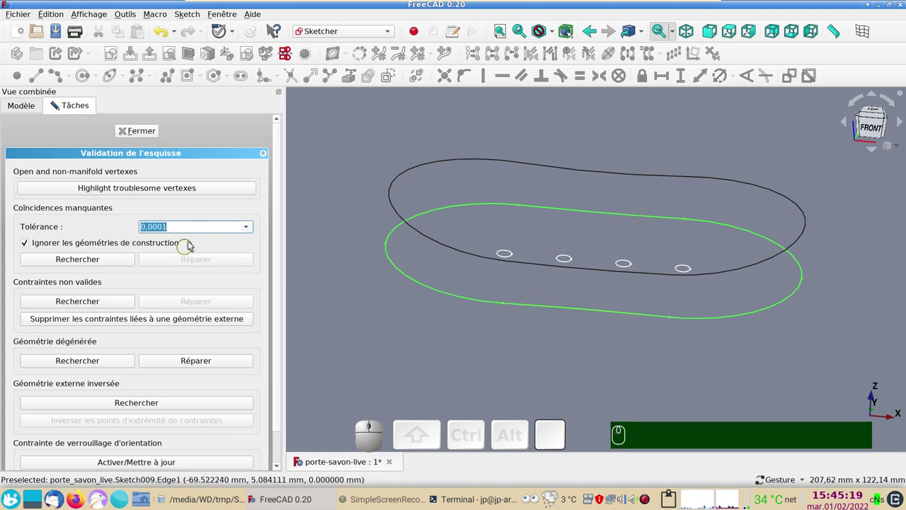
click(252, 227)
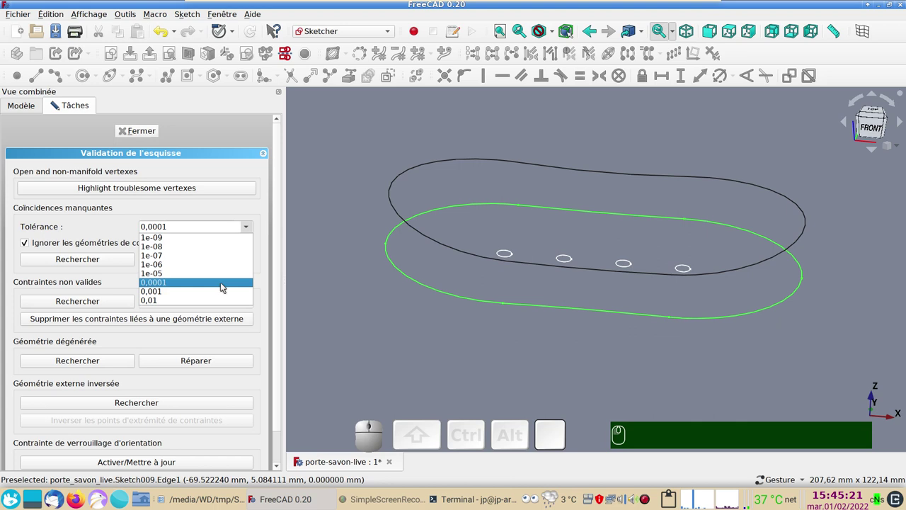
click(218, 307)
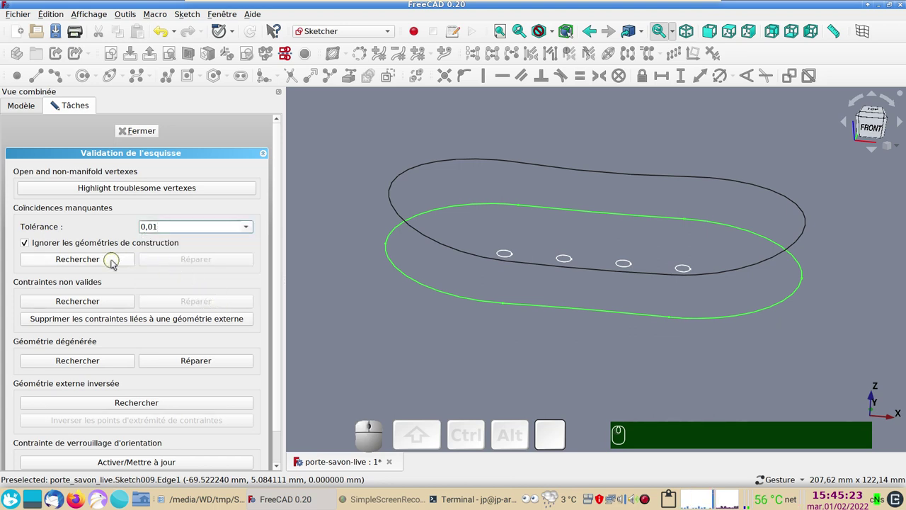
click(115, 261)
click(537, 245)
Step: Search once more at another tolerance value, then close the validation panel
click(252, 228)
click(220, 241)
click(121, 257)
click(538, 249)
click(145, 138)
click(374, 36)
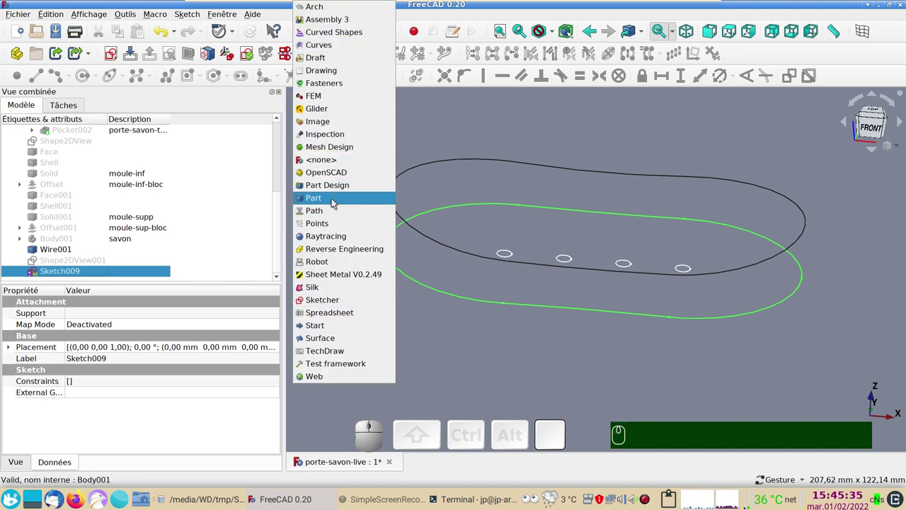
Step: In the Part workbench, loft Sketch009 and Wire001 into Loft002, a curved band around the rim
click(338, 199)
click(322, 81)
scroll(down, 3)
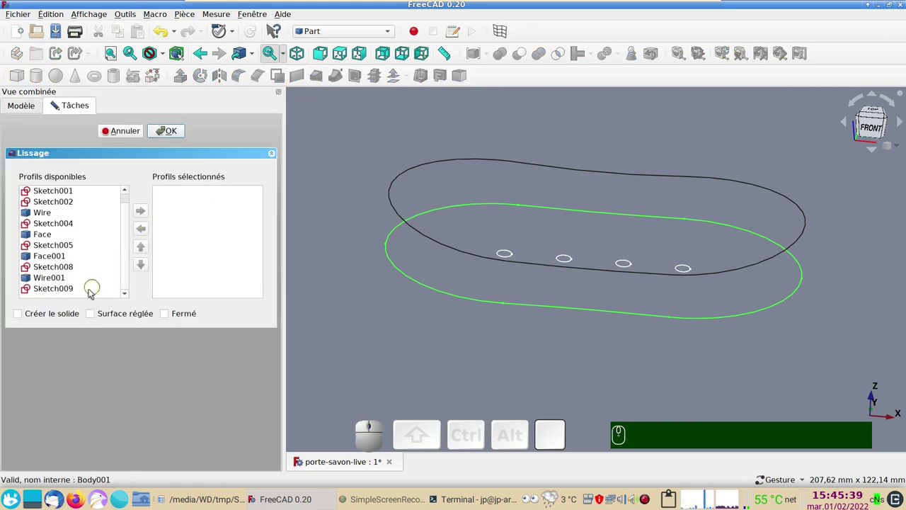
click(84, 294)
click(149, 211)
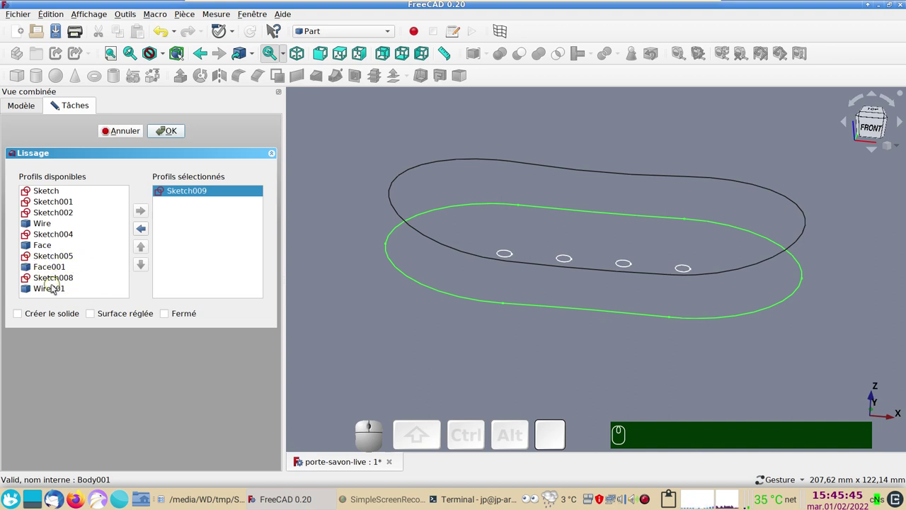
click(57, 288)
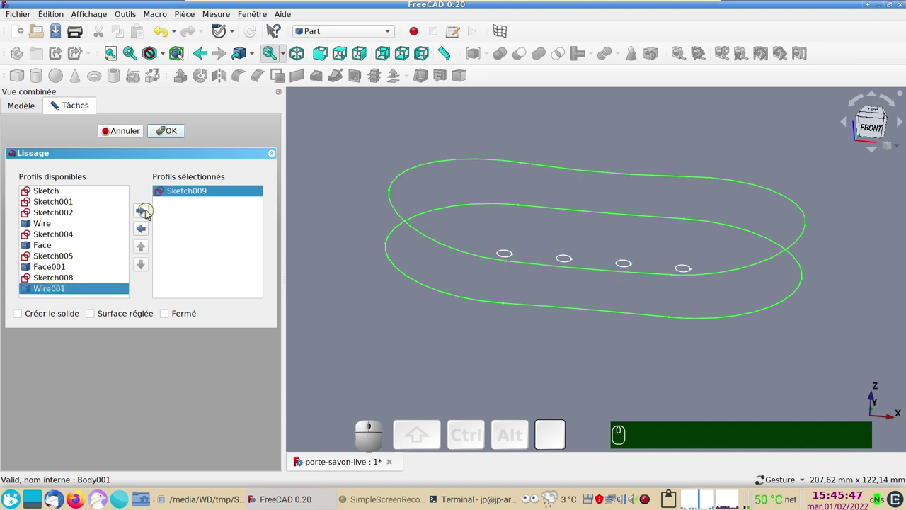
click(152, 214)
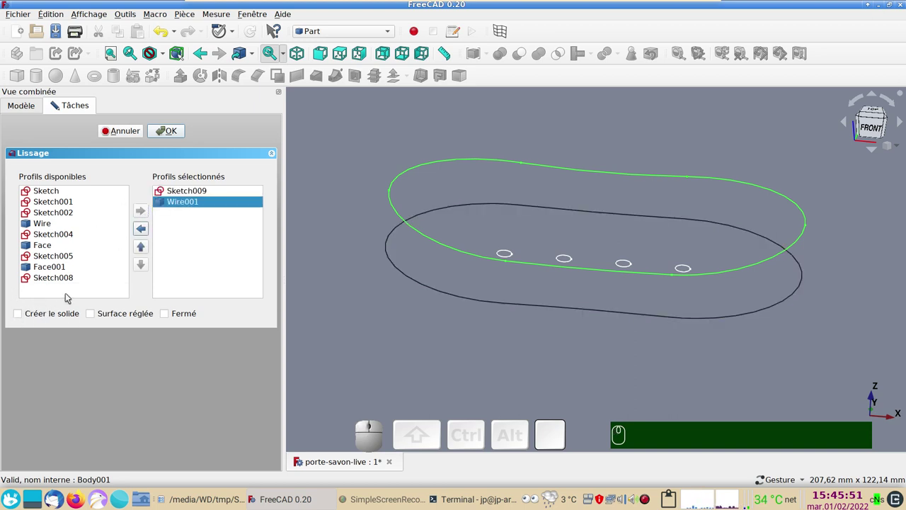
click(179, 132)
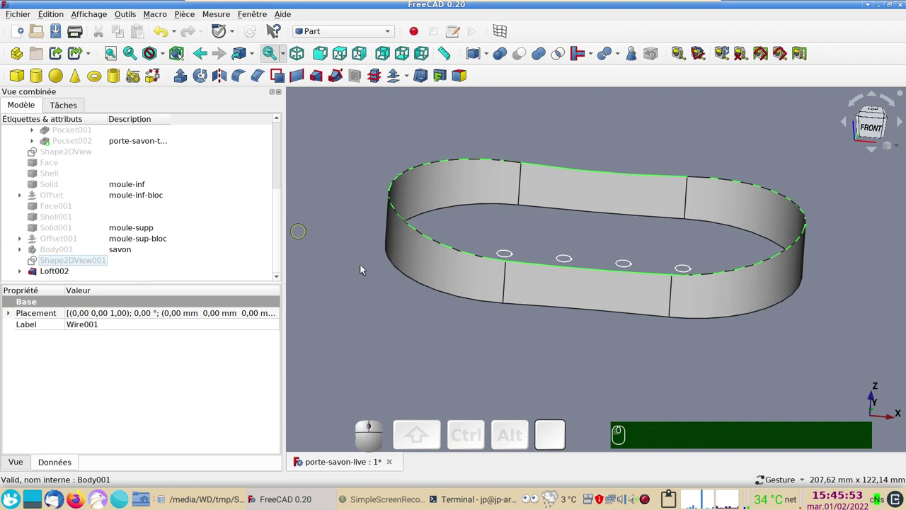
drag(523, 334, 505, 365)
scroll(down, 3)
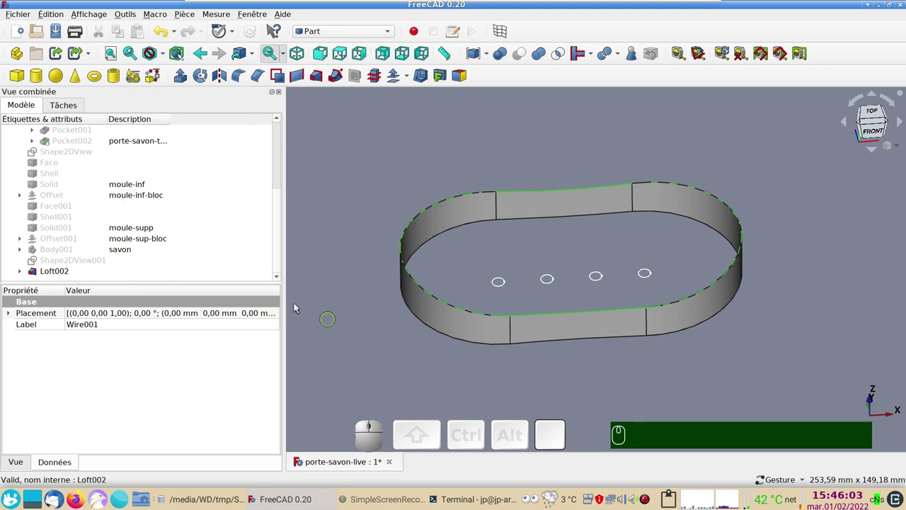
Step: Start a 3D Offset of Loft002 and enter a Décalage of -40,30 mm
click(77, 269)
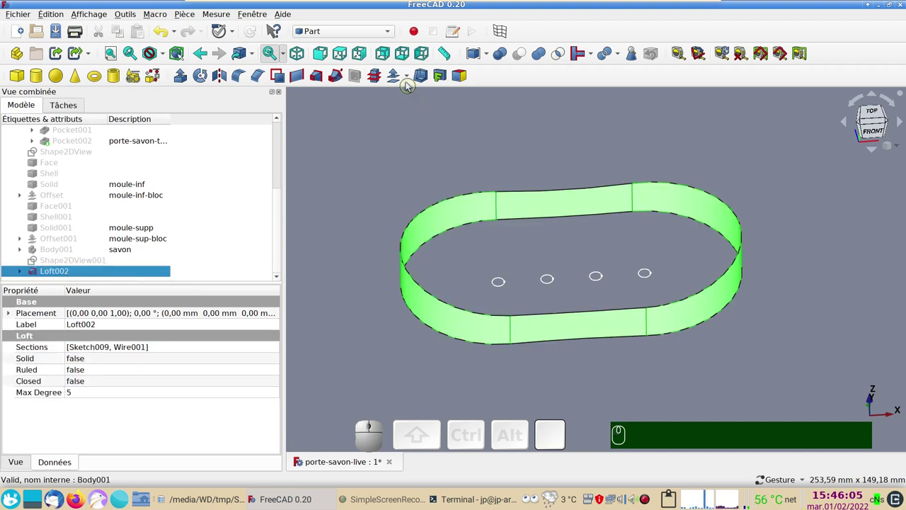
click(410, 79)
click(417, 93)
click(341, 51)
scroll(up, 3)
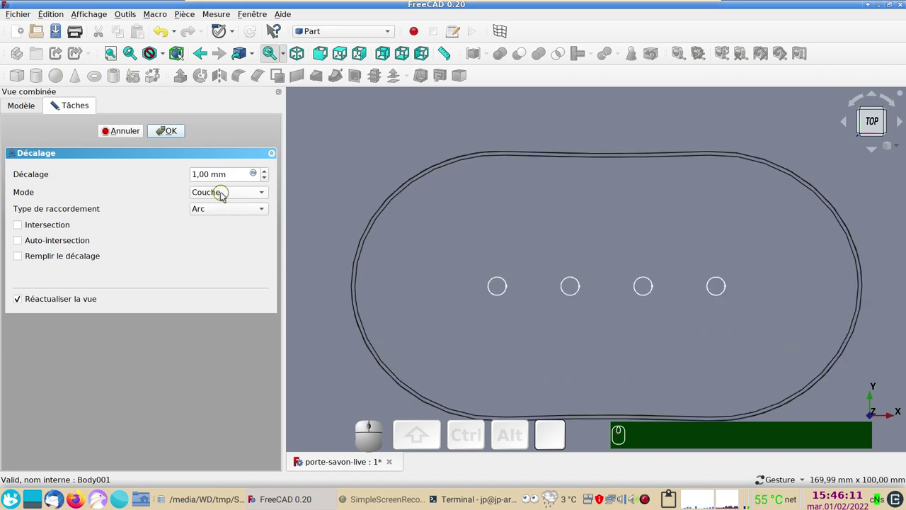
scroll(up, 3)
scroll(up, 3)
scroll(up, 3)
scroll(down, 3)
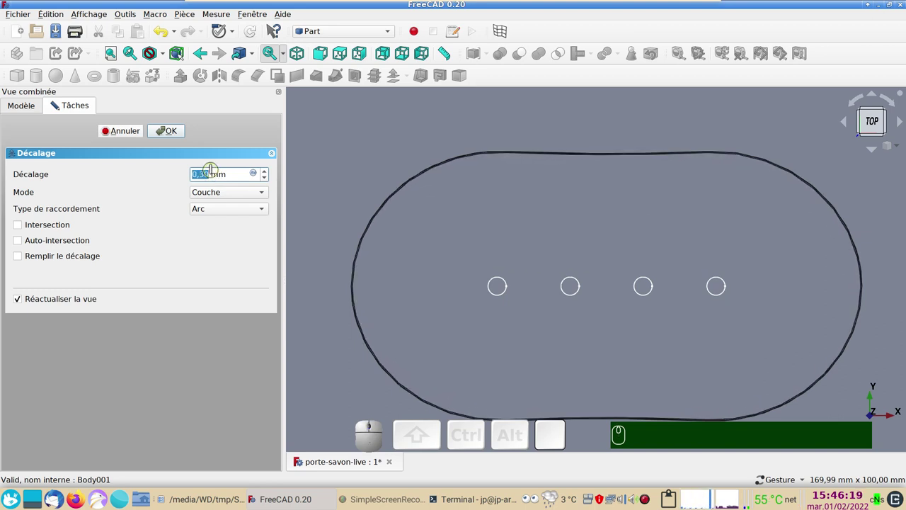
key(KP_Subtract)
key(KP_4)
key(KP_0)
scroll(down, 3)
scroll(down, 3)
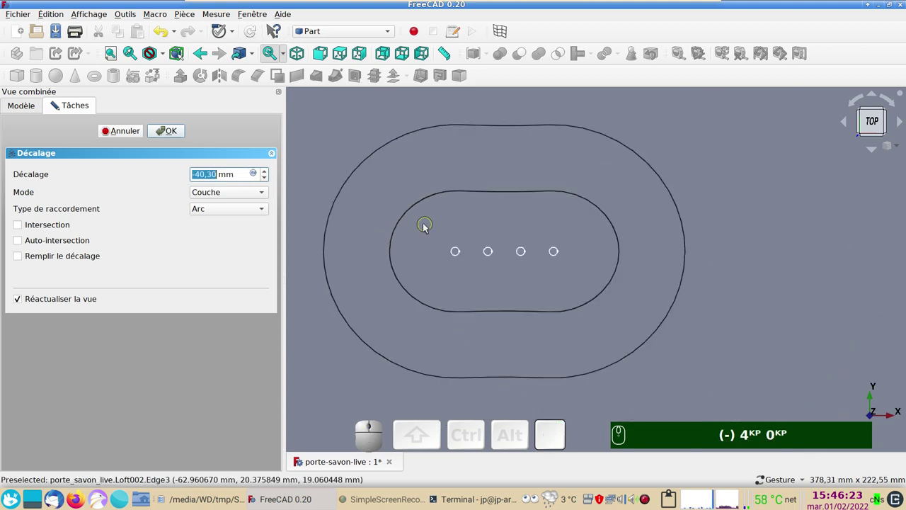
text((-) 4KP 0KP)
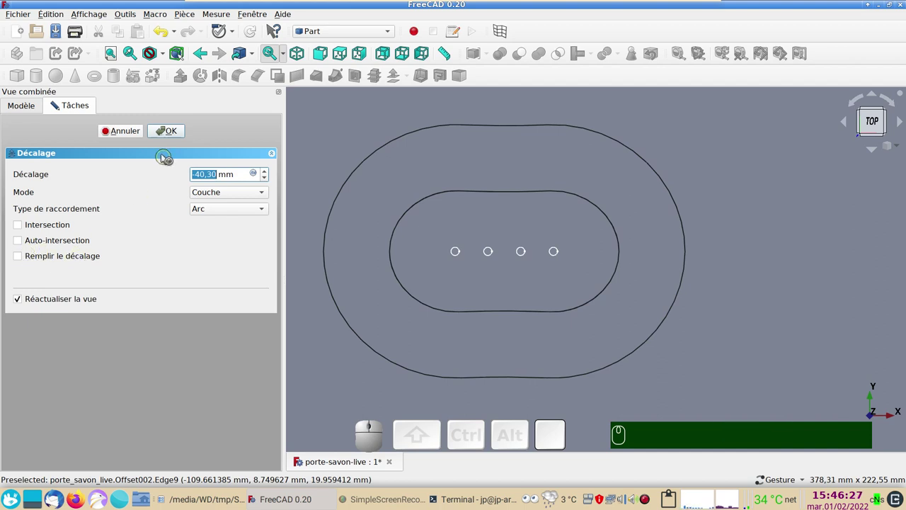
click(169, 132)
Step: Enable Remplir le décalage and confirm, turning the band into the thick oval ring Offset002
drag(454, 351, 200, 336)
click(43, 272)
click(80, 415)
click(89, 432)
click(339, 344)
drag(804, 289, 235, 272)
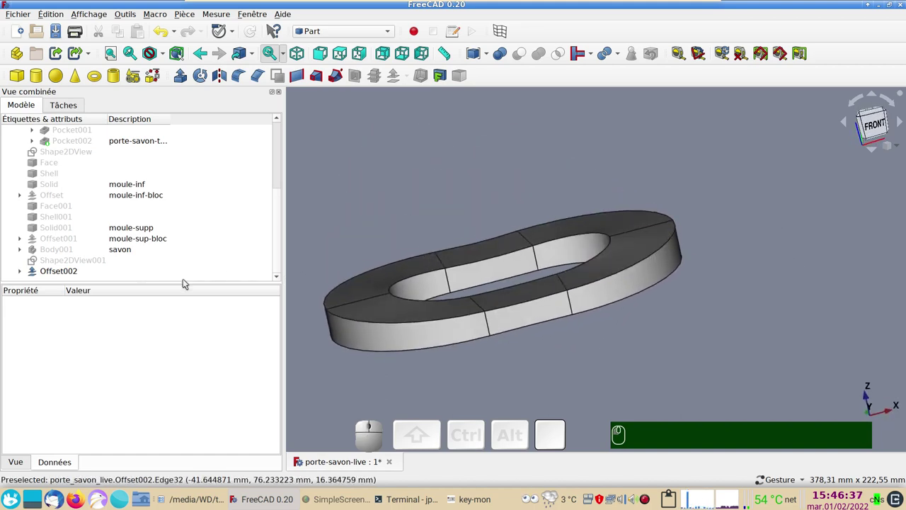
Step: Set Offset002's description to moule-inf-bloc
click(68, 276)
click(133, 277)
key(F2)
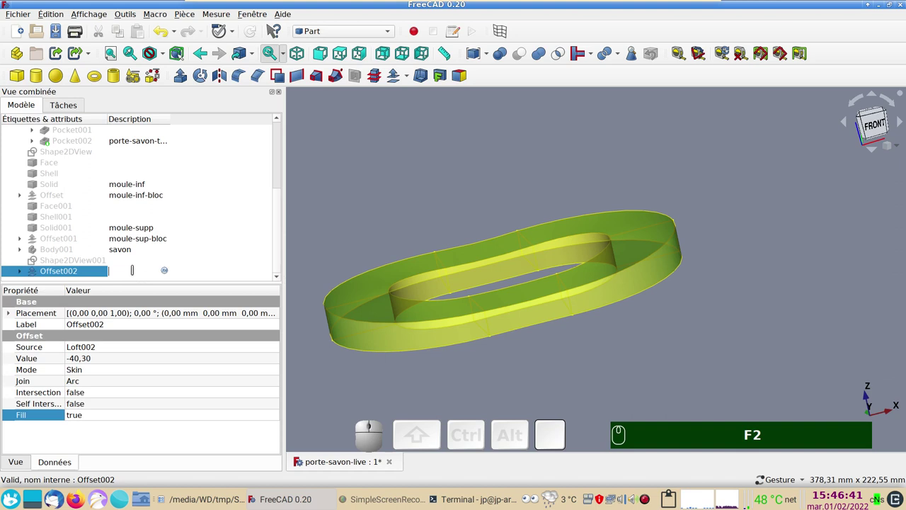
text(F2 mo)
text(ule)
text(-)
text(inf)
key(-)
text(-)
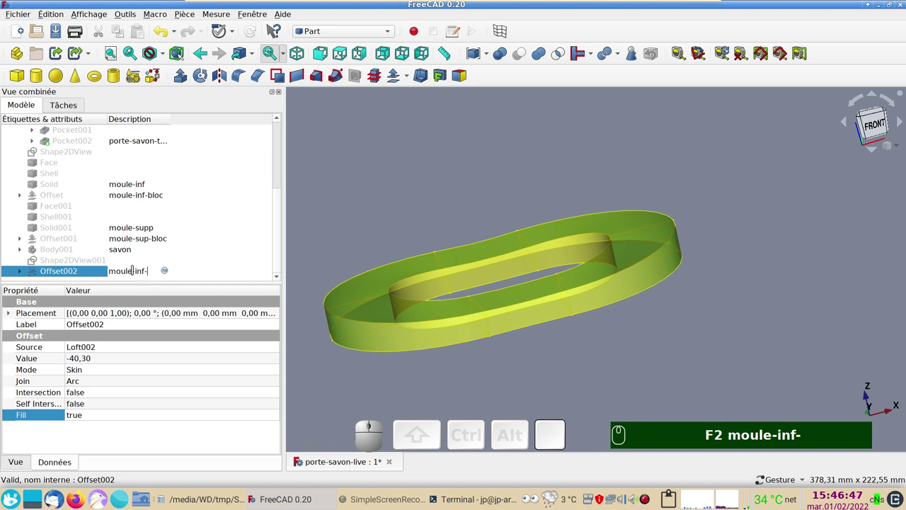
text(bloc)
key(Return)
Step: Hide the moule-inf-bloc solid so only the Loft002 band shows, and inspect it
click(578, 353)
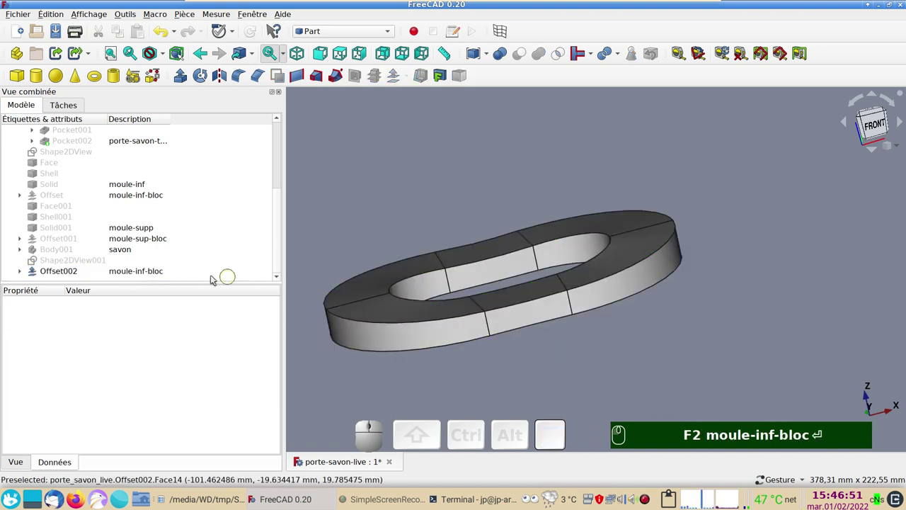
click(169, 267)
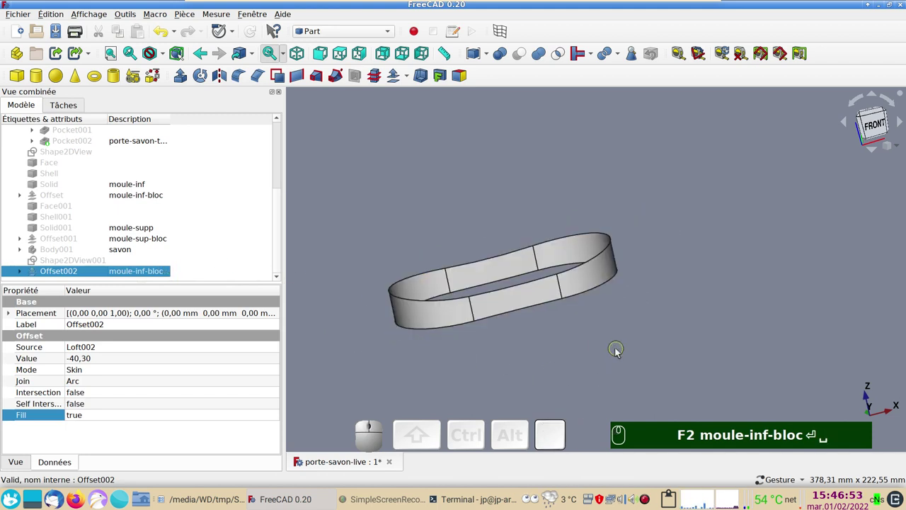
drag(636, 353, 479, 273)
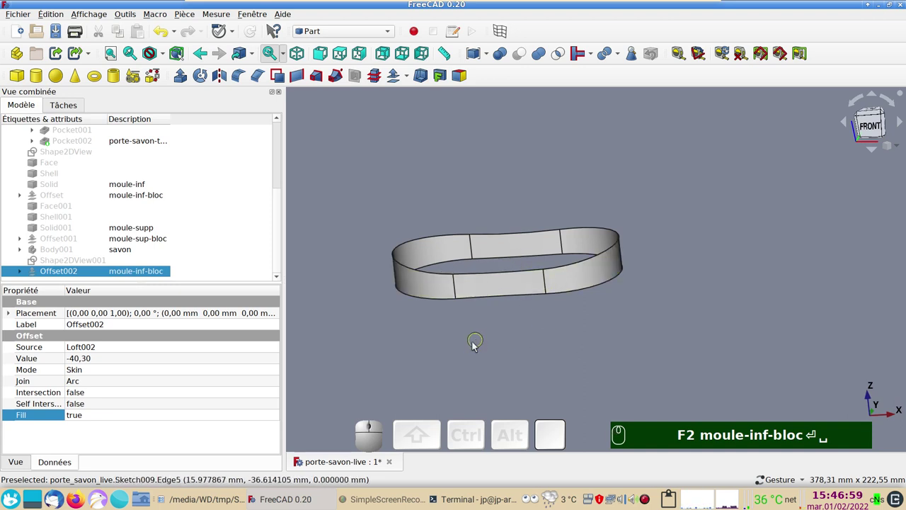
drag(483, 363, 509, 326)
scroll(up, 3)
right_click(510, 326)
text(moule-inf-bloc)
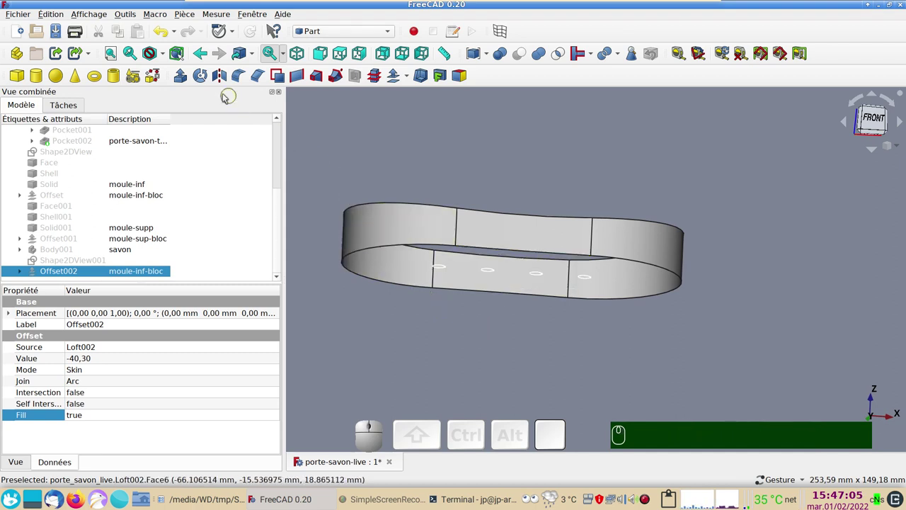
Step: With Shape builder's 'Face à partir d'arêtes', create Face002 from the loft's bottom edges, then close it
click(161, 81)
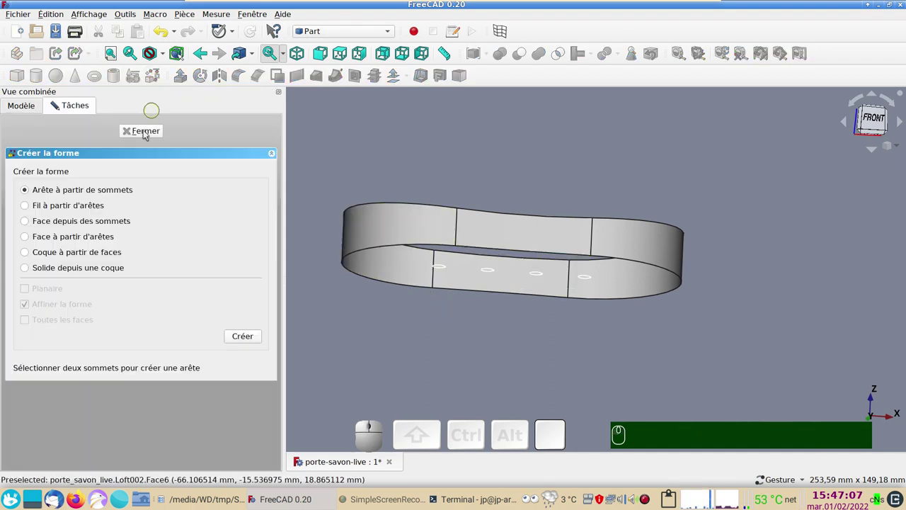
click(92, 237)
click(494, 294)
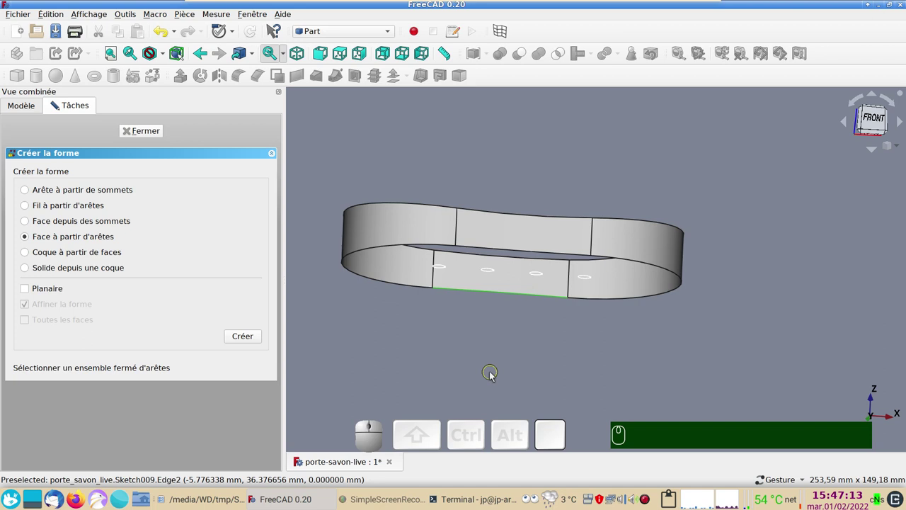
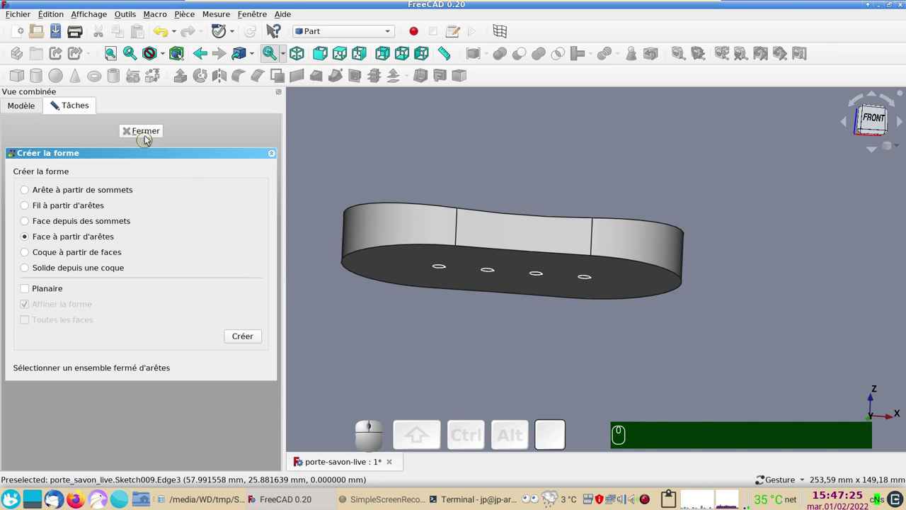
click(151, 136)
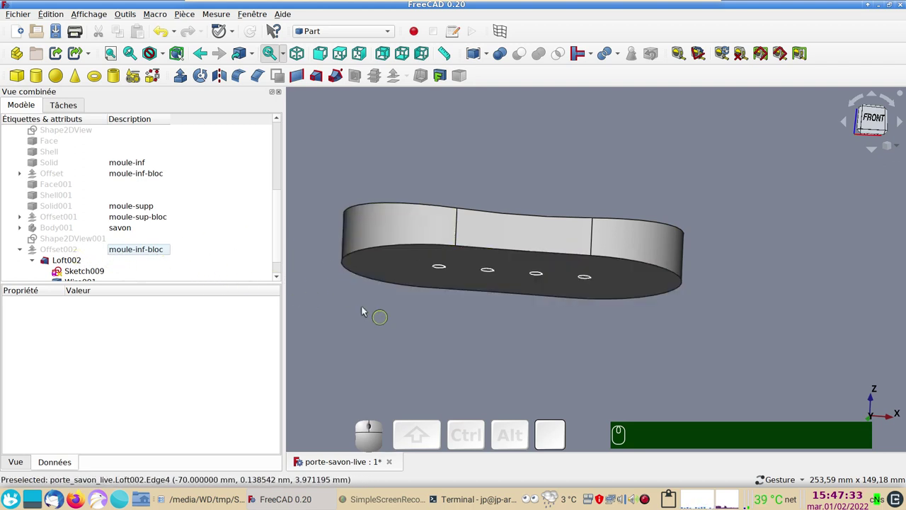
scroll(down, 3)
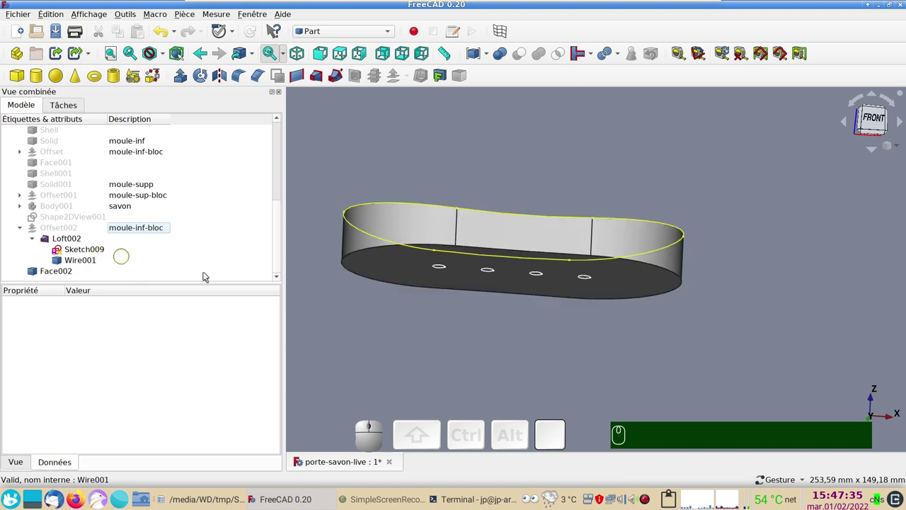
drag(517, 357, 490, 347)
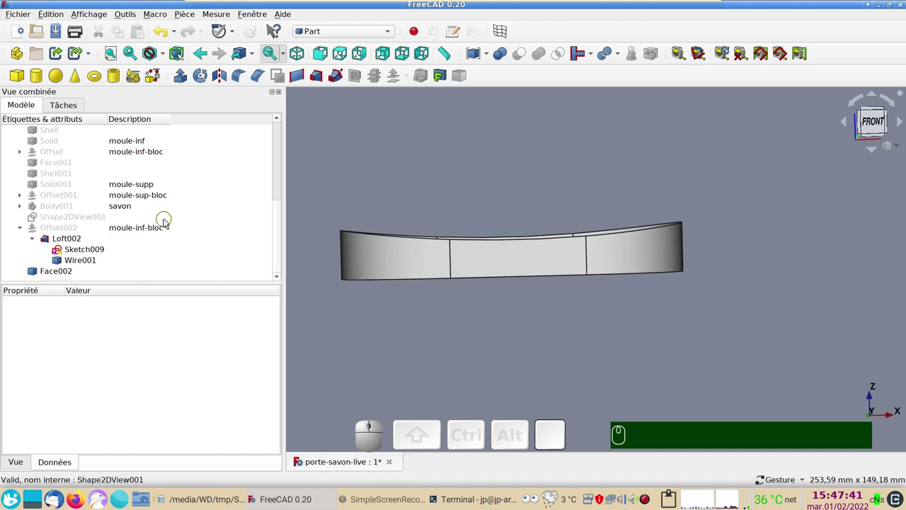
scroll(up, 3)
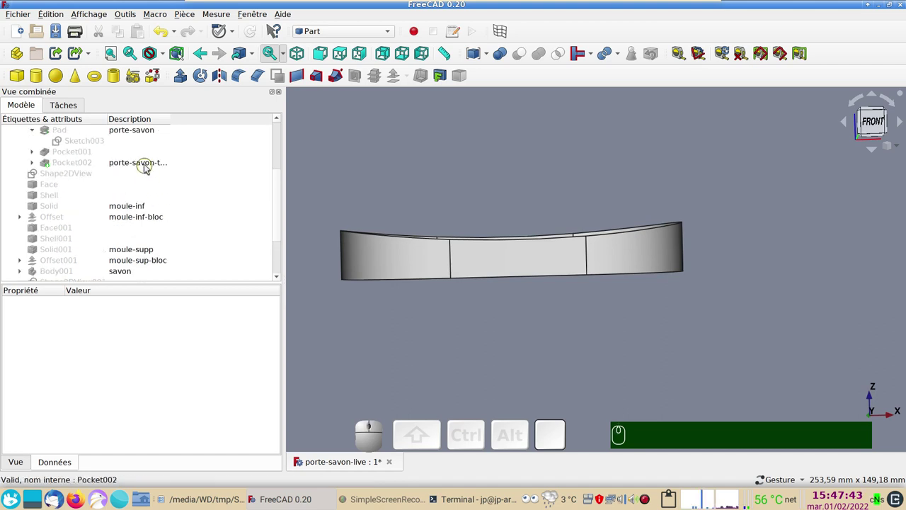
click(150, 165)
scroll(up, 3)
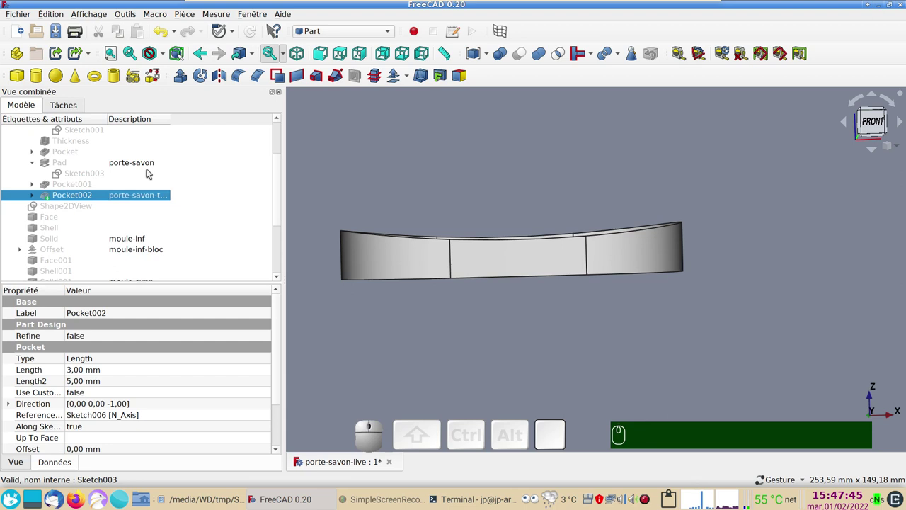
scroll(up, 3)
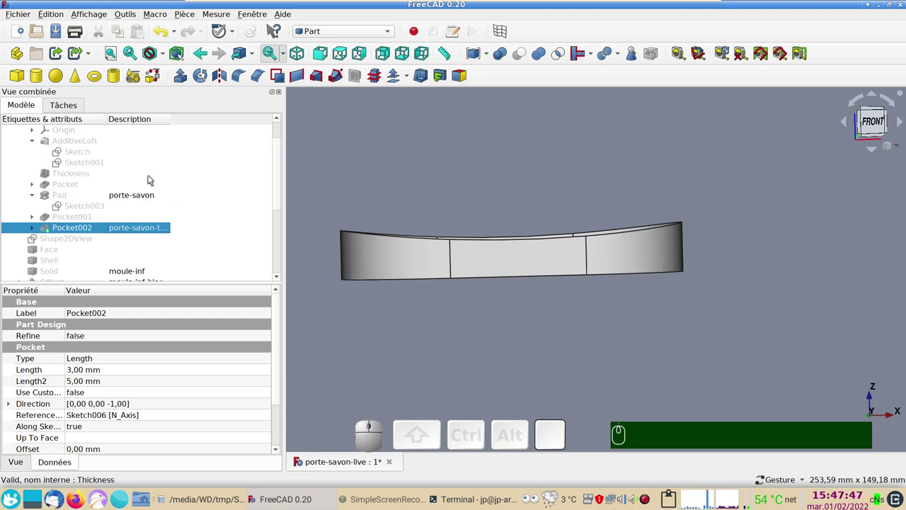
click(143, 193)
key(space)
click(564, 315)
drag(548, 315, 320, 273)
drag(282, 200, 84, 275)
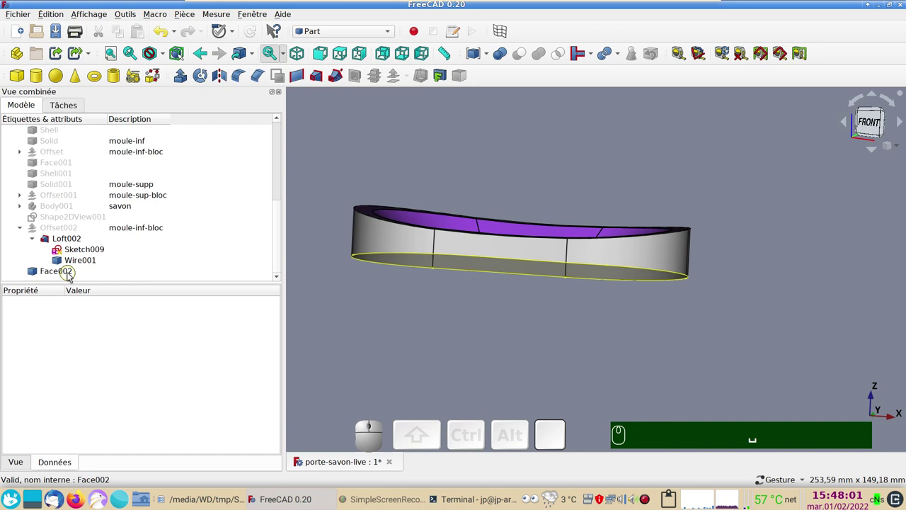
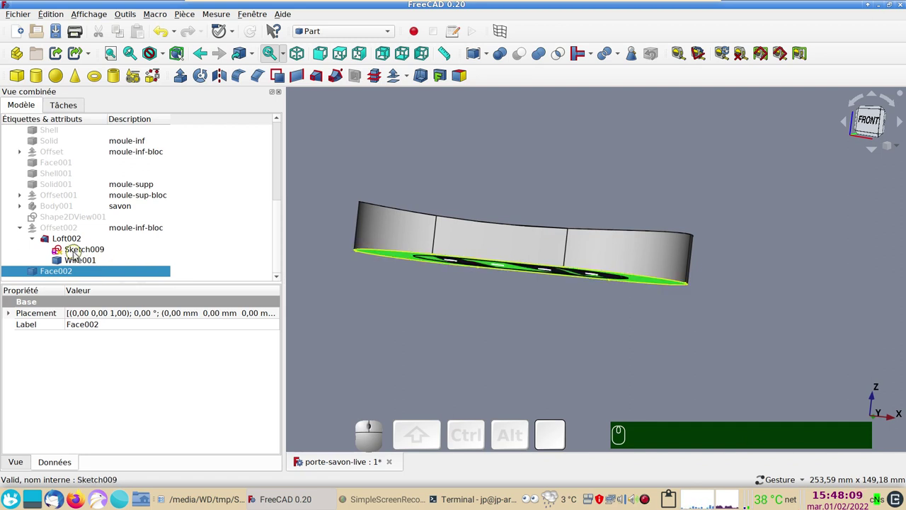
click(88, 250)
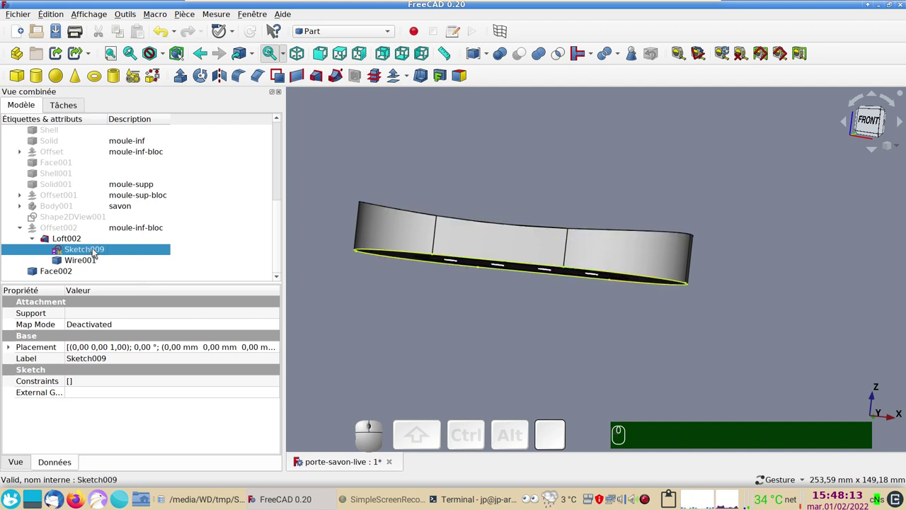
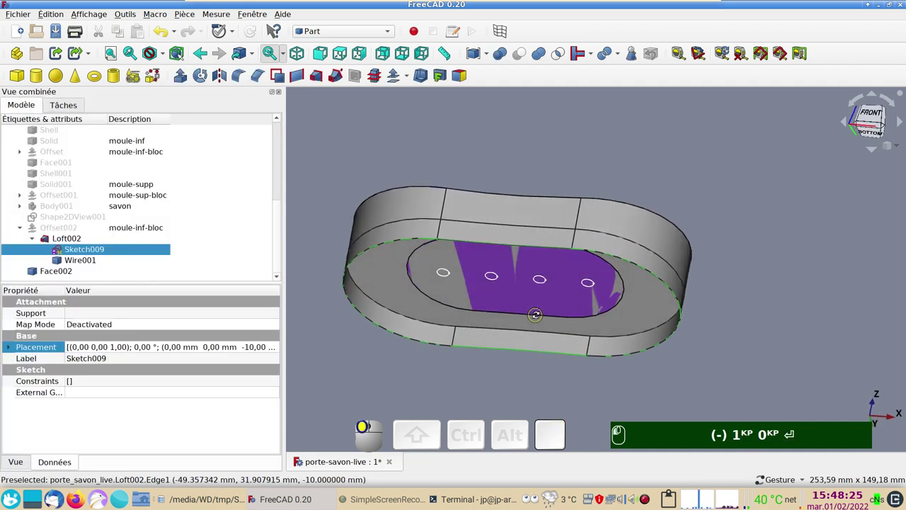
Step: Select Face002 and bring up its Placement dialog
click(385, 293)
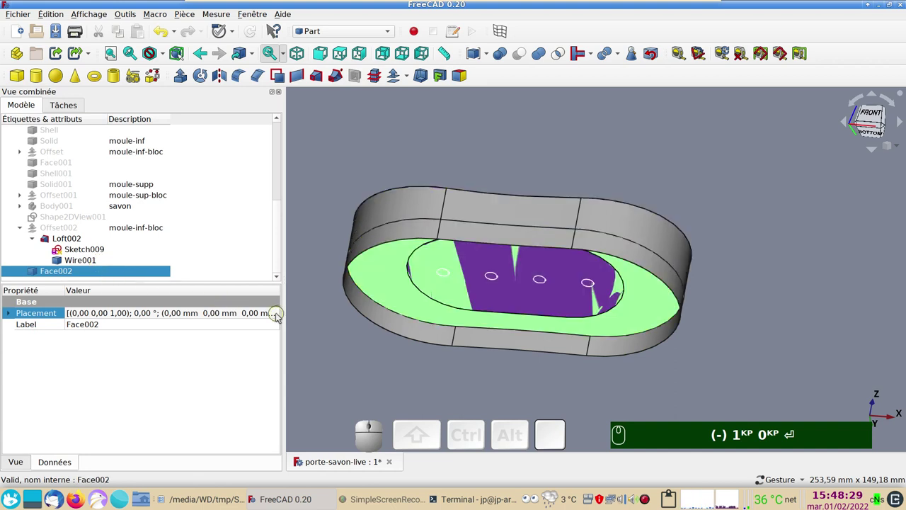
click(282, 314)
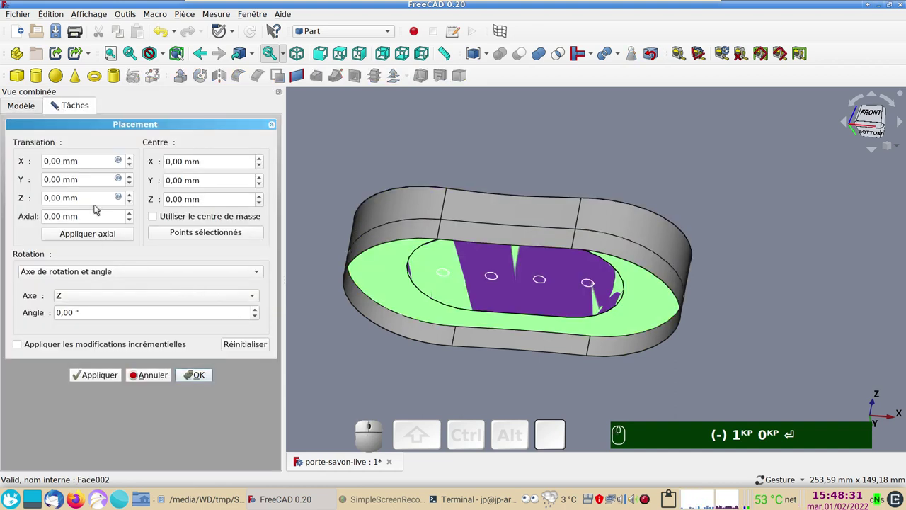
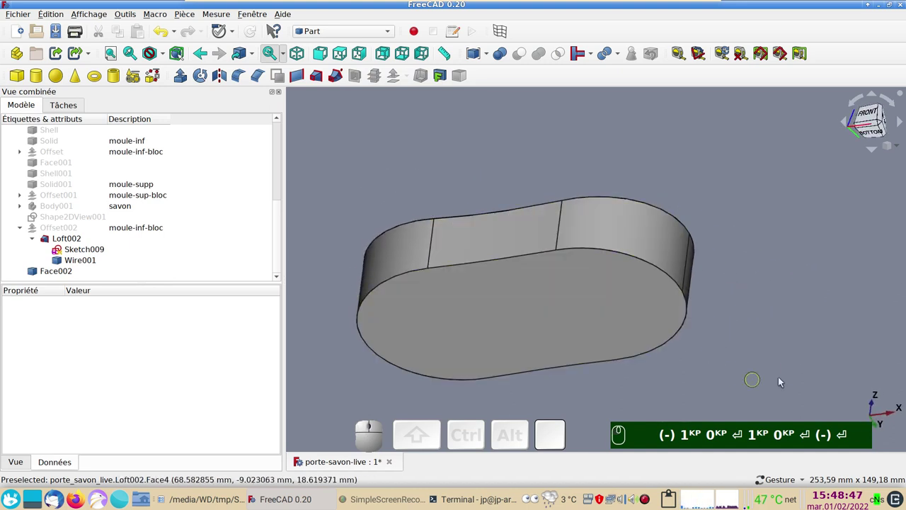
Step: Set up a 'Coque à partir de faces' build choosing the bottom face, then hide Face002 from the tree
drag(751, 353, 760, 326)
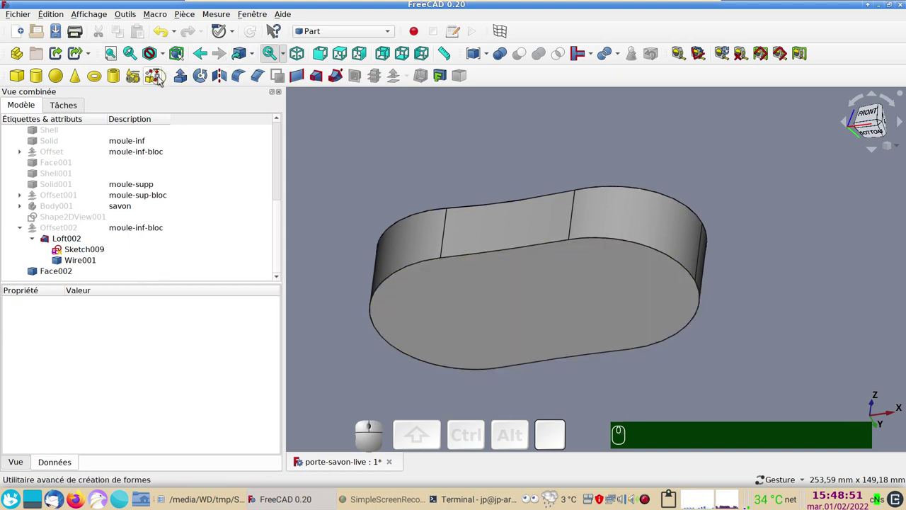
click(164, 80)
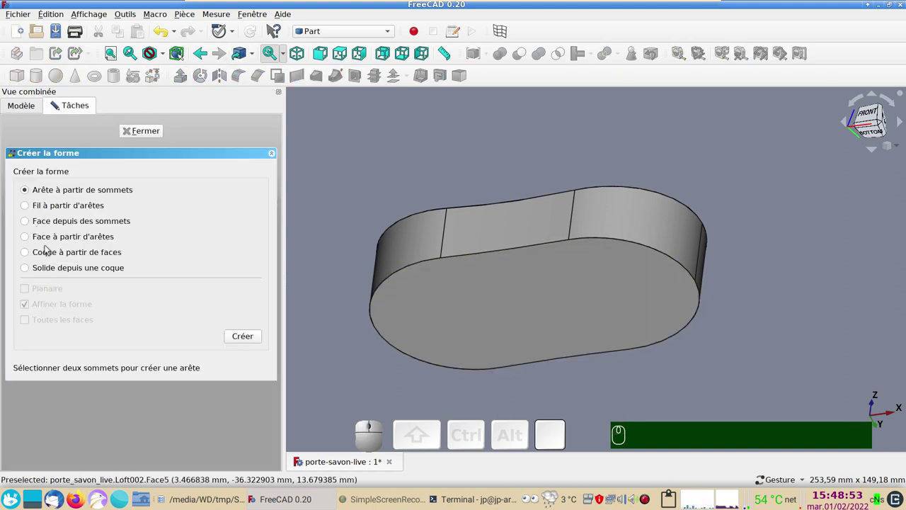
click(53, 248)
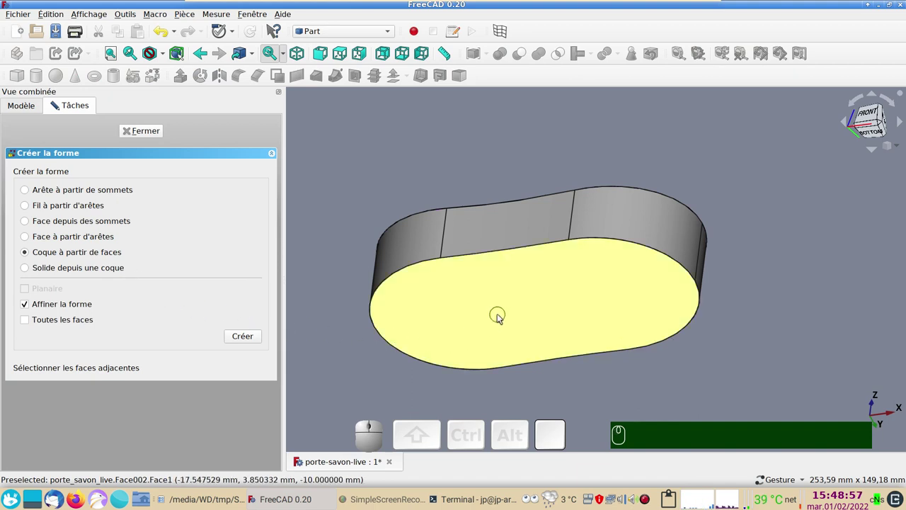
click(503, 315)
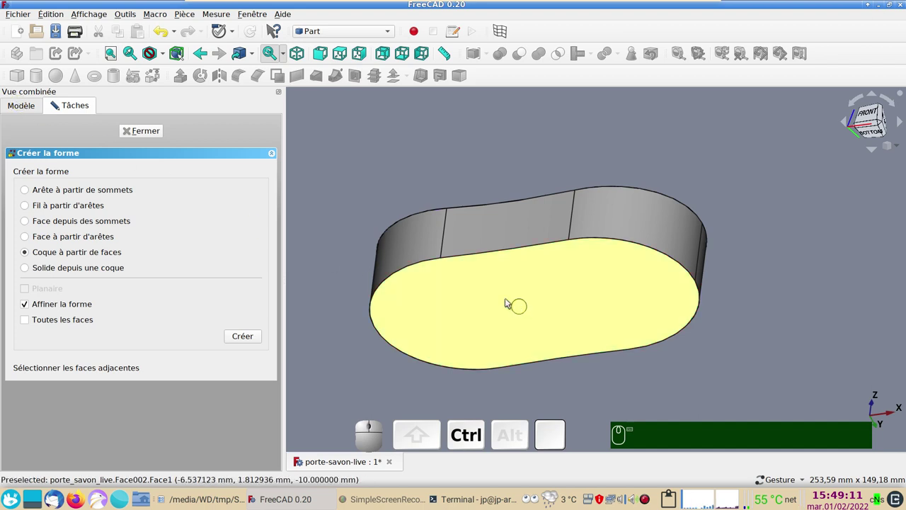
click(43, 114)
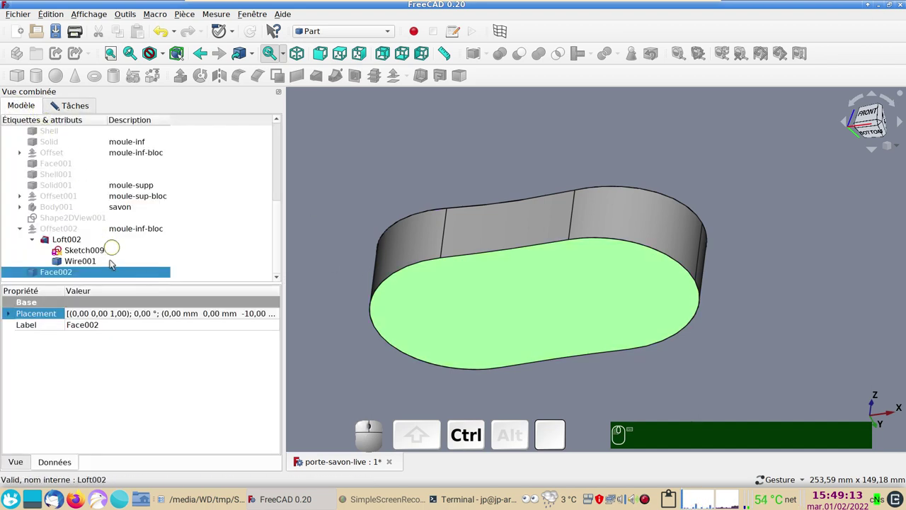
right_click(68, 271)
click(153, 36)
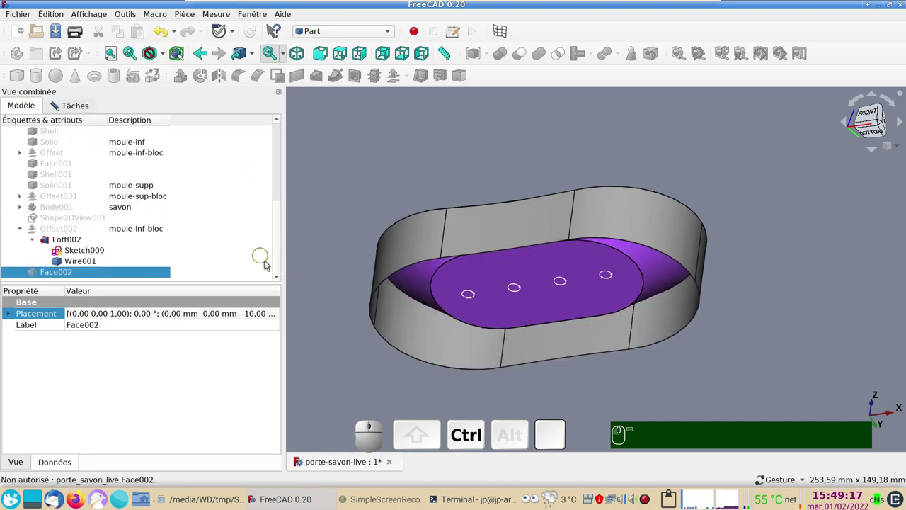
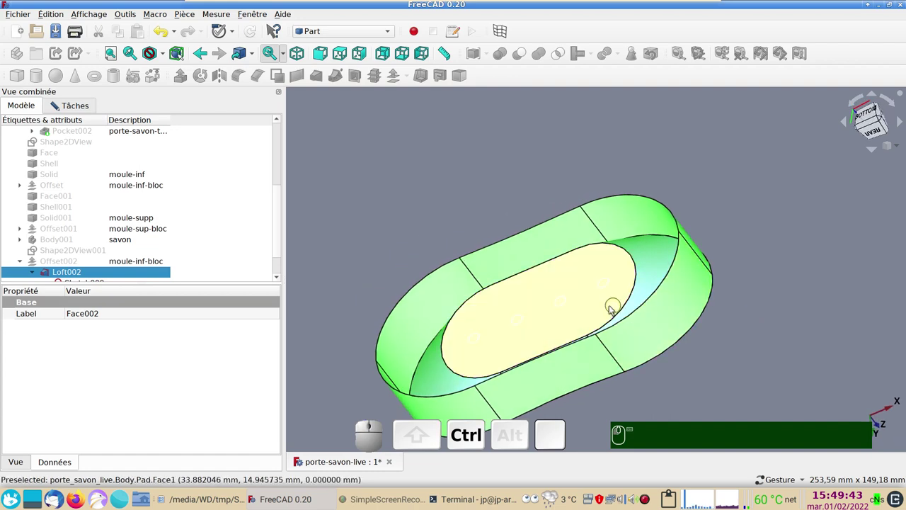
Step: Select the loft walls with the bottom face and create Shell002 from them
click(608, 305)
drag(772, 203, 795, 246)
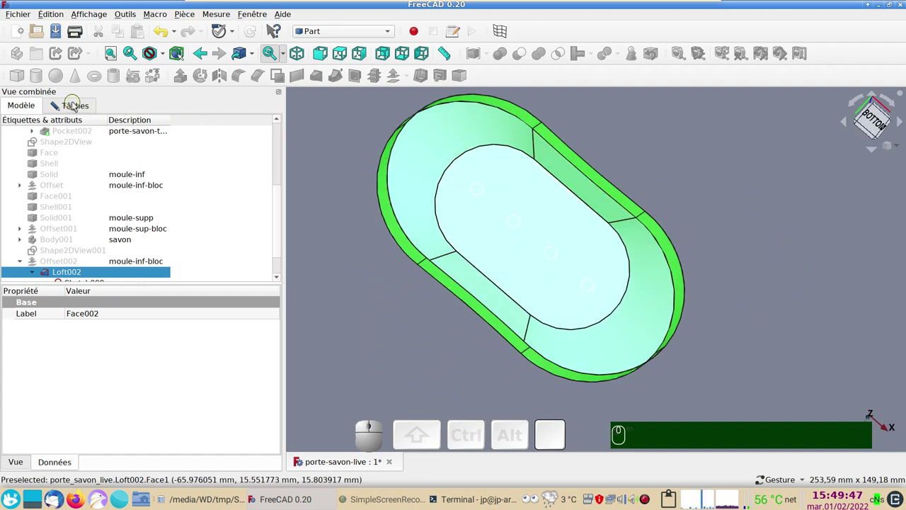
click(76, 103)
click(247, 339)
drag(400, 359, 453, 206)
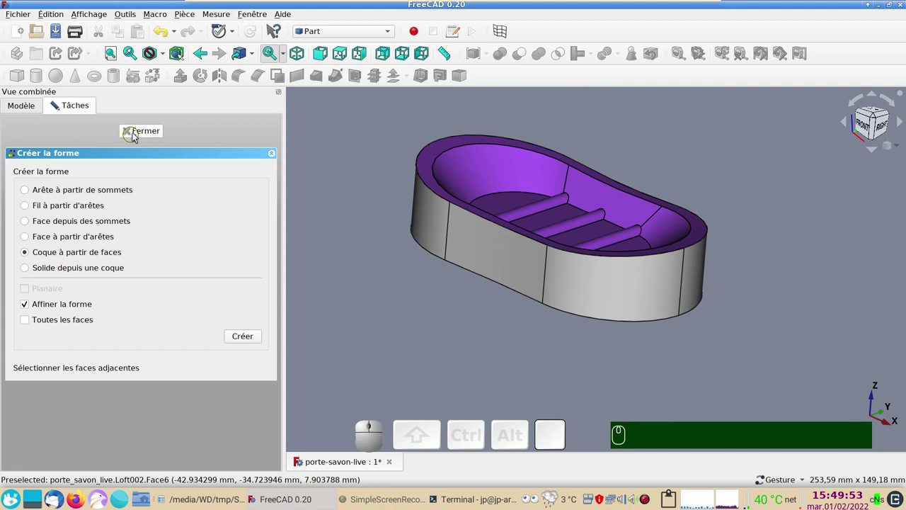
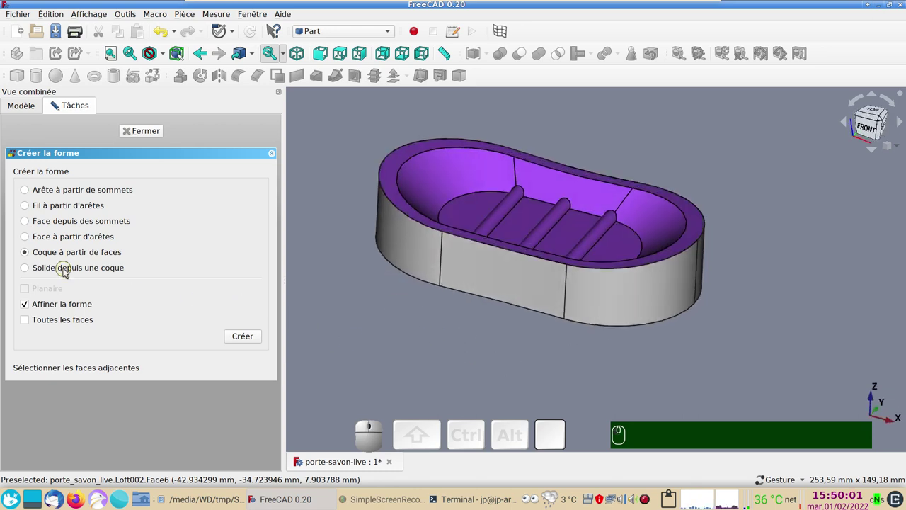
Step: Convert Shell002 into the closed solid Solid002 with 'Solide depuis une coque', then close the builder
click(65, 273)
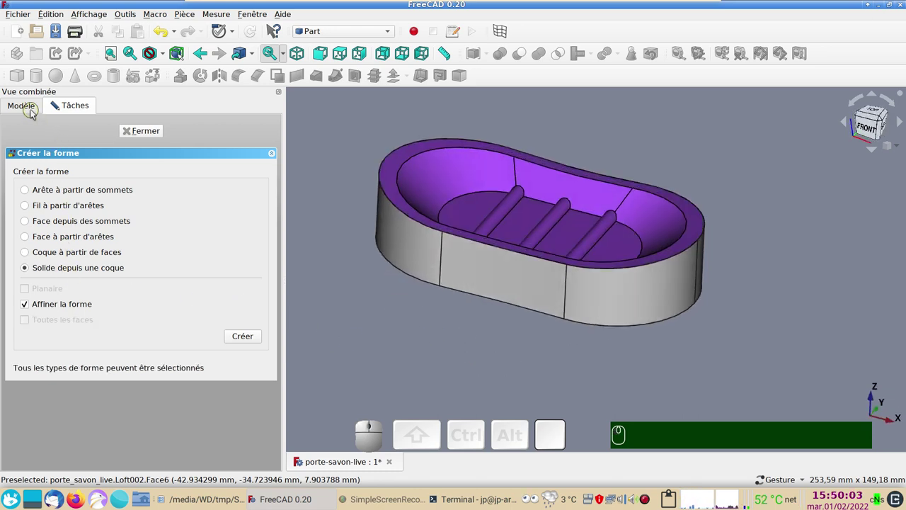
click(34, 111)
scroll(down, 3)
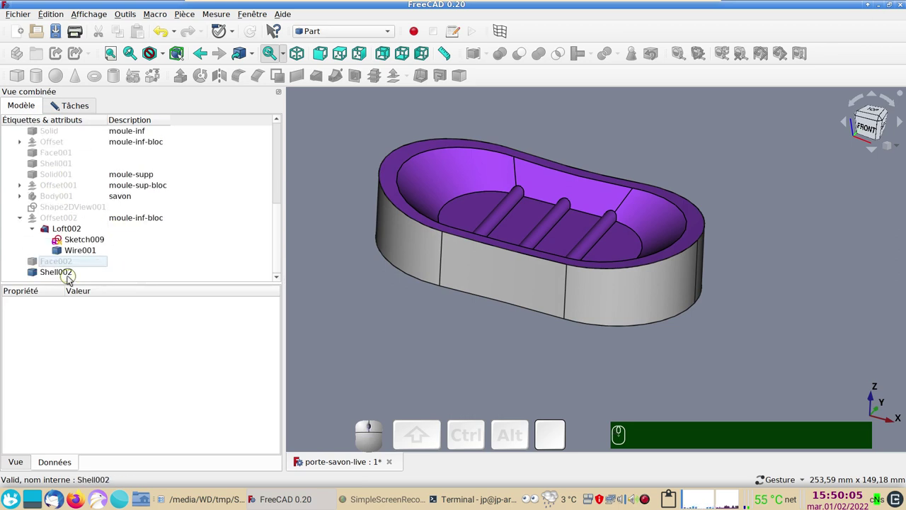
click(72, 276)
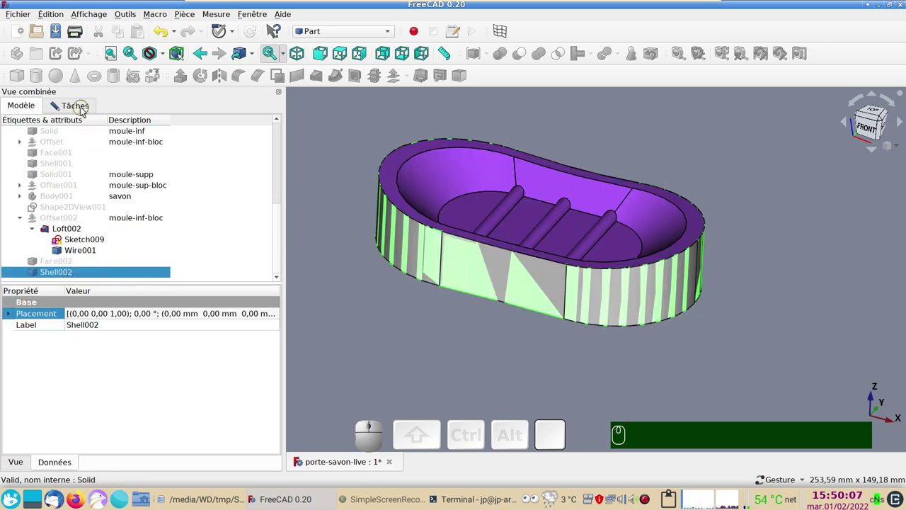
click(84, 110)
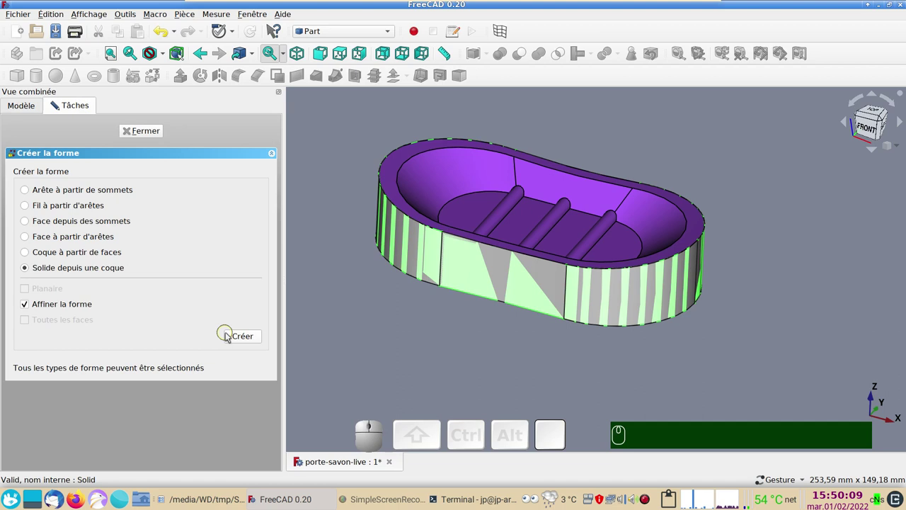
click(234, 333)
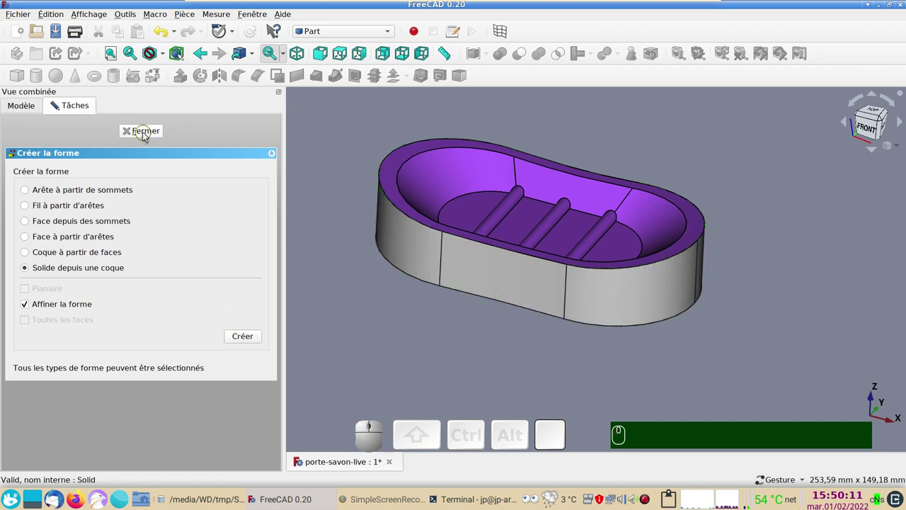
click(150, 135)
Step: Toggle the visibility of Shell002 and Solid002 while inspecting the model from below and above
scroll(down, 3)
click(92, 265)
key(space)
drag(441, 332, 175, 249)
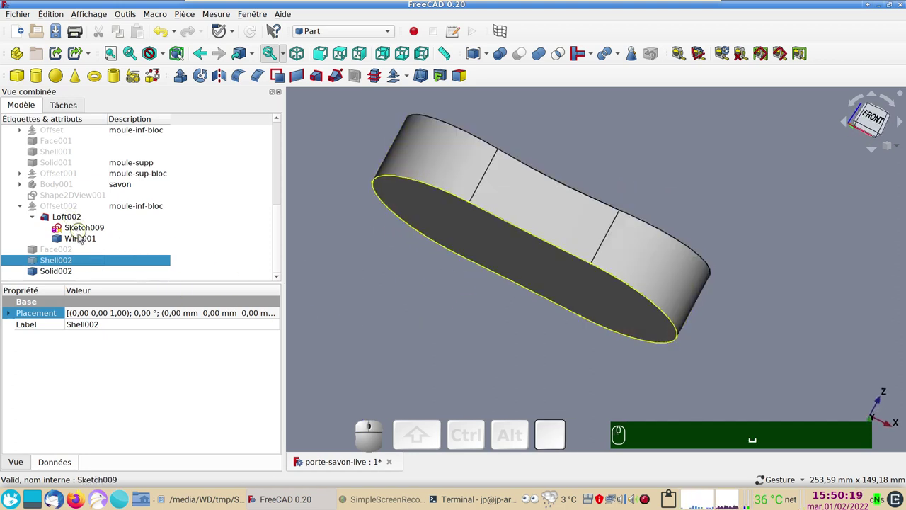
click(74, 221)
key(space)
click(50, 271)
key(space)
key(space)
drag(393, 294, 417, 227)
drag(470, 126, 453, 194)
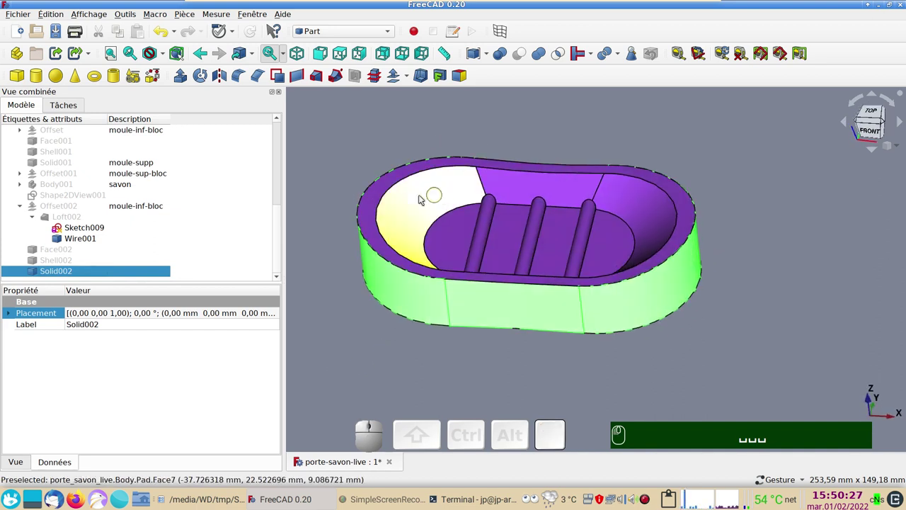
Step: Hide the soap-holder Pad to reveal the lower-mould dish and bring up Solid002's display properties (Ctrl+D)
click(421, 195)
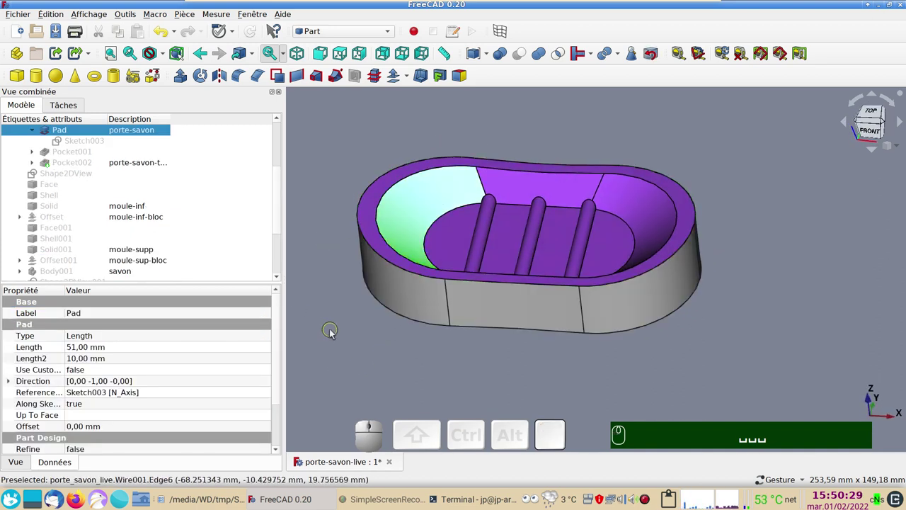
key(space)
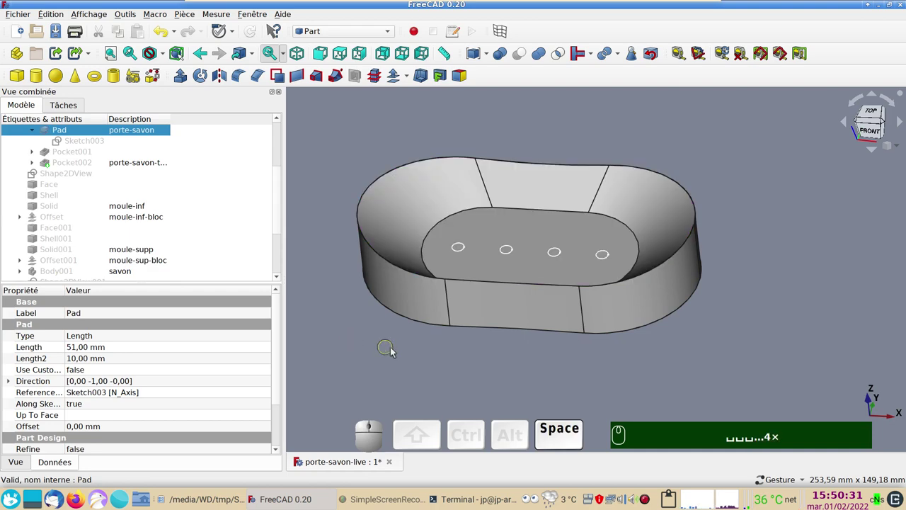
drag(396, 351, 230, 312)
drag(284, 224, 300, 68)
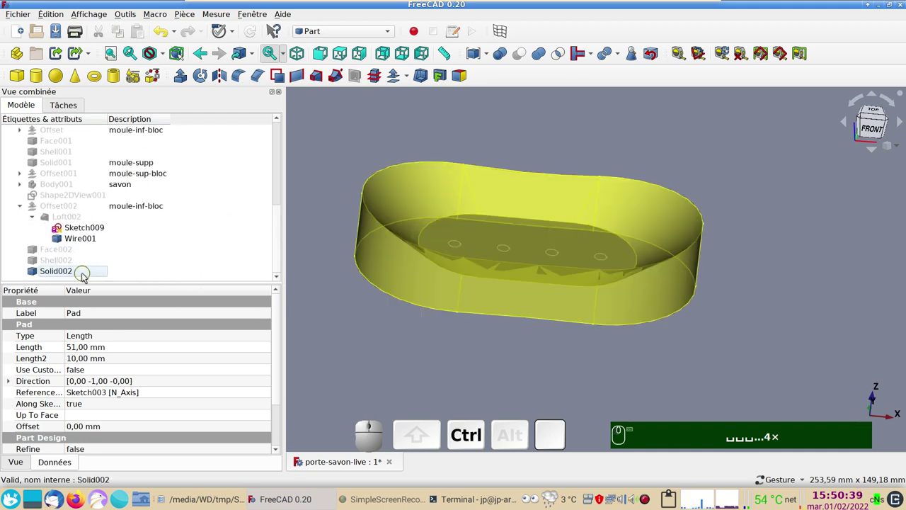
key(ctrl+d)
Step: Pick a blue shape colour in the chooser and close the display settings
click(300, 68)
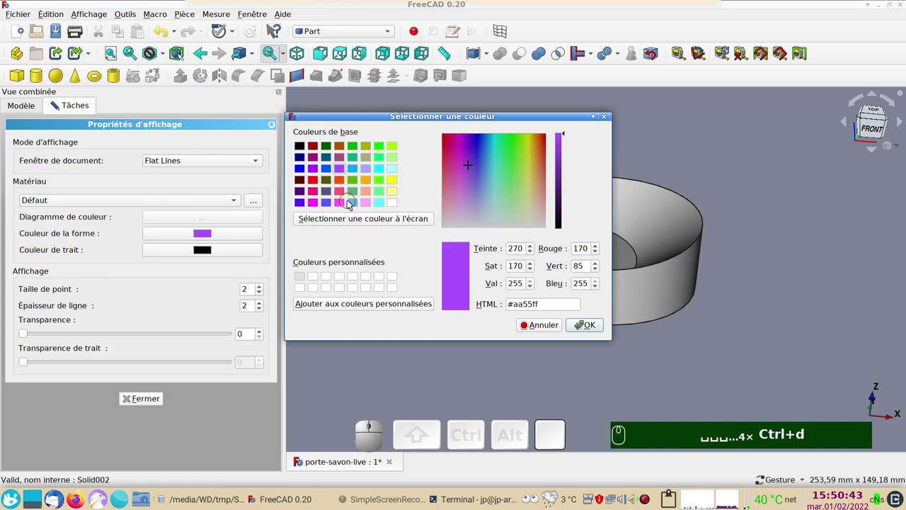
click(583, 319)
click(588, 323)
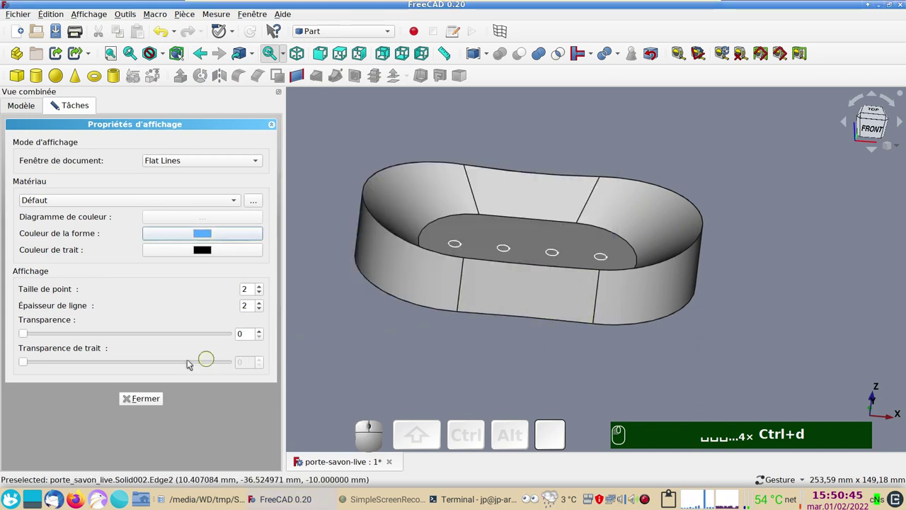
click(155, 405)
Step: Reselect Solid002 and set its Couleur de la forme to light blue #55aaff
scroll(down, 3)
click(462, 298)
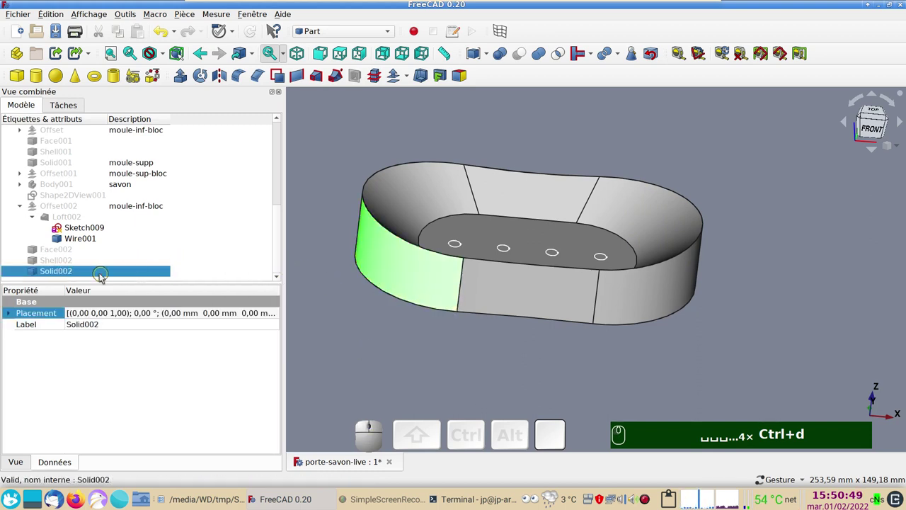
click(102, 276)
key(ctrl+d)
click(208, 235)
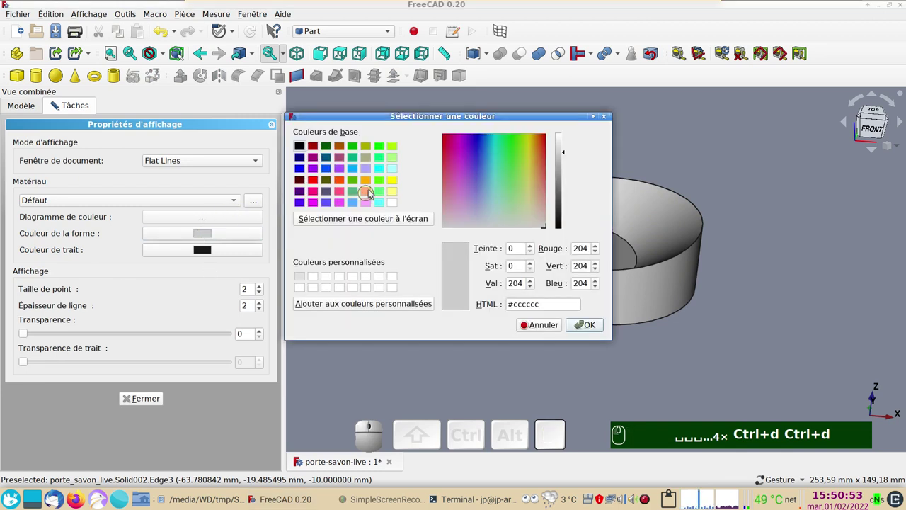
click(357, 202)
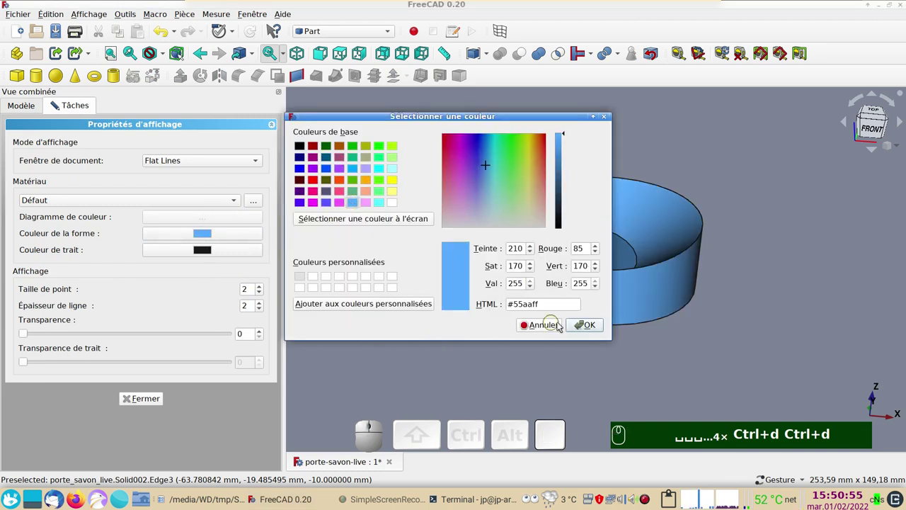
click(594, 329)
click(140, 402)
Step: Set Solid002's description to moule-bas
click(140, 273)
key(F2)
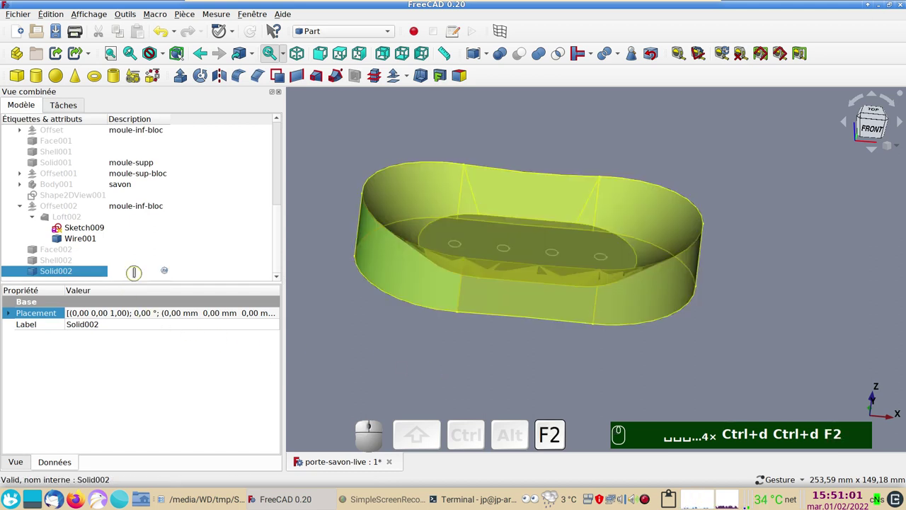
text(mou)
text(e-)
text(as)
key(Return)
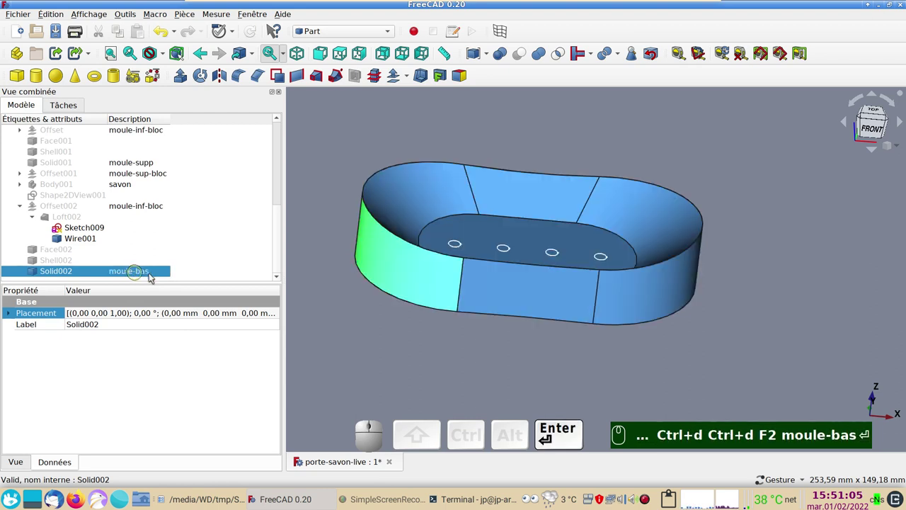
click(160, 208)
key(space)
Step: Duplicate the loft's base outline Sketch009 via Édition > Dupliquer la sélection, yielding Sketch010
key(space)
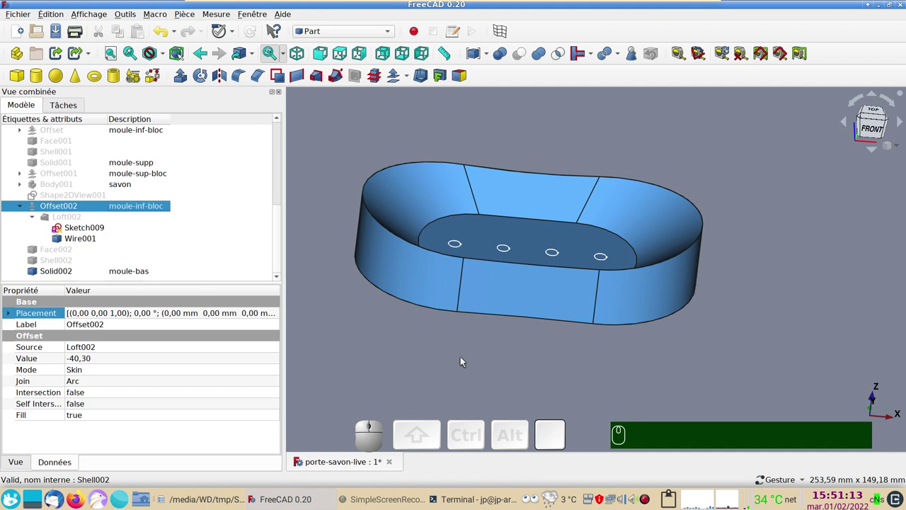
drag(602, 382, 293, 284)
click(109, 228)
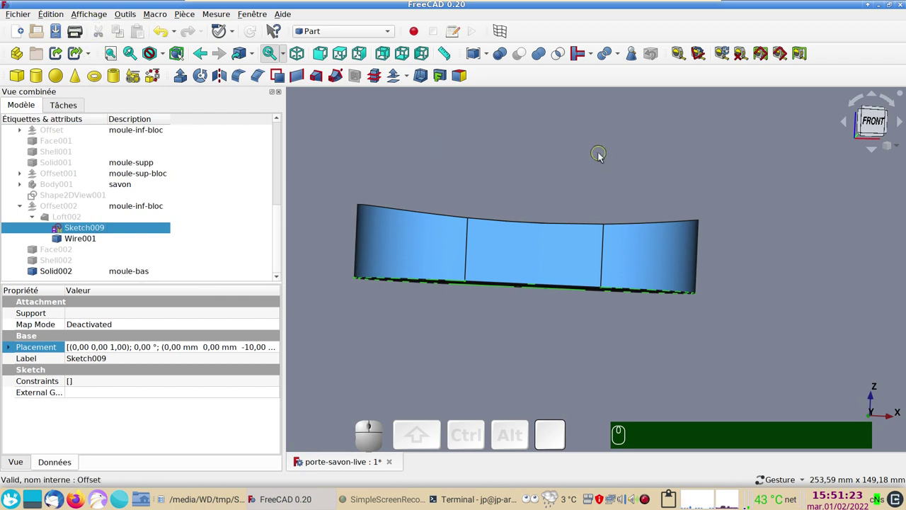
click(176, 44)
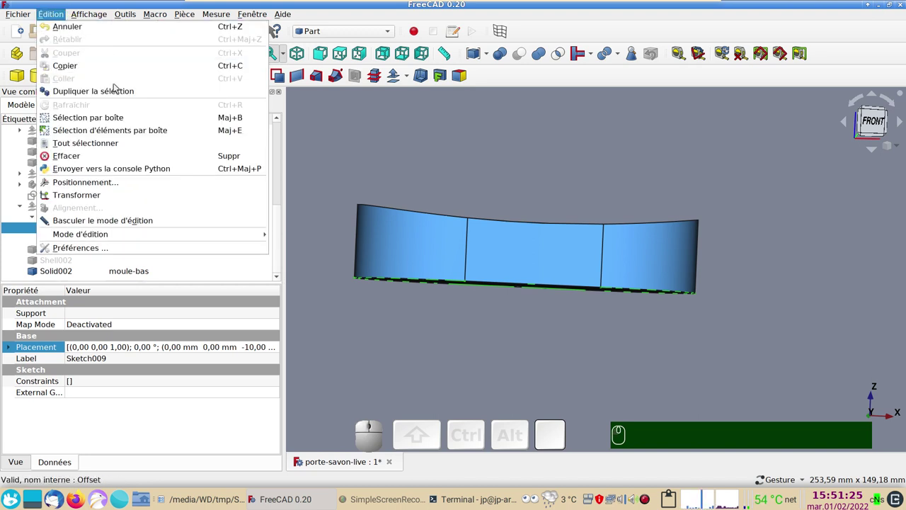
click(115, 94)
scroll(down, 3)
click(80, 271)
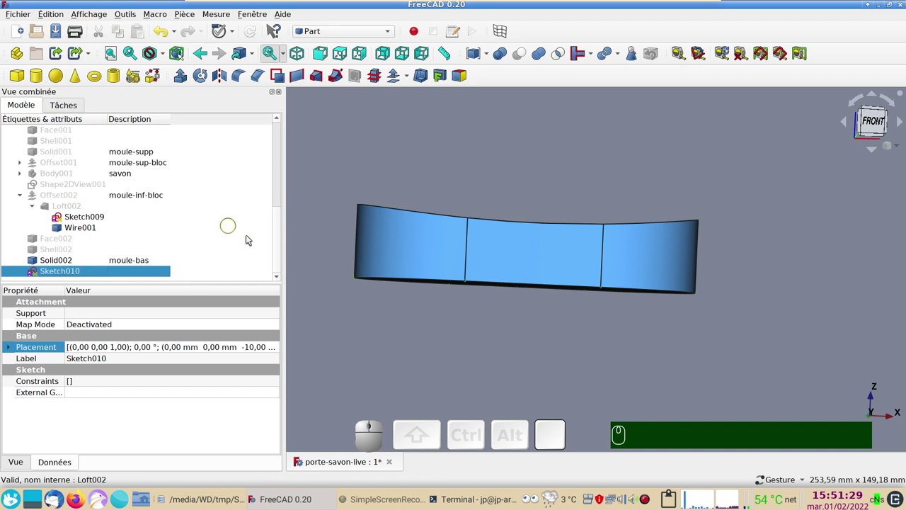
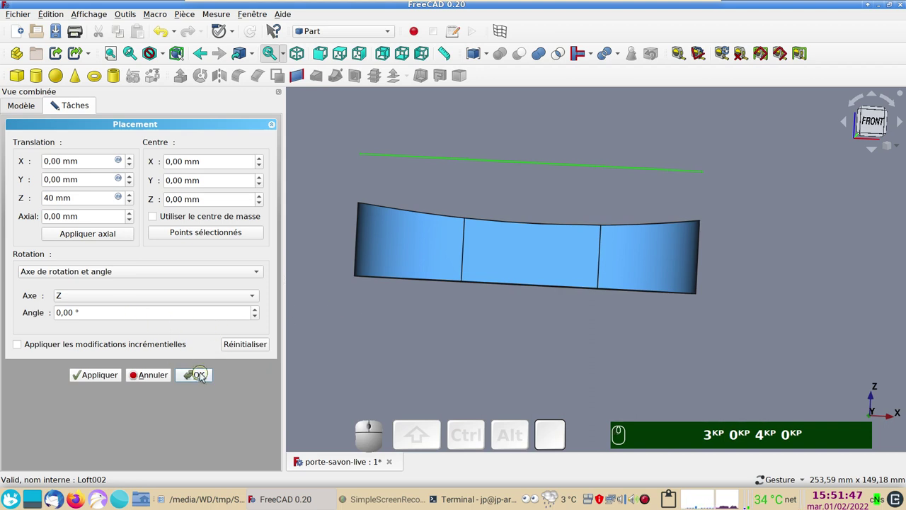
Step: Confirm Sketch010's placement at Translation Z = 40 mm, floating above moule-bas
click(207, 377)
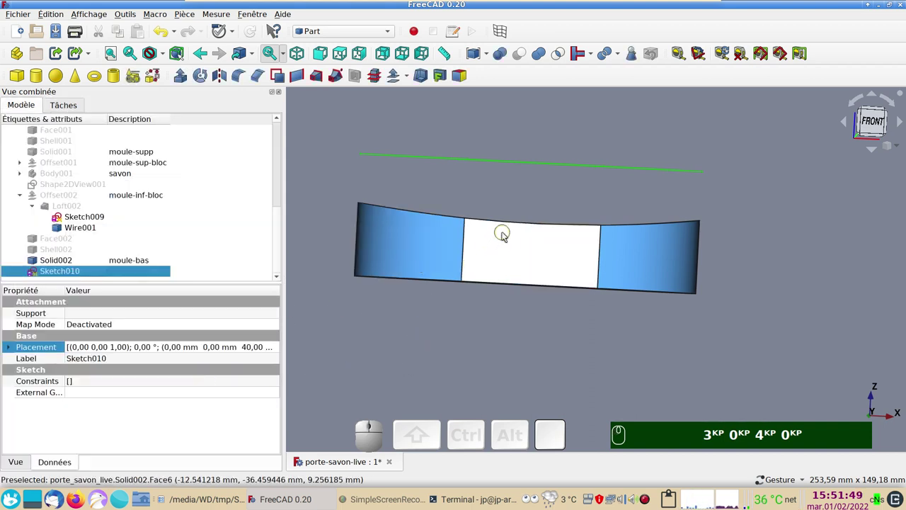
click(96, 219)
Step: Start a Part Loft and add the top rim Wire001 as its first profile
drag(423, 338, 414, 327)
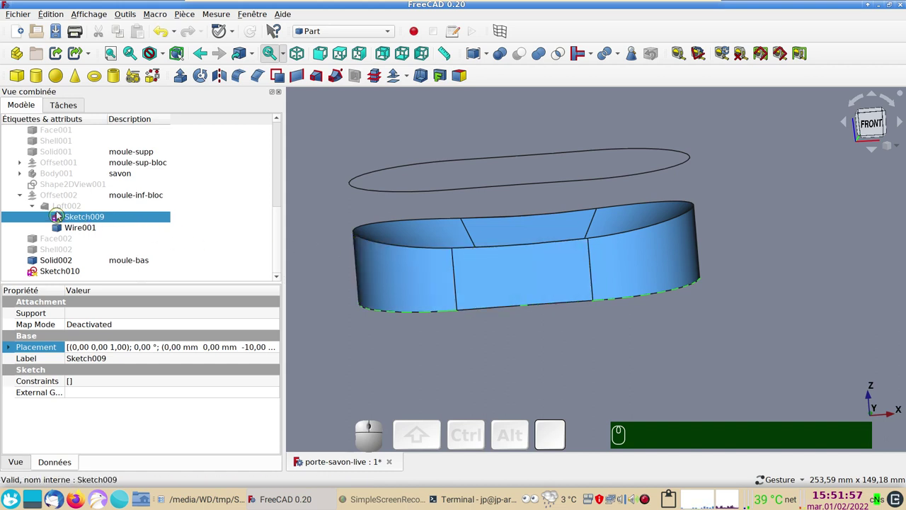
click(82, 227)
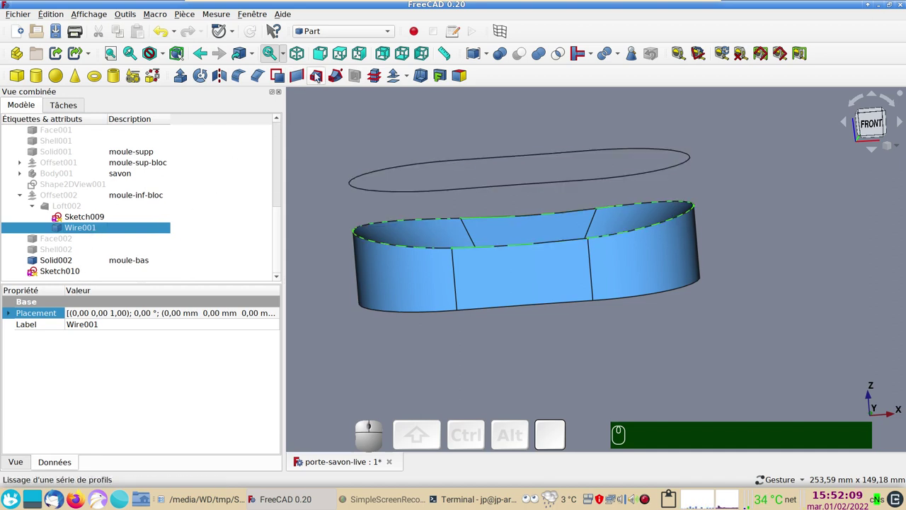
click(297, 69)
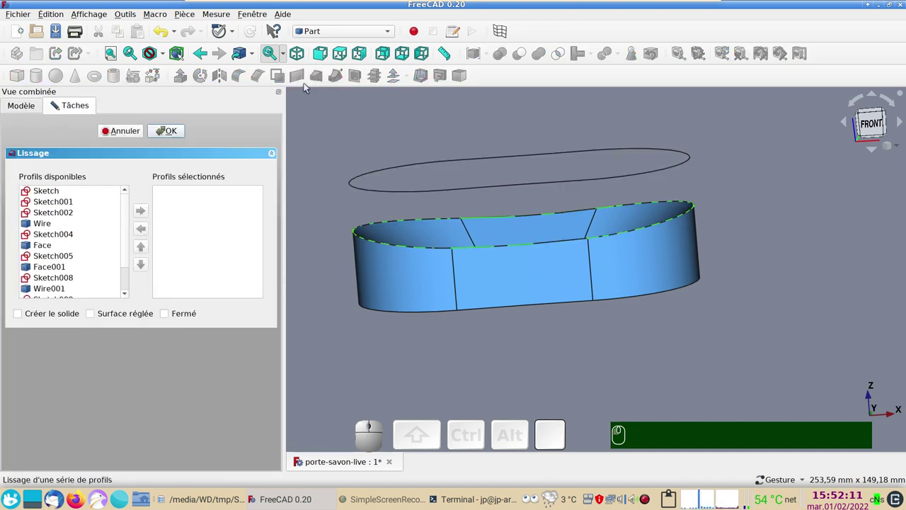
drag(131, 233, 79, 281)
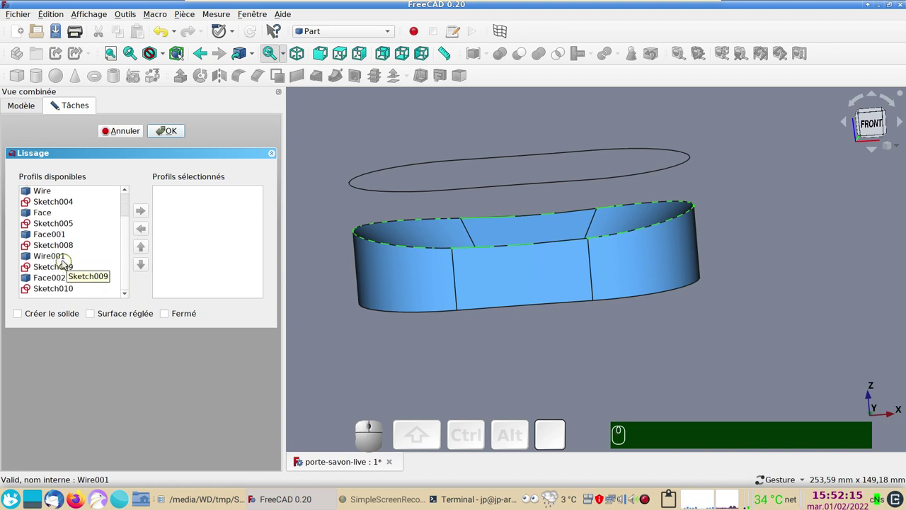
click(64, 260)
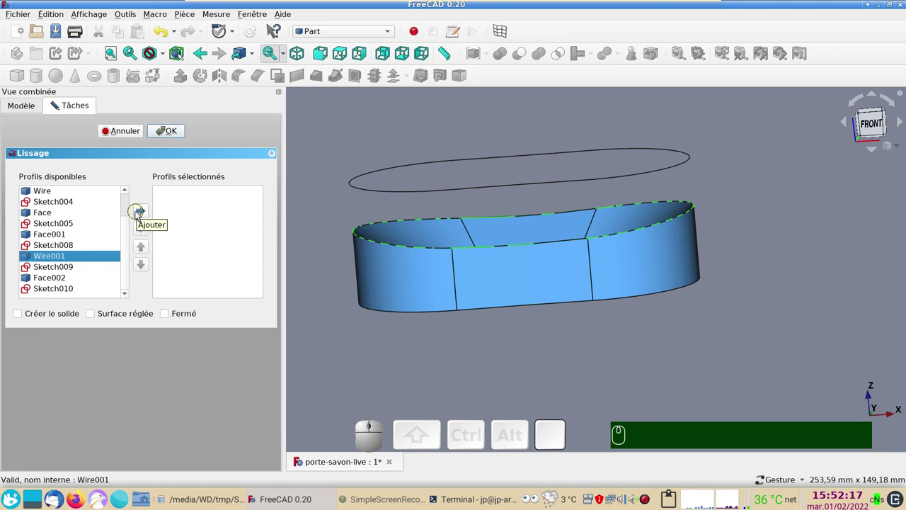
click(140, 214)
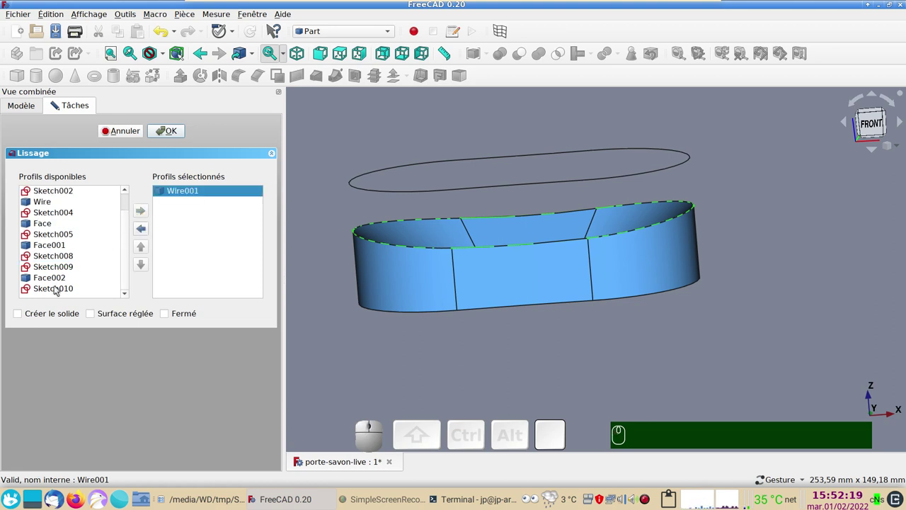
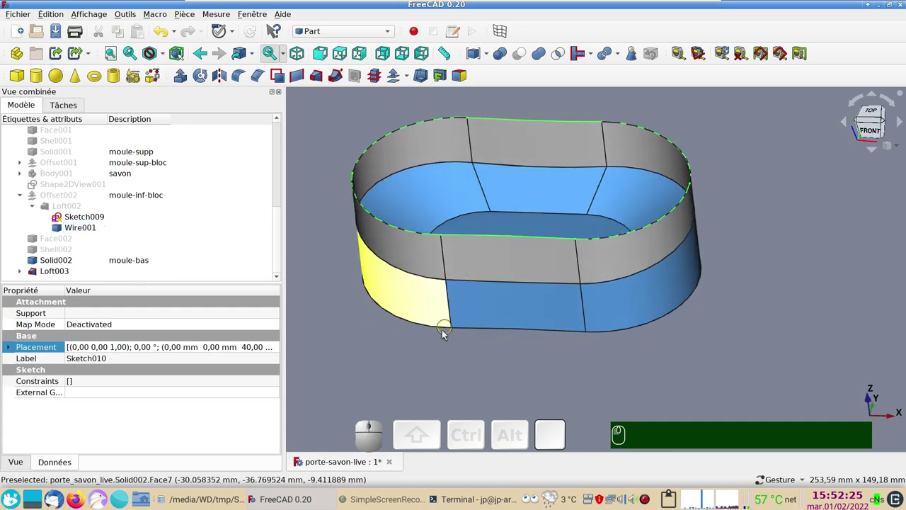
drag(500, 364, 467, 359)
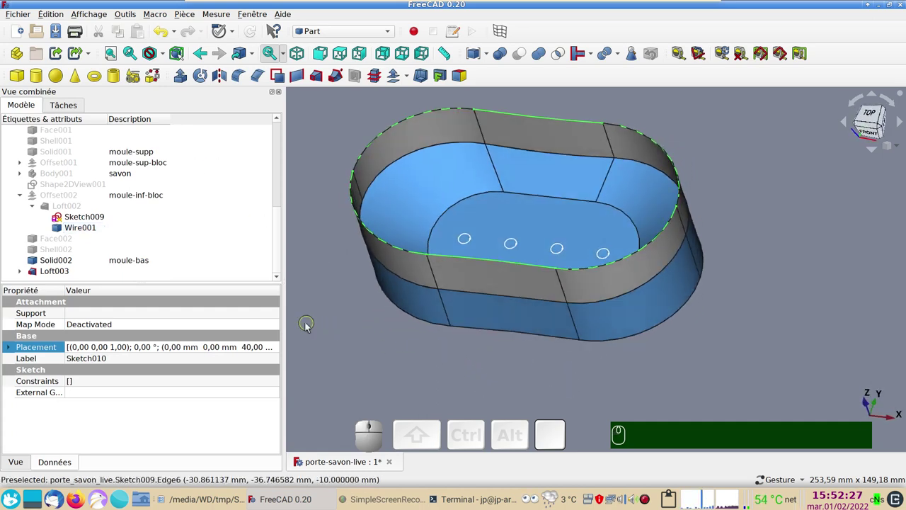
click(154, 77)
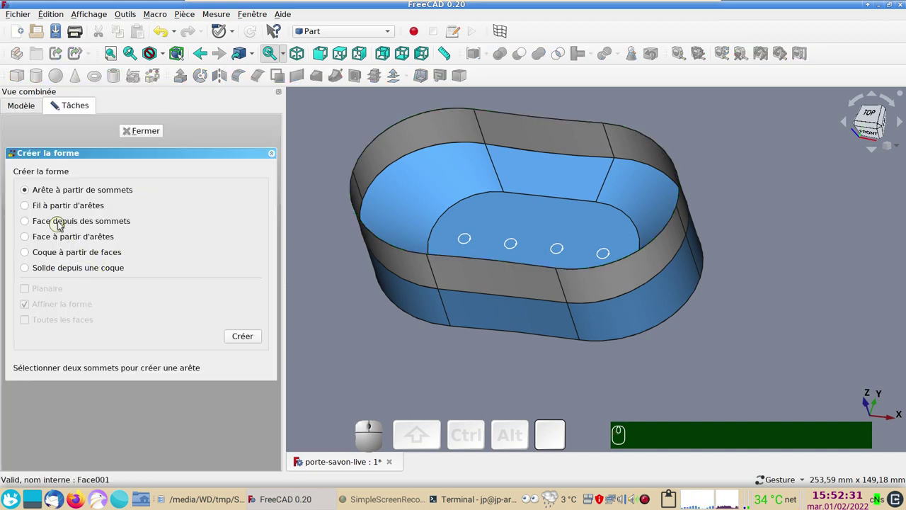
click(67, 234)
click(498, 263)
click(591, 271)
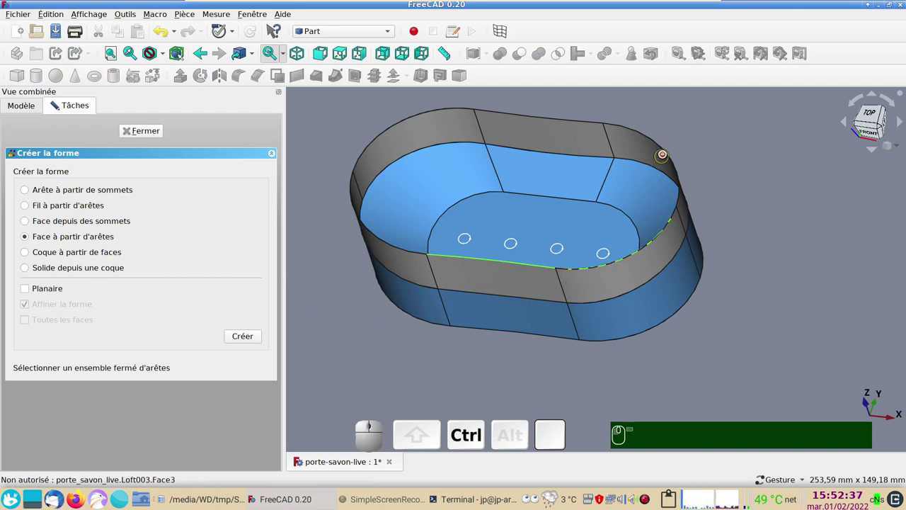
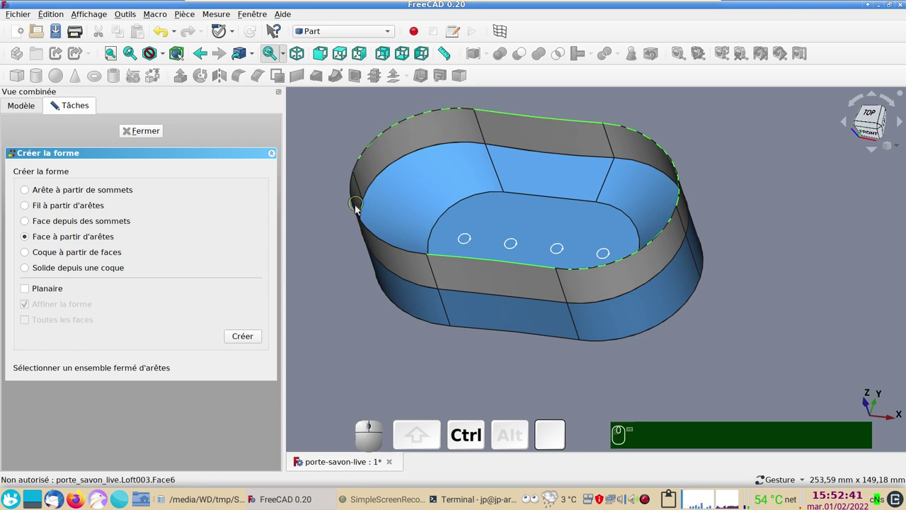
click(362, 210)
click(255, 332)
click(176, 45)
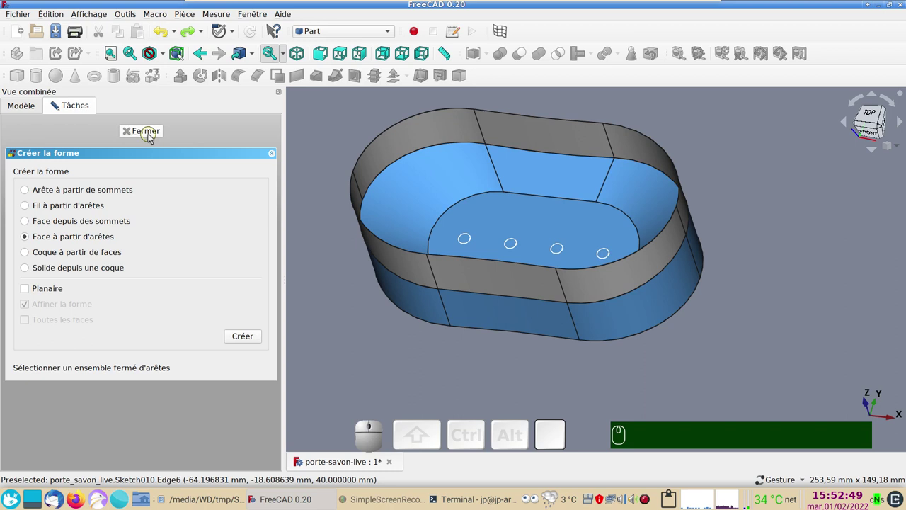
Step: Close the shape builder, hide the Loft003 wall and select the raised outline Sketch010
click(151, 135)
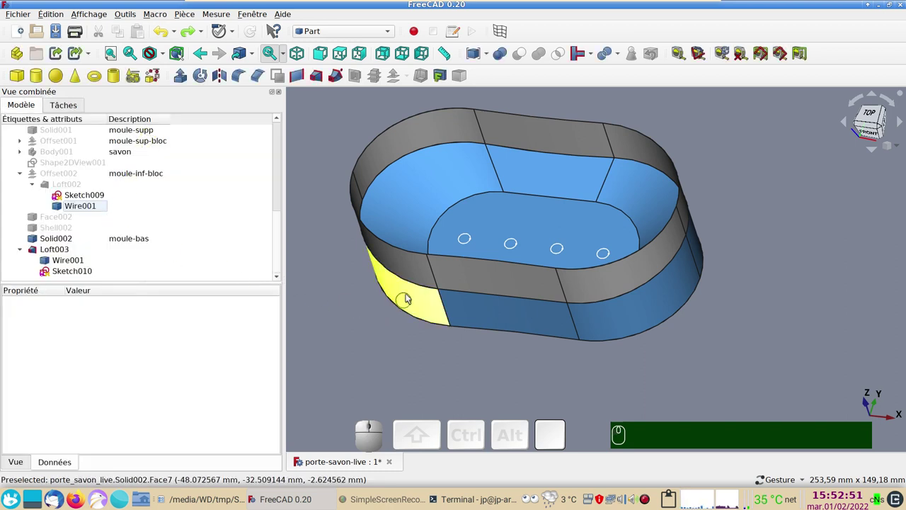
click(418, 262)
key(space)
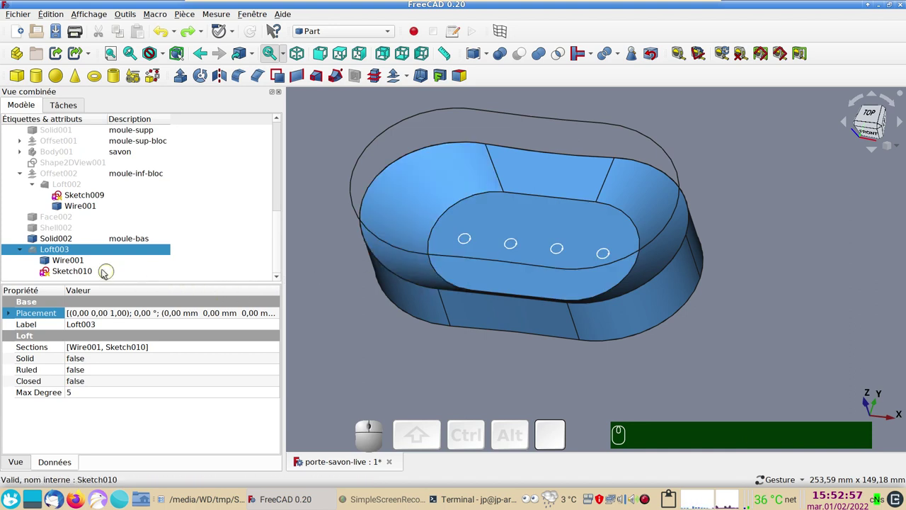
click(89, 270)
click(297, 68)
click(94, 267)
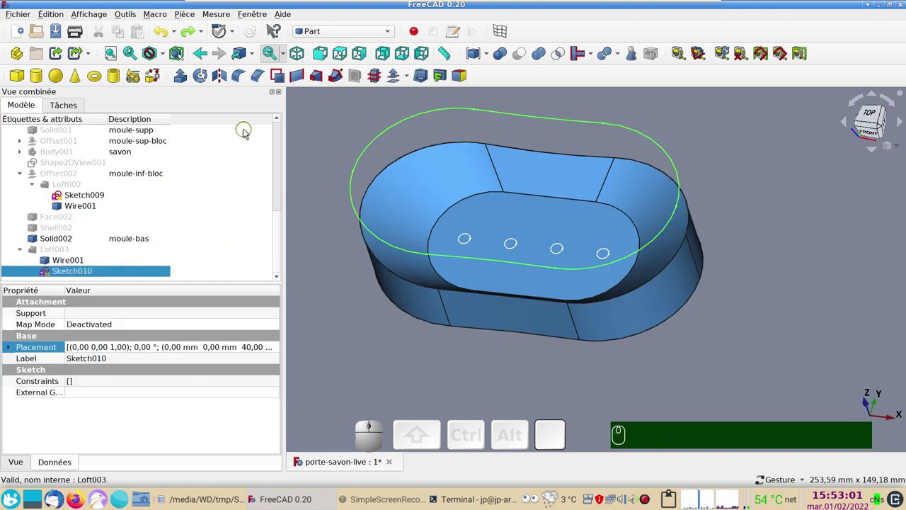
Step: Build Face003 from Sketch010's six edges with 'Face à partir d'arêtes', then close the builder
click(158, 79)
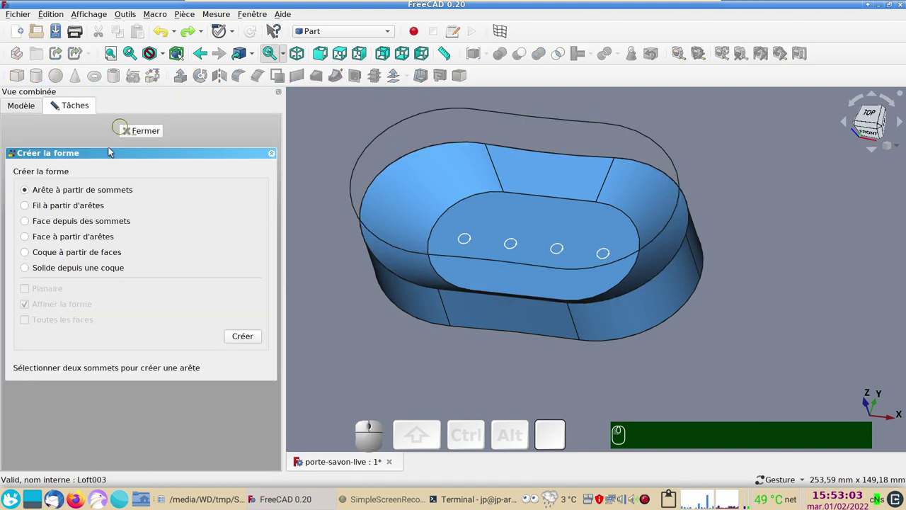
click(51, 235)
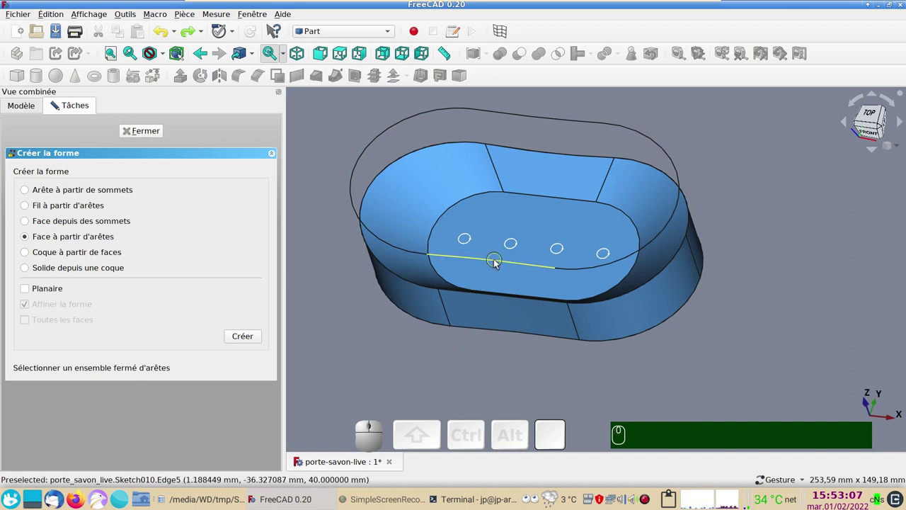
click(498, 261)
click(590, 272)
click(678, 163)
click(591, 127)
click(461, 113)
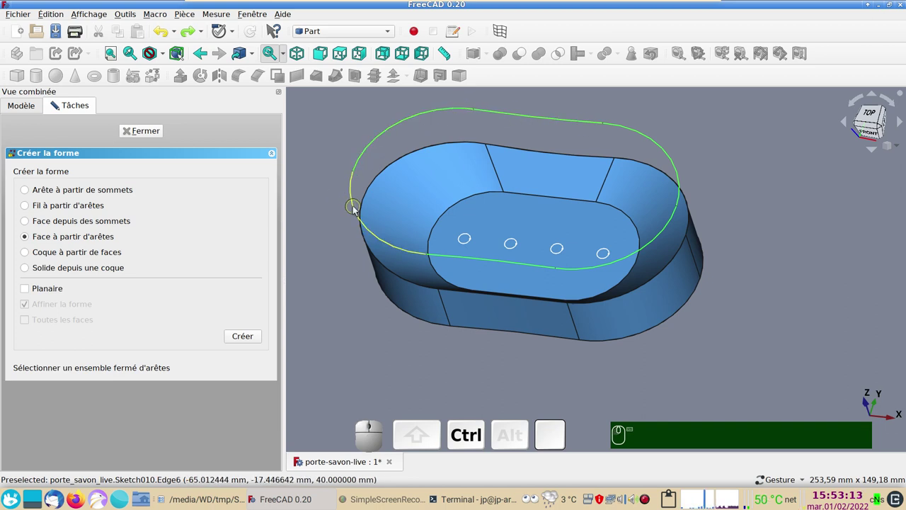
click(361, 211)
click(250, 338)
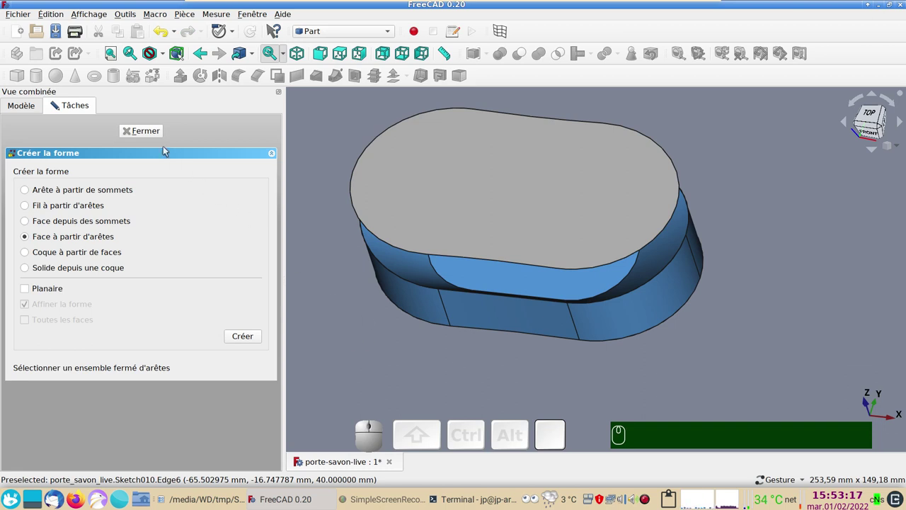
click(153, 131)
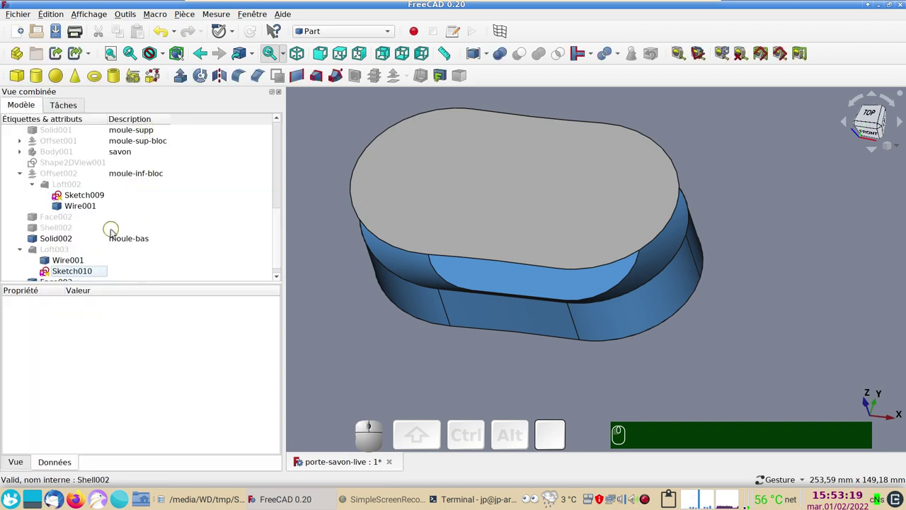
Step: Hide the blue lower mould moule-bas and select Loft003 to check its sections
scroll(down, 3)
scroll(down, 3)
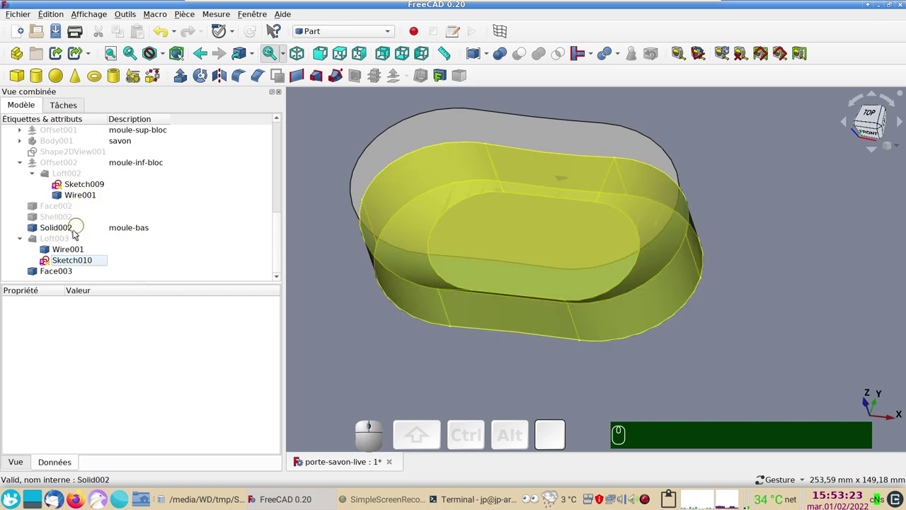
click(59, 243)
key(space)
click(480, 365)
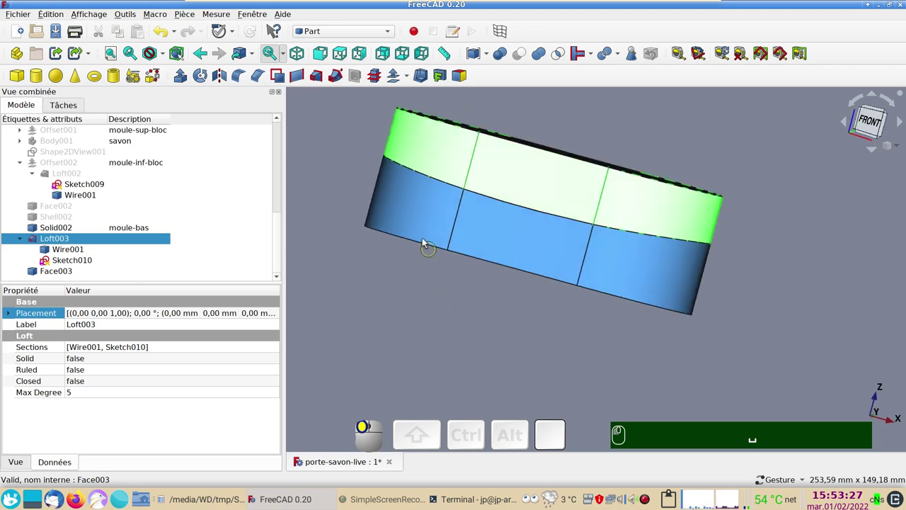
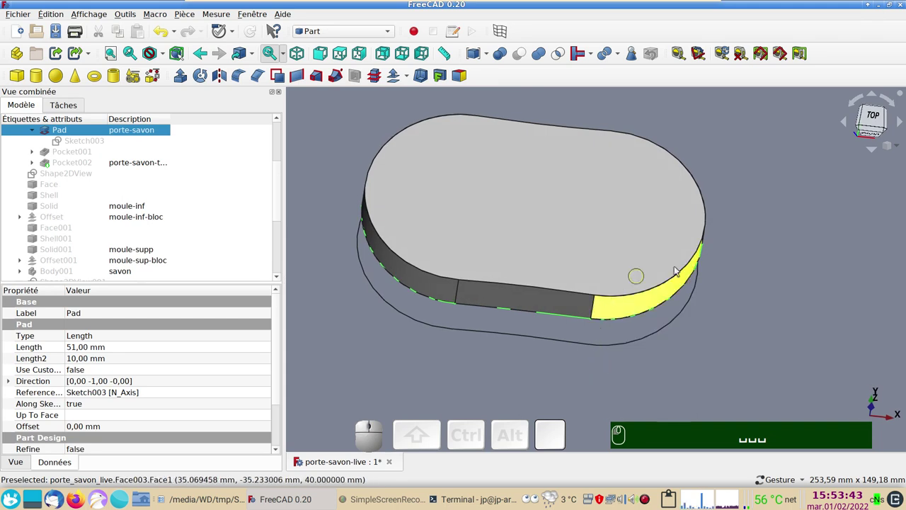
Step: Start a 'Coque à partir de faces' build in Shape builder and pick the top face
drag(714, 335, 709, 317)
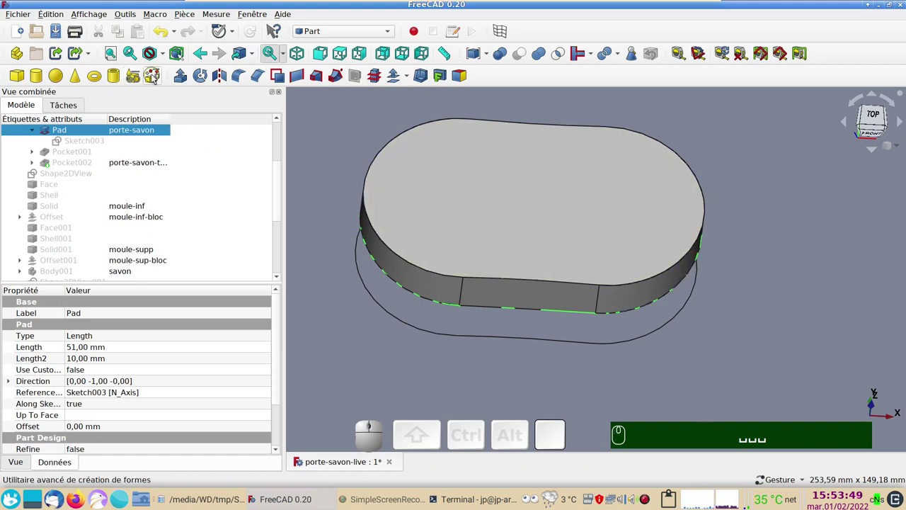
click(155, 76)
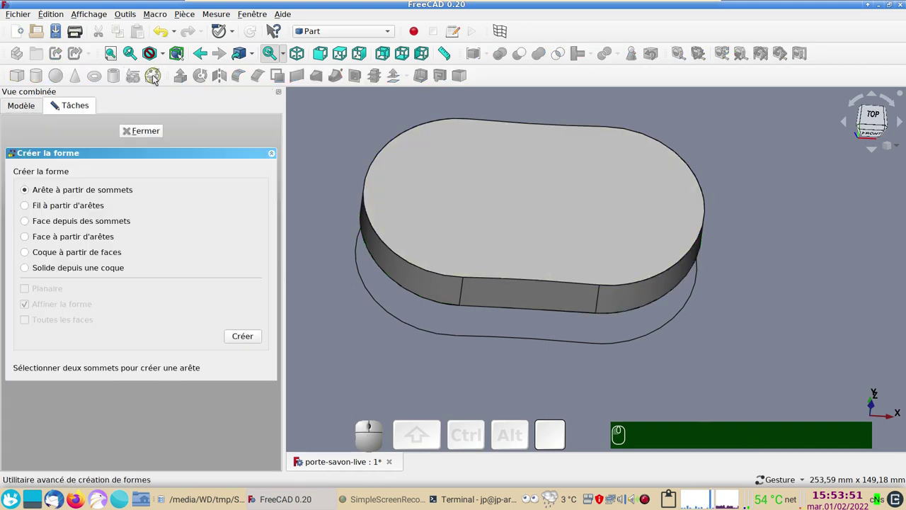
click(100, 250)
click(447, 209)
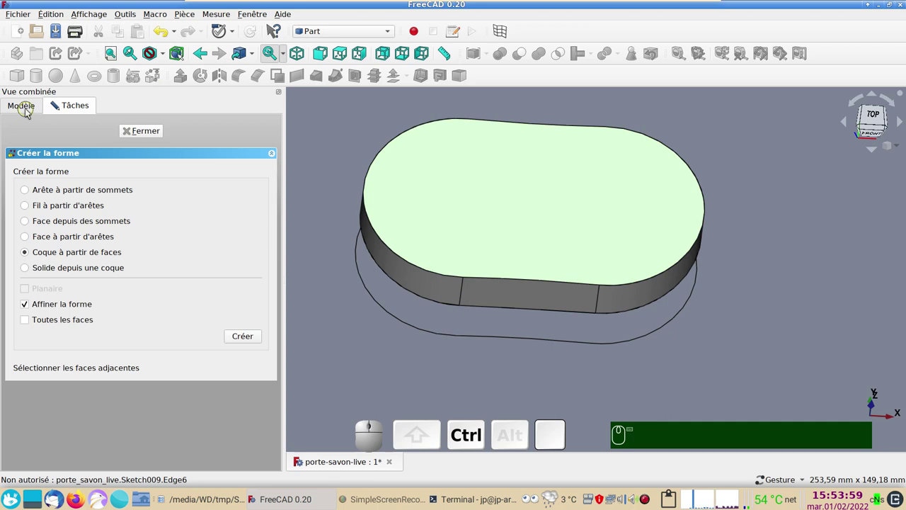
Step: Hide Face003 from the model tree and select a rib face of the soap holder
click(32, 109)
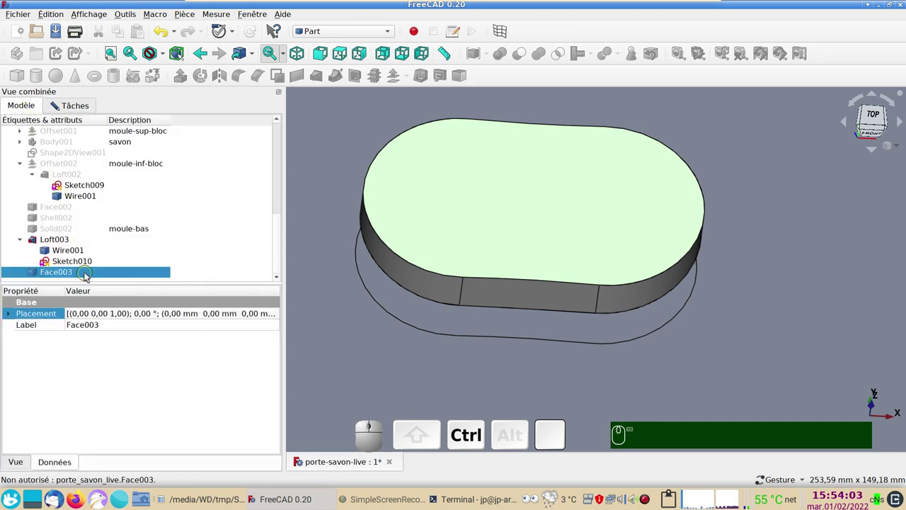
right_click(91, 274)
click(135, 37)
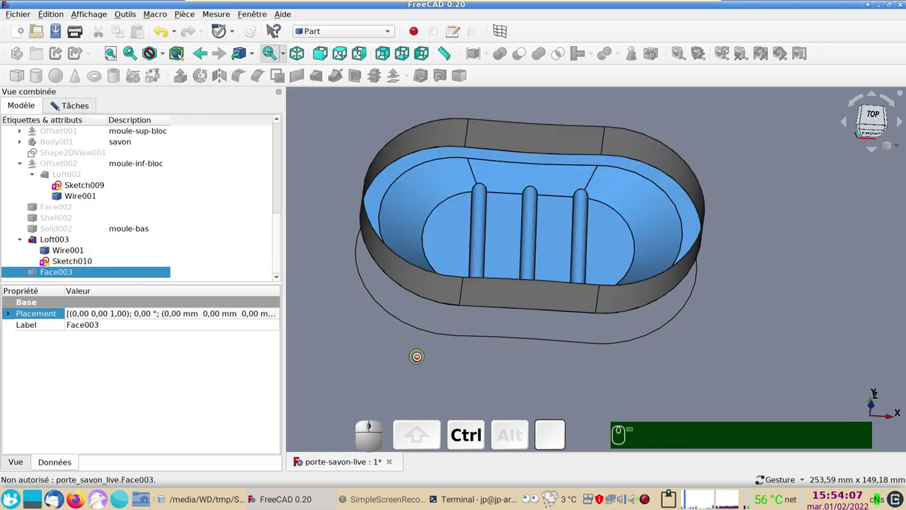
click(446, 246)
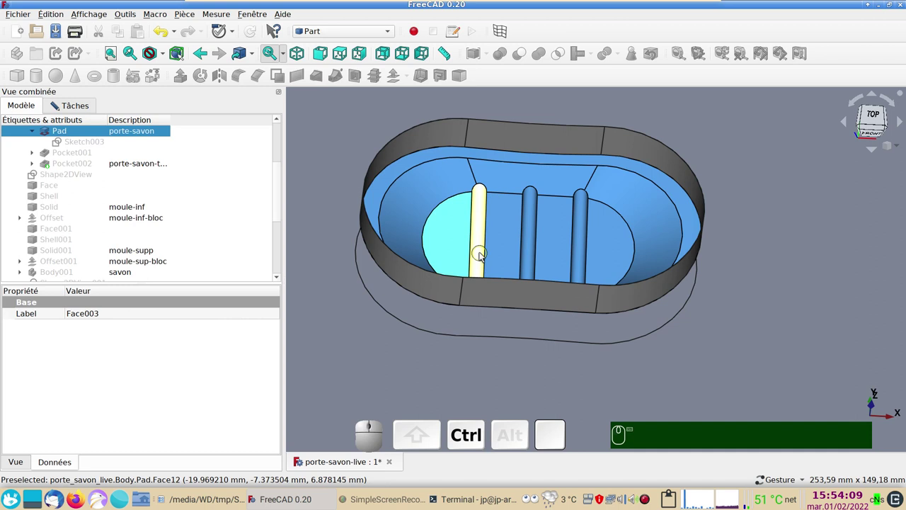
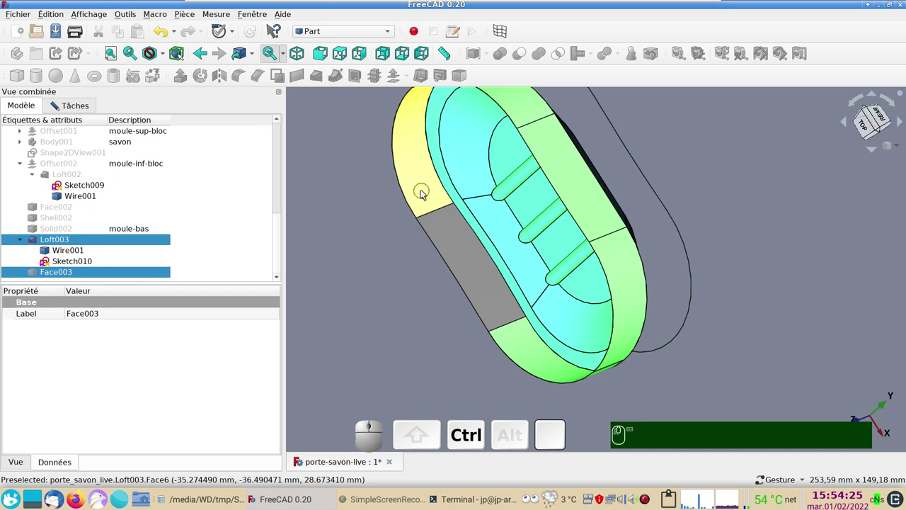
Step: Select the remaining wall faces and create Shell003 from them
click(427, 190)
click(459, 259)
drag(395, 361, 420, 326)
click(91, 104)
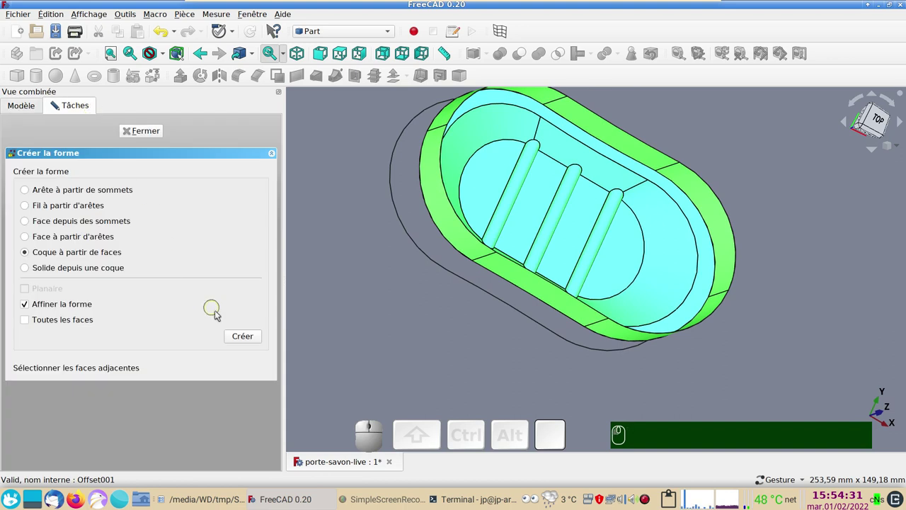
click(247, 337)
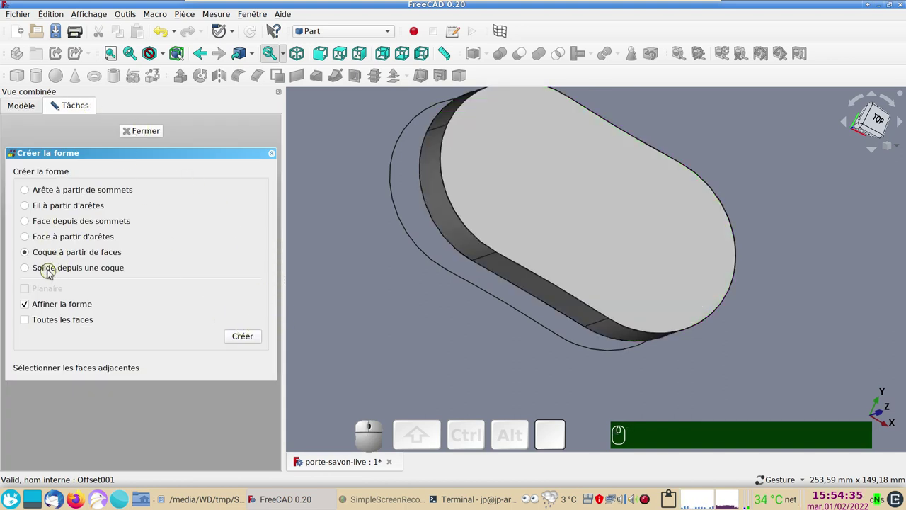
Step: Convert Shell003 into the closed Solid003 with 'Solide depuis une coque' and close the task
click(54, 270)
click(34, 105)
scroll(down, 3)
click(67, 276)
click(65, 109)
click(245, 338)
click(152, 137)
scroll(down, 3)
click(91, 262)
key(space)
click(63, 218)
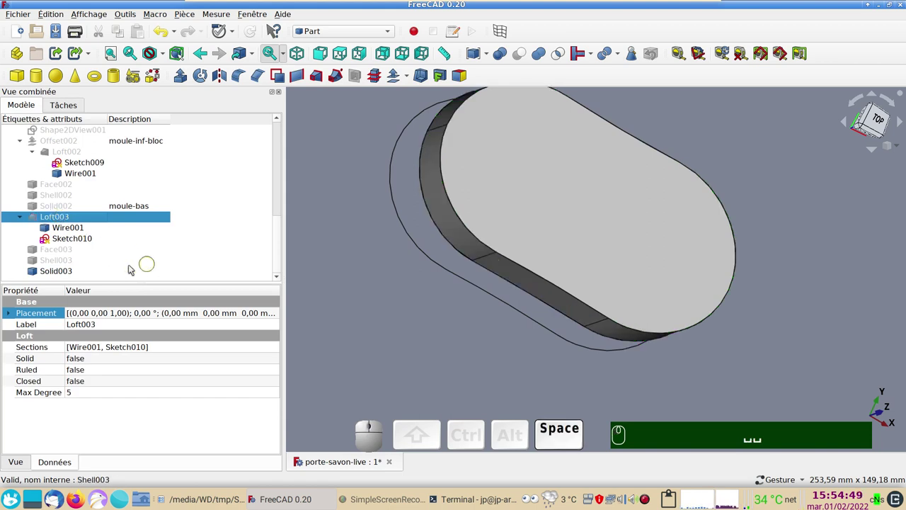
Step: Set Solid003's shape colour to green #00aa7f in its display properties
click(70, 274)
key(space)
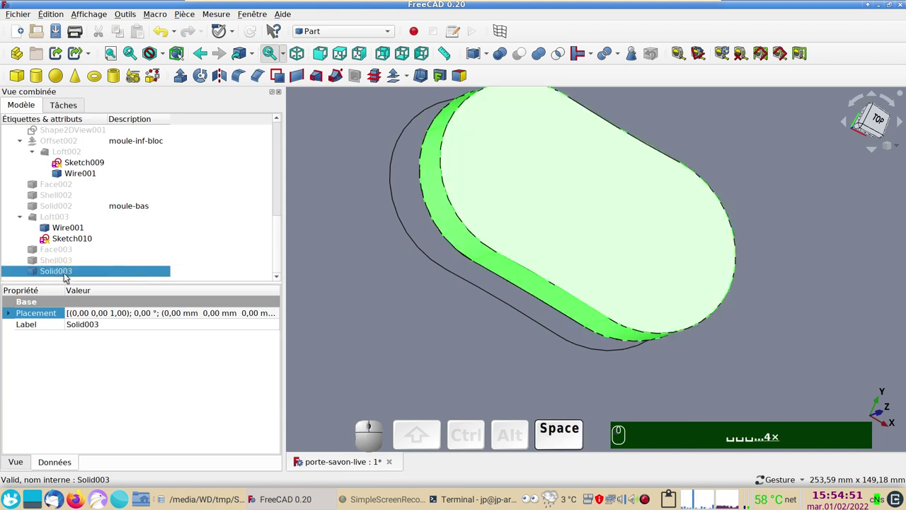
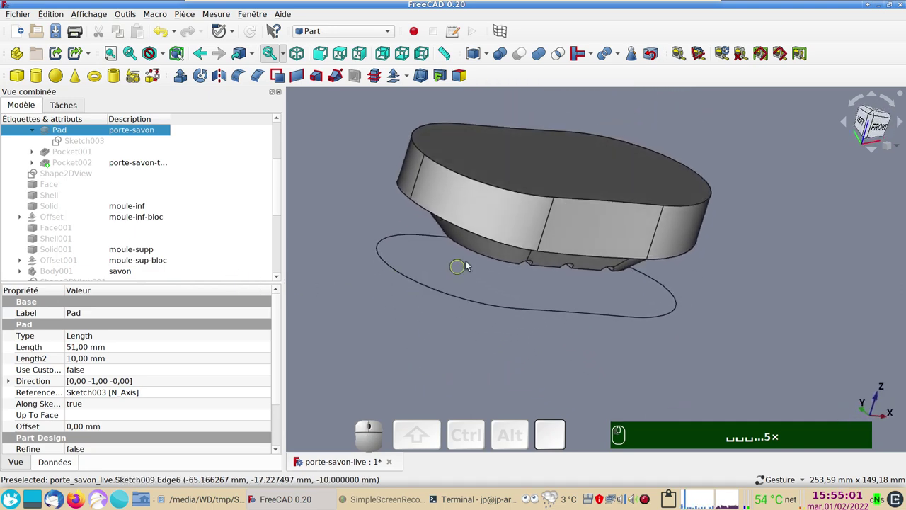
click(490, 254)
key(ctrl+d)
click(206, 230)
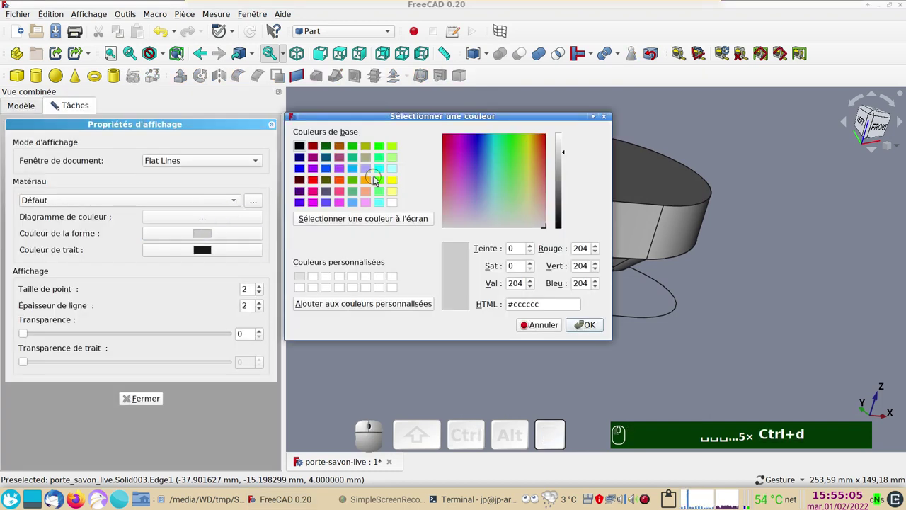
click(399, 159)
click(380, 157)
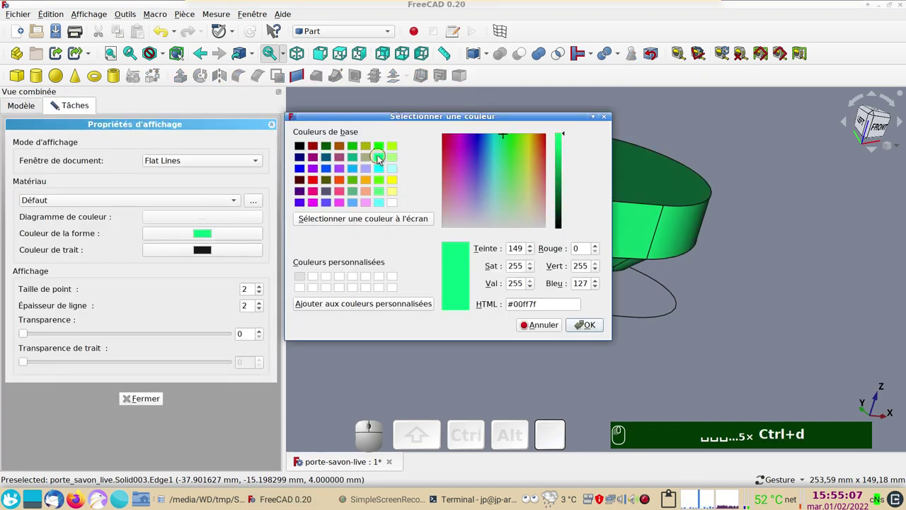
click(354, 158)
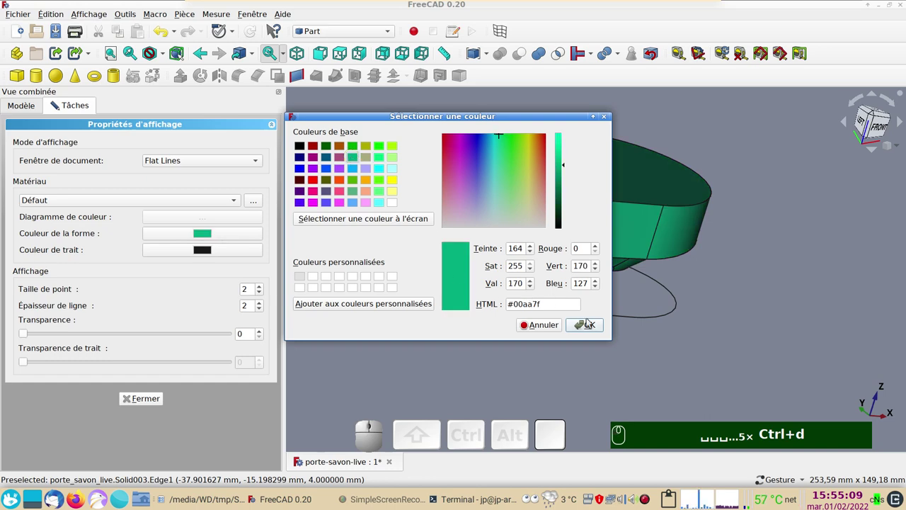
click(592, 323)
Step: Close the display settings and orbit to inspect the green solid's ribbed underside
drag(629, 366, 446, 328)
click(446, 329)
click(148, 404)
click(423, 360)
drag(436, 366, 111, 322)
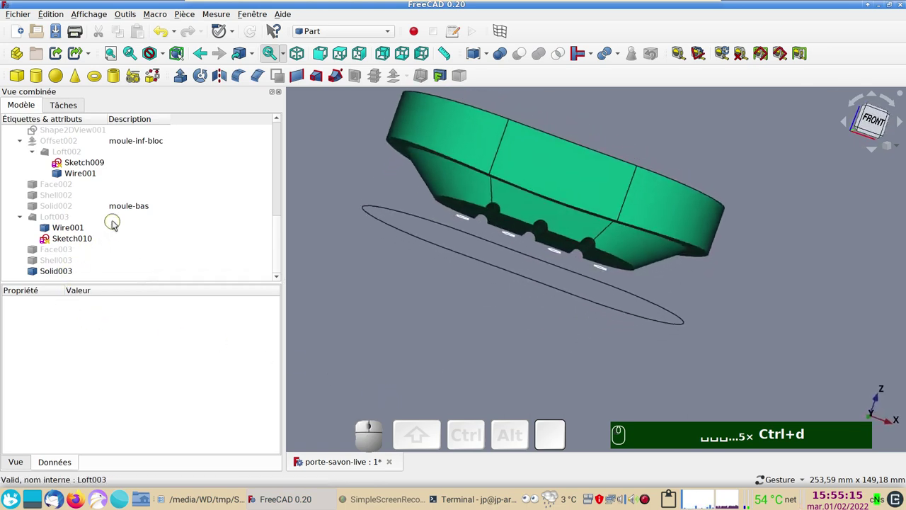
Step: Show the lower mould moule-bas again and hide the new green Solid003
click(124, 203)
key(space)
click(405, 316)
drag(448, 352, 488, 287)
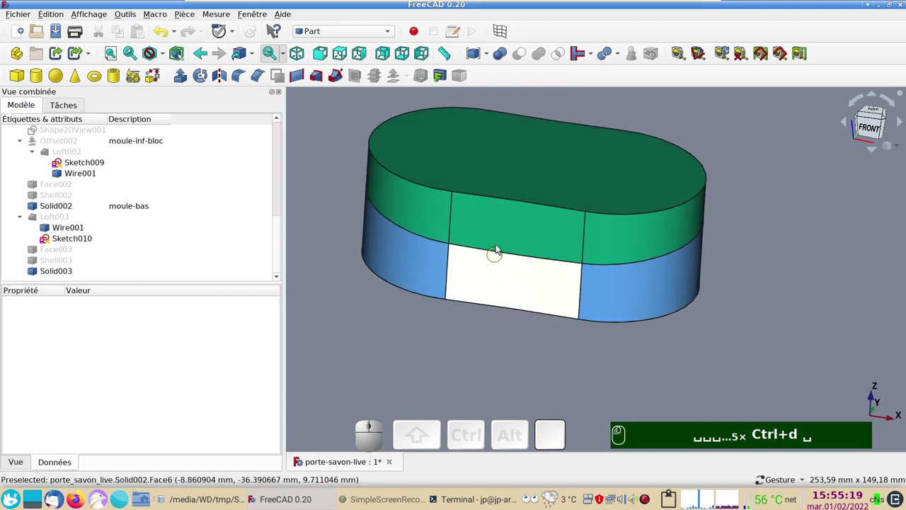
click(503, 232)
key(space)
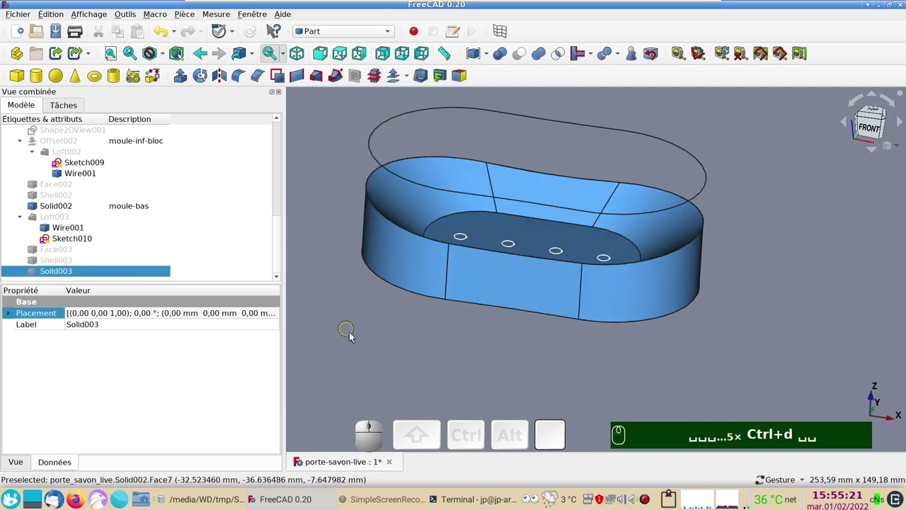
Step: Orbit and toggle visibility to inspect the lower mould's cavity
drag(462, 380, 483, 390)
key(space)
drag(656, 381, 635, 371)
key(space)
scroll(down, 3)
scroll(up, 3)
scroll(up, 3)
click(158, 176)
key(space)
click(437, 352)
scroll(down, 3)
scroll(down, 3)
scroll(down, 3)
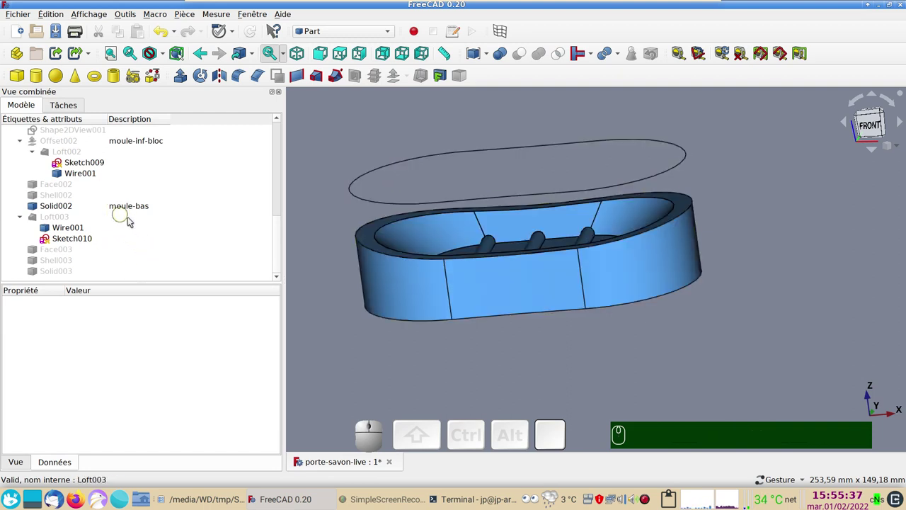
scroll(up, 3)
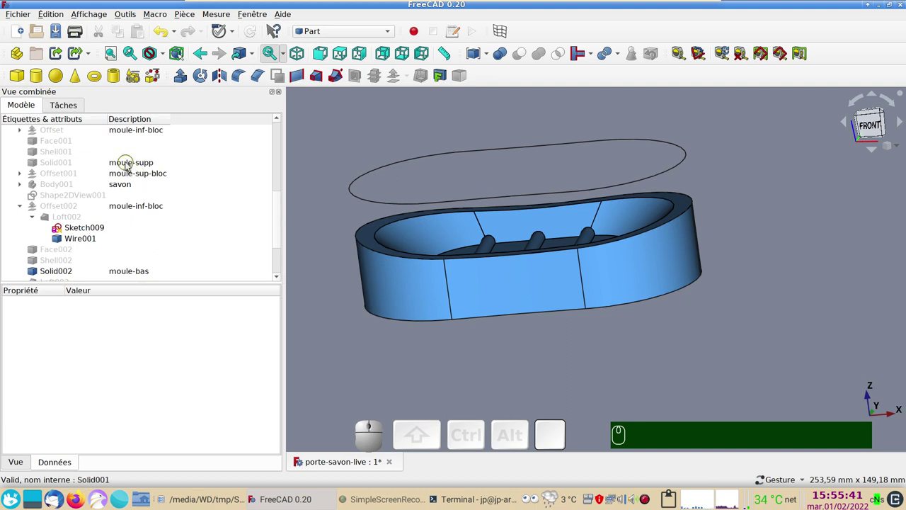
Step: Show the upper mould moule-supp stacked on moule-bas and view them from the front
click(130, 165)
key(space)
click(440, 367)
drag(593, 375, 793, 210)
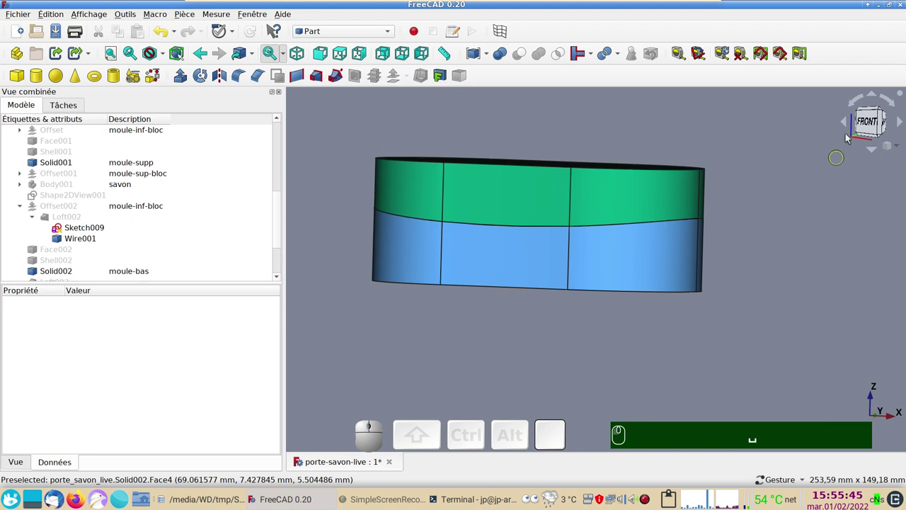
click(868, 120)
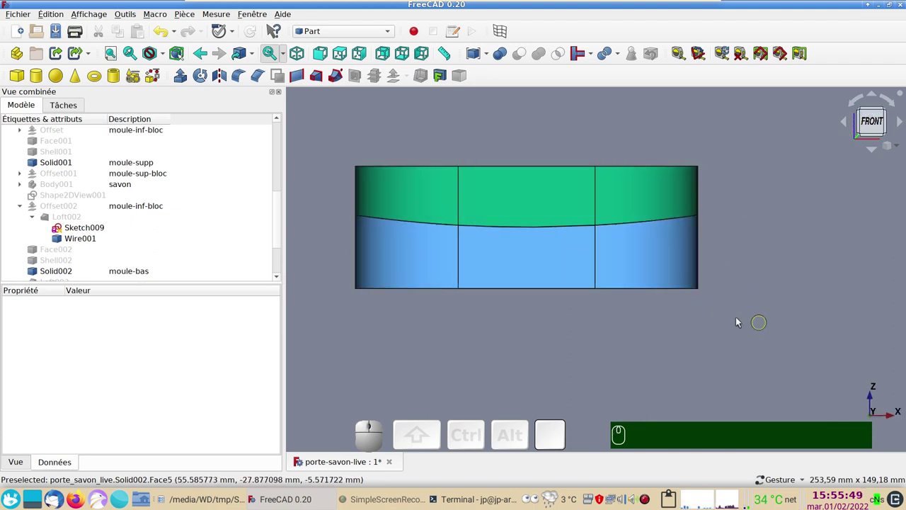
drag(533, 328, 551, 353)
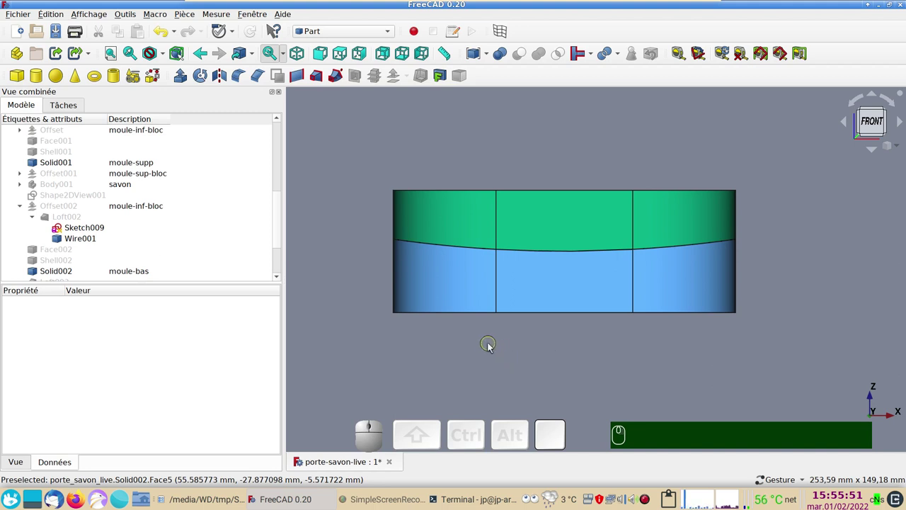